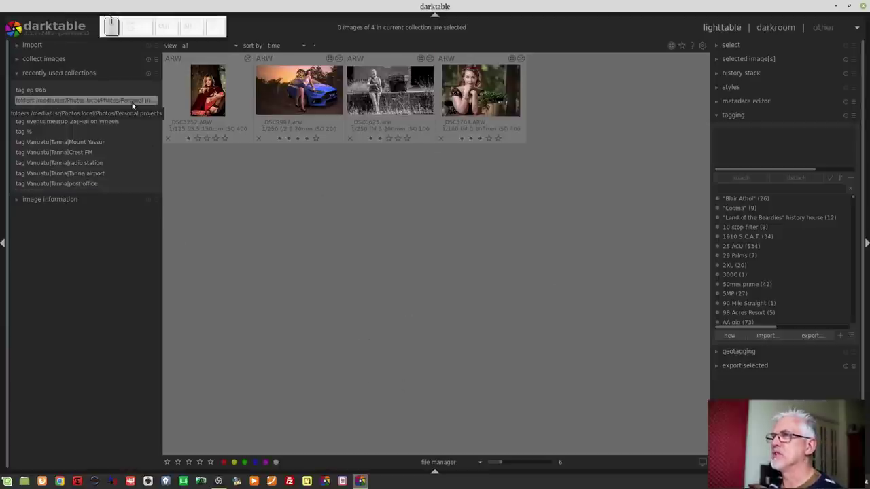
# Load the Personal projects folder collection, keeping the file manager layout.
pyautogui.click(131, 104)
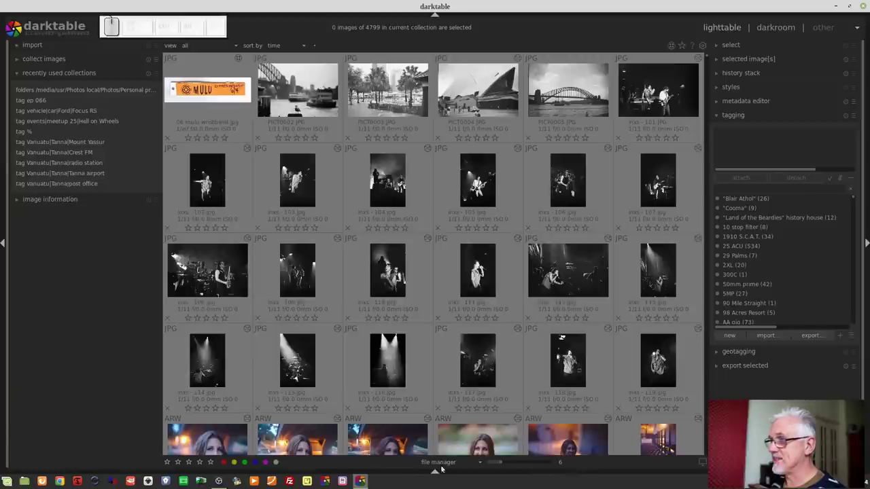
pyautogui.click(451, 465)
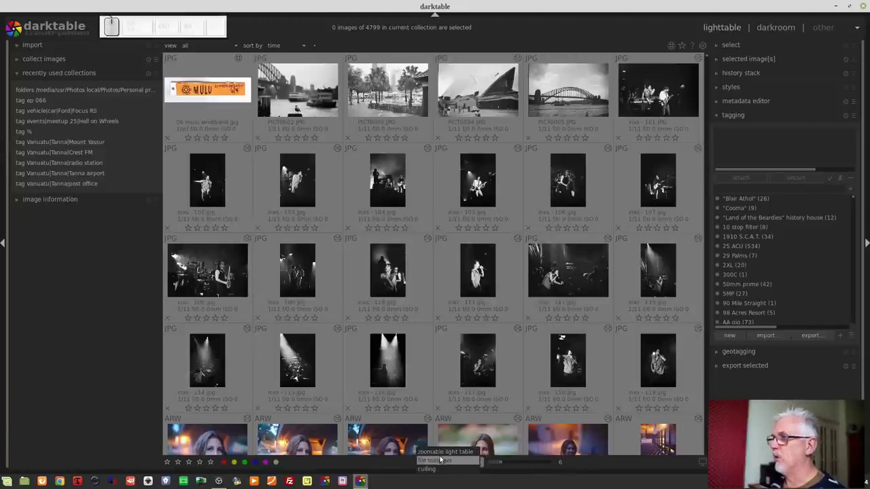
pyautogui.click(437, 460)
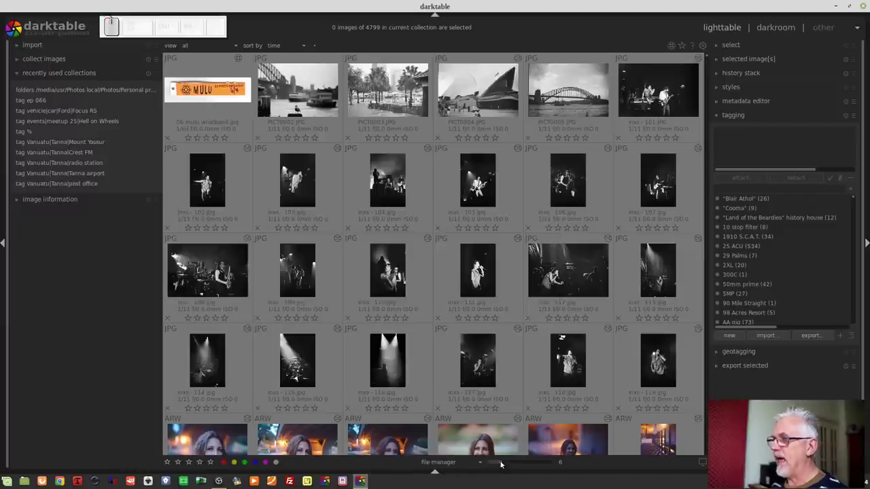
# Set the lighttable grid to eleven thumbnails per row.
pyautogui.moveTo(503, 464); pyautogui.dragTo(592, 464)
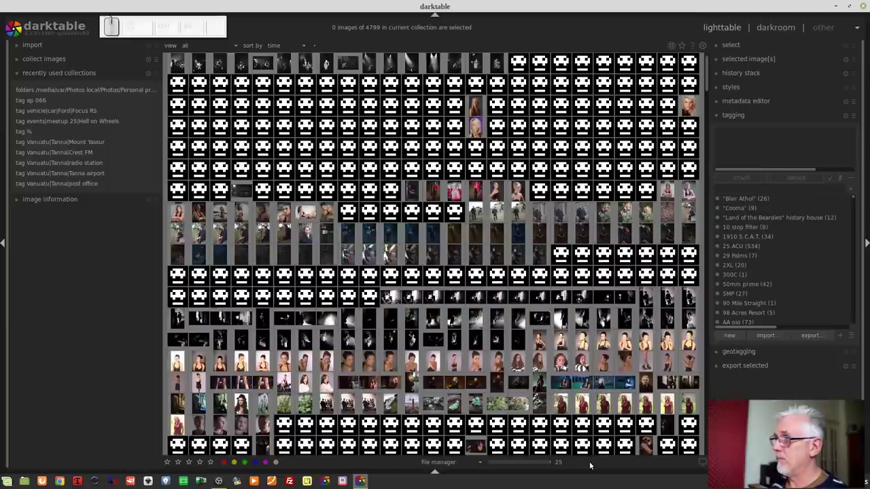
pyautogui.click(506, 465)
pyautogui.click(515, 464)
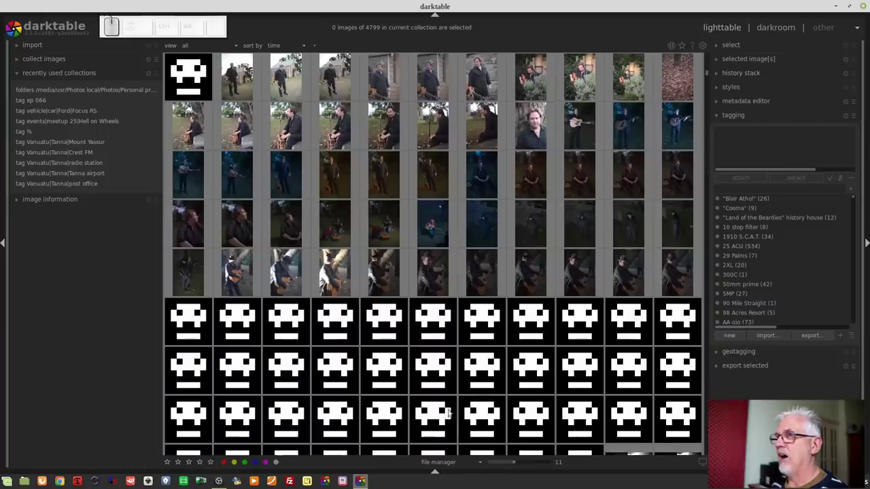
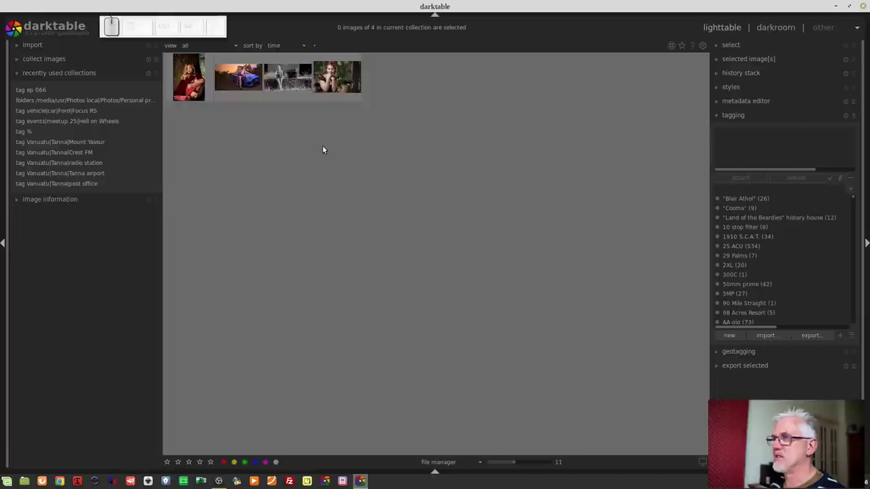
# Scroll the thumbnails-per-row field down to six per row.
pyautogui.scroll(3)
pyautogui.scroll(-3)
pyautogui.scroll(3)
pyautogui.scroll(-3)
pyautogui.scroll(3)
pyautogui.scroll(-3)
pyautogui.scroll(-3)
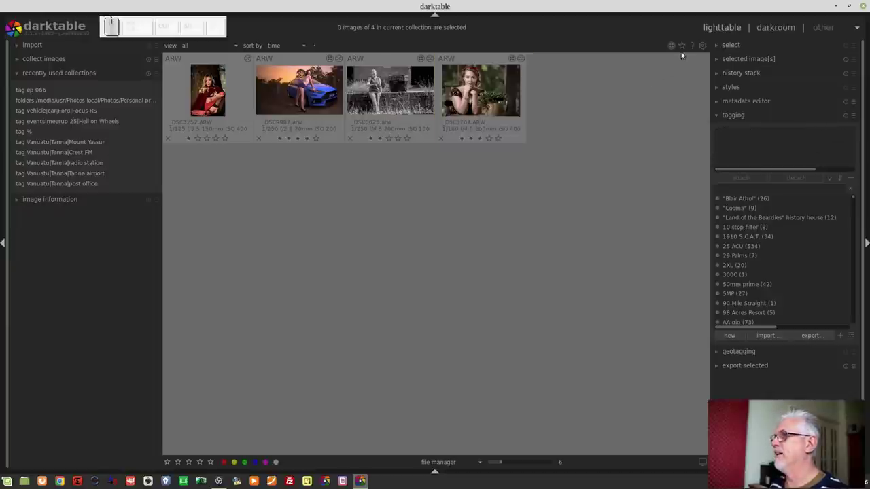
# Set thumbnail overlays to none, then to overlays on mouse hover.
pyautogui.click(683, 48)
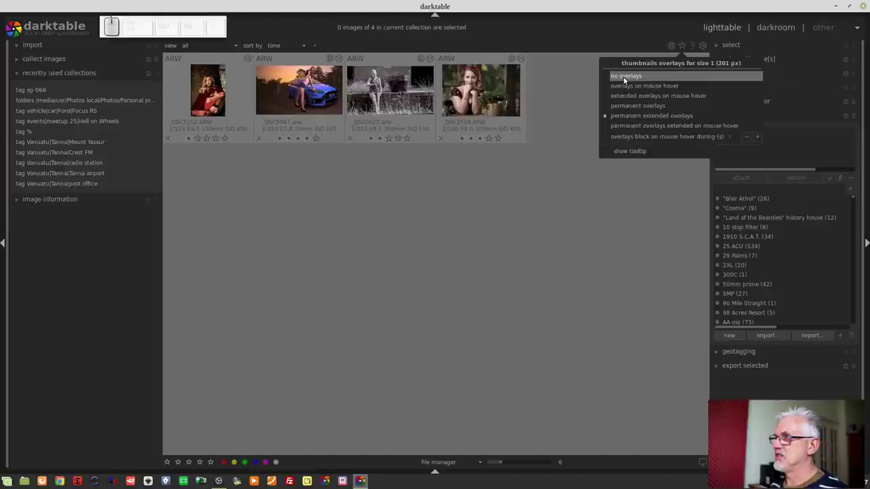
pyautogui.click(626, 80)
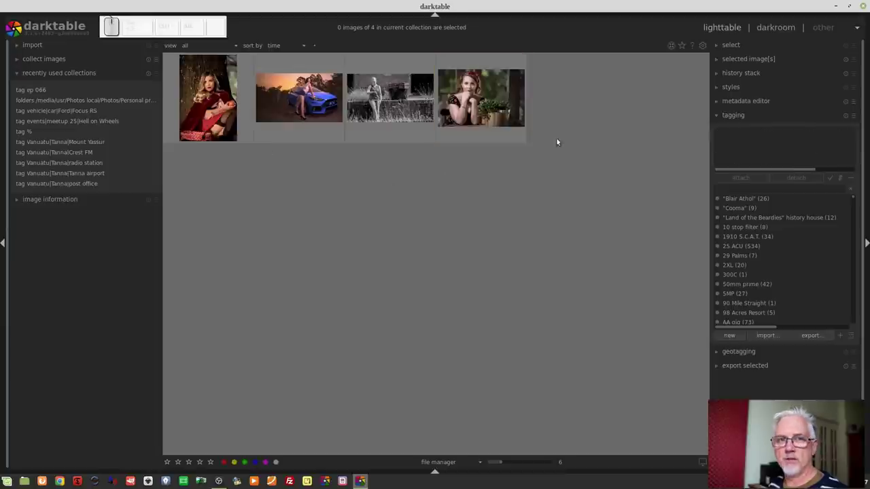
pyautogui.click(684, 48)
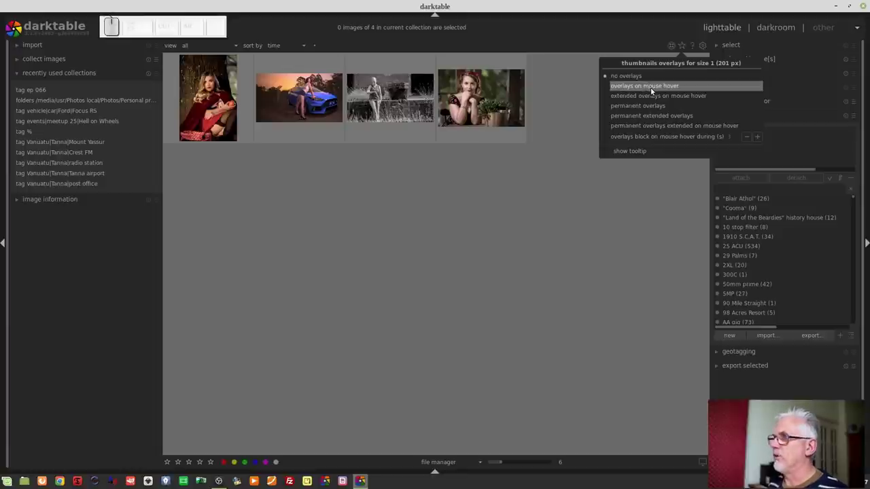
pyautogui.click(652, 91)
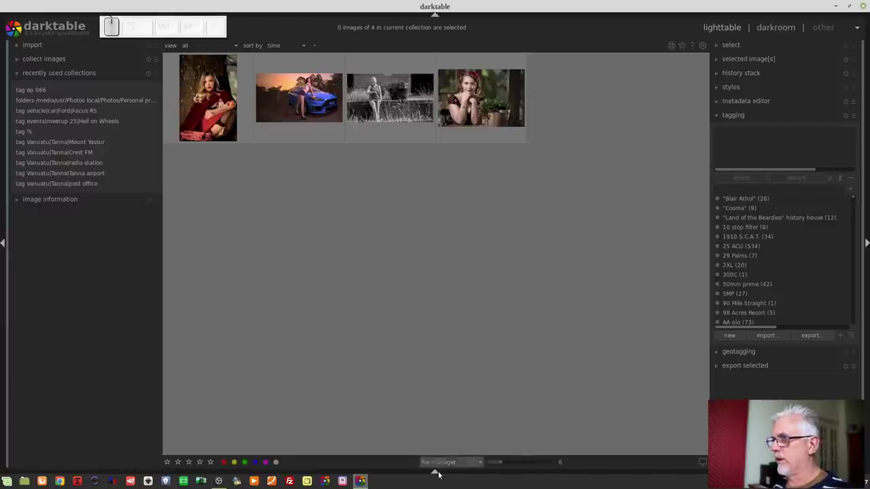
# Keep the file manager layout and reopen the thumbnail overlay options.
pyautogui.click(441, 468)
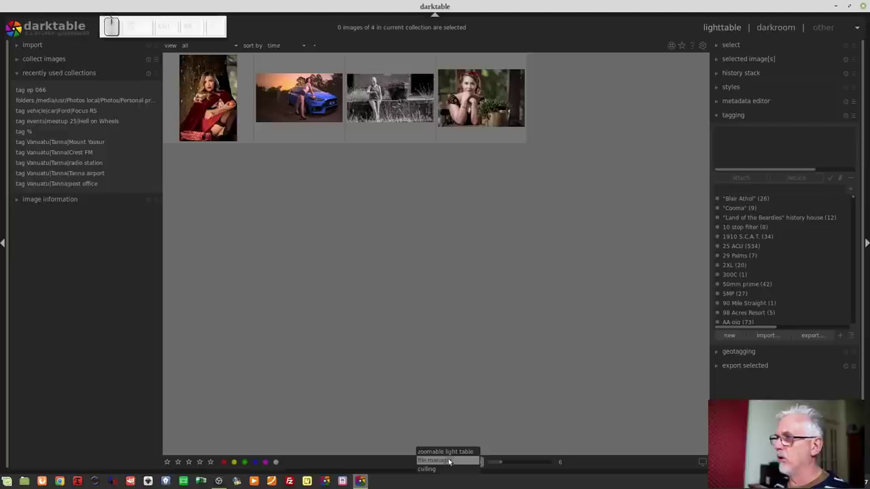
pyautogui.click(468, 340)
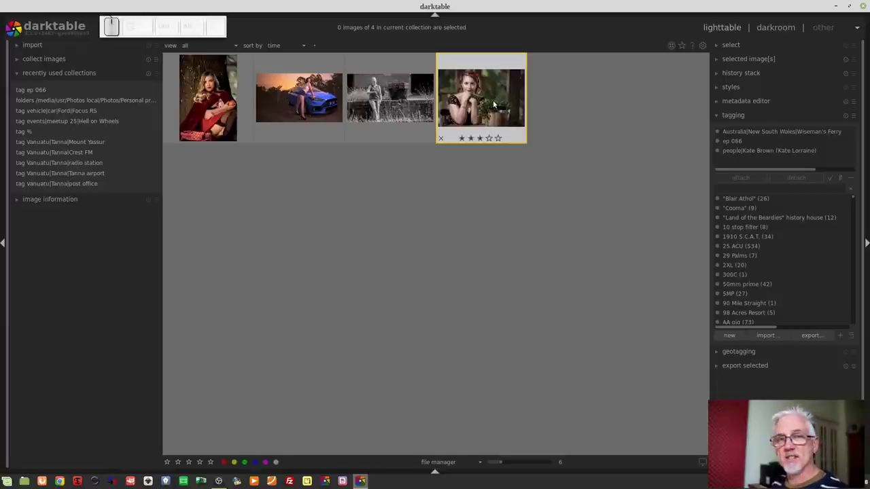
pyautogui.click(687, 44)
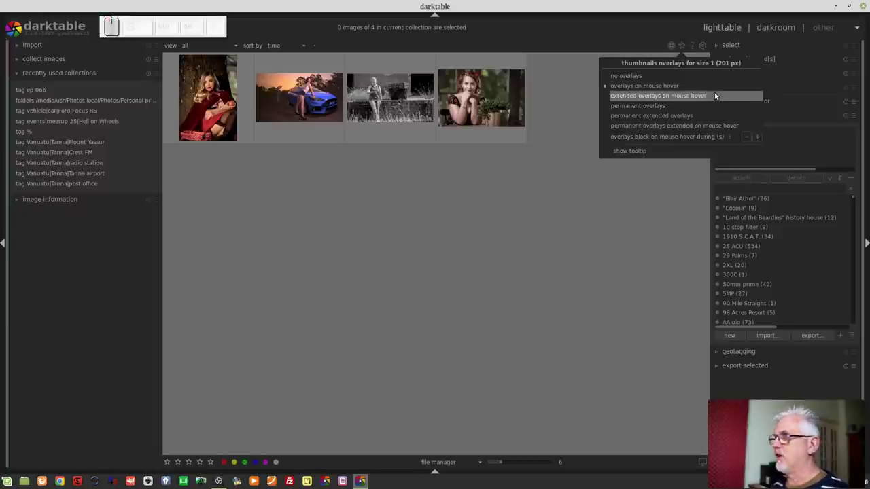
# Choose extended overlays on hover, then switch to permanent overlays.
pyautogui.click(705, 97)
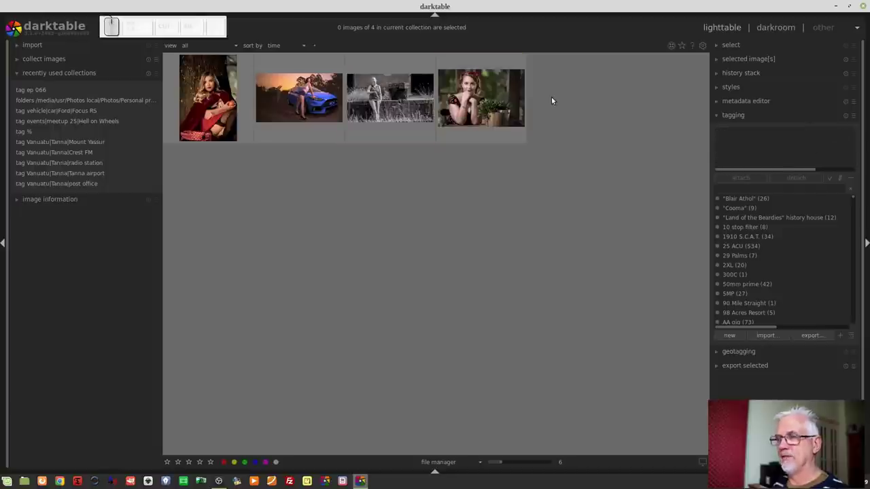
pyautogui.click(684, 48)
pyautogui.click(655, 110)
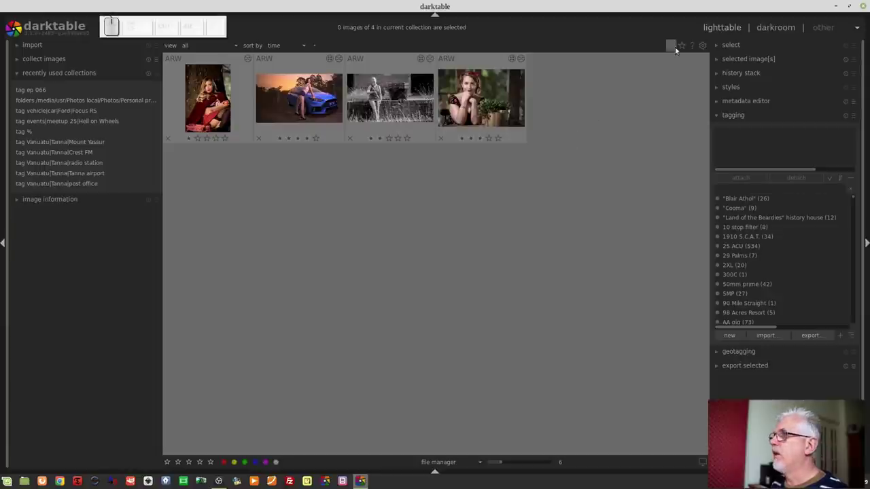
# Switch thumbnails to permanent extended overlays with file name and exposure info.
pyautogui.click(685, 49)
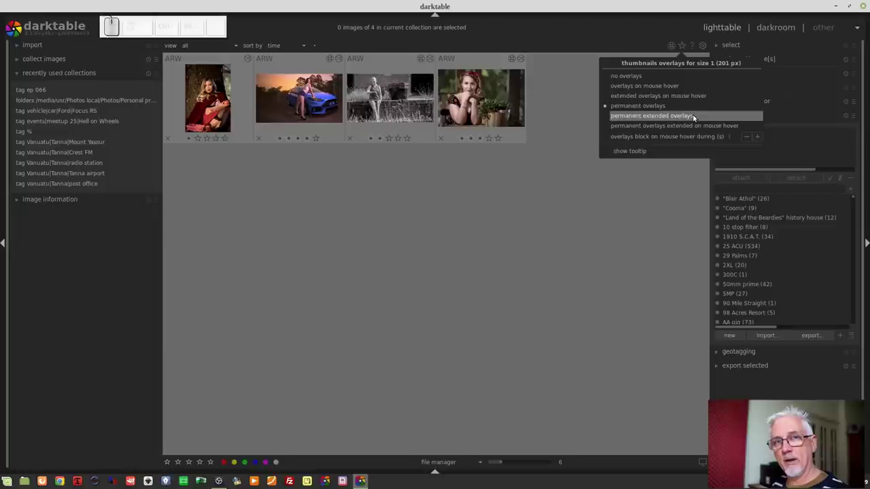
pyautogui.click(694, 116)
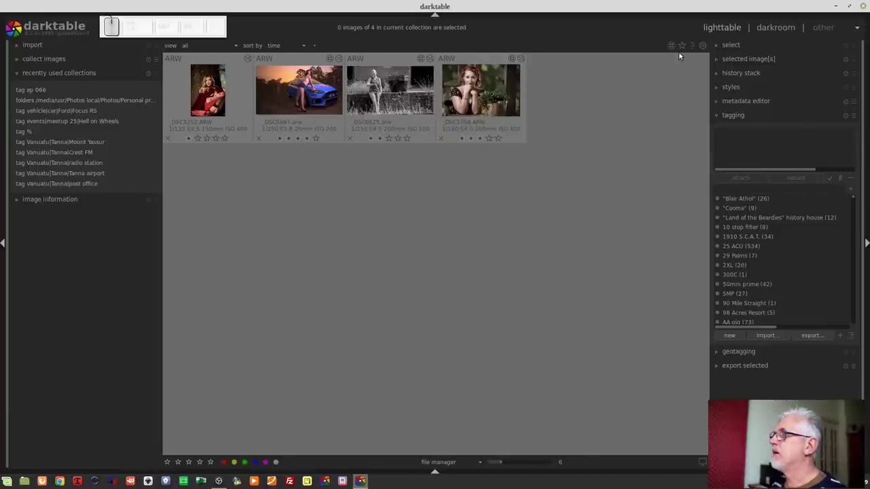
# Choose permanent overlays extended on mouse hover for the thumbnails.
pyautogui.click(684, 47)
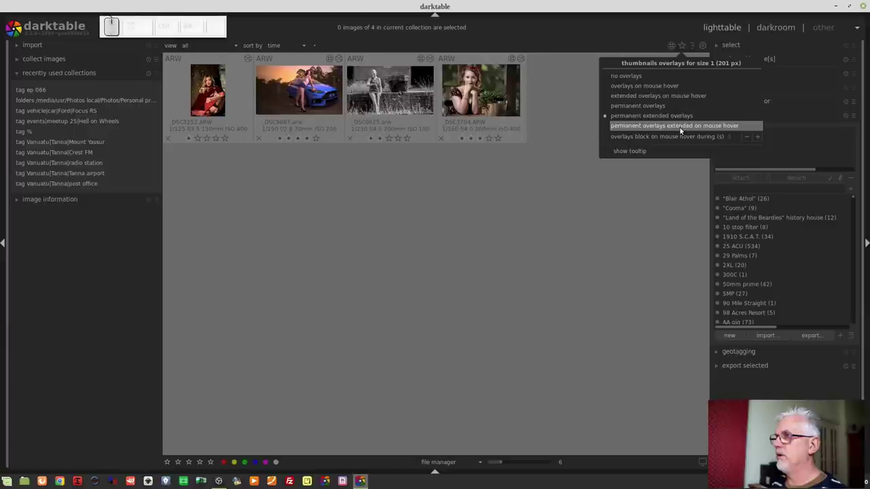
pyautogui.click(682, 131)
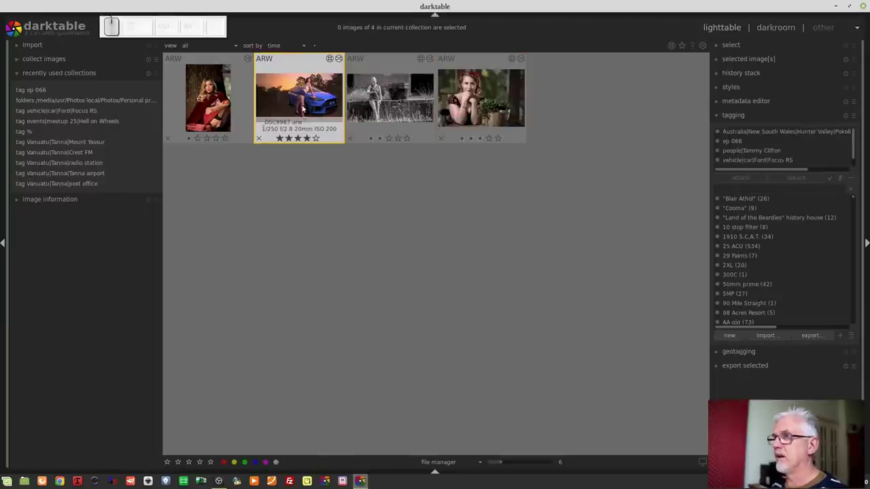
# Set thumbnails to show details as a block on hover and adjust its options.
pyautogui.click(686, 47)
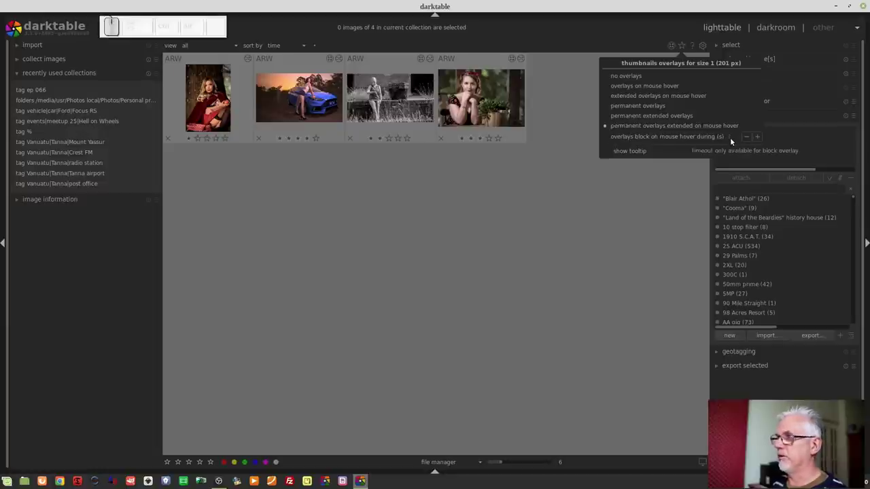
pyautogui.click(666, 140)
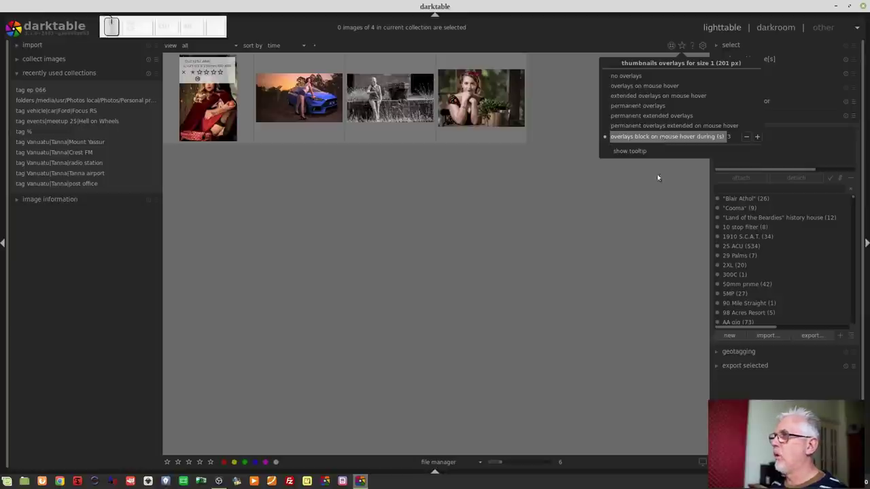
pyautogui.click(607, 205)
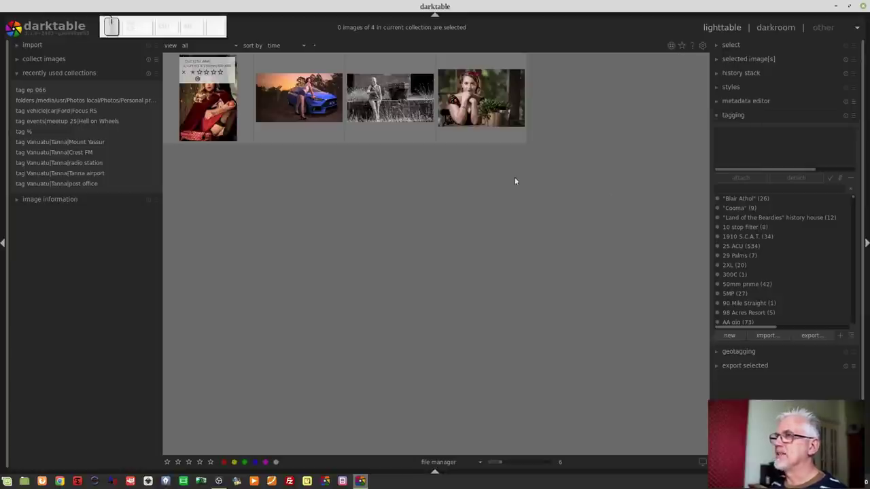
pyautogui.click(632, 137)
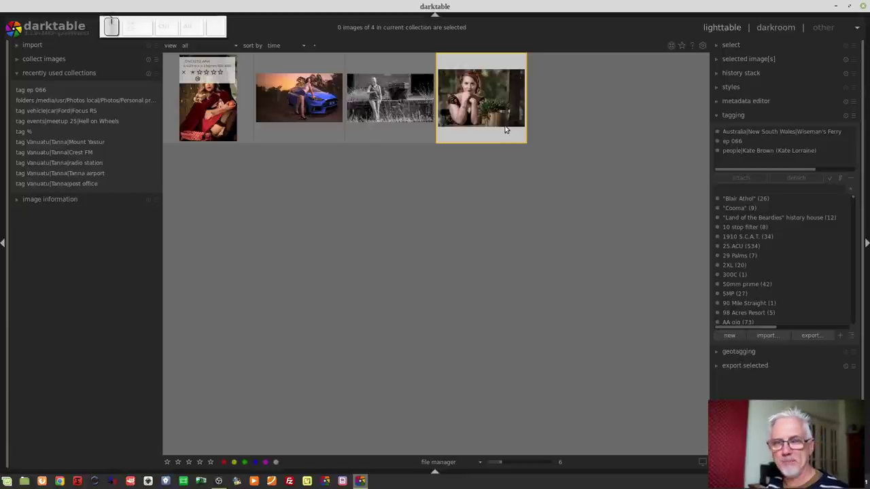
# Choose extended overlays on mouse hover with tooltips turned on.
pyautogui.click(683, 49)
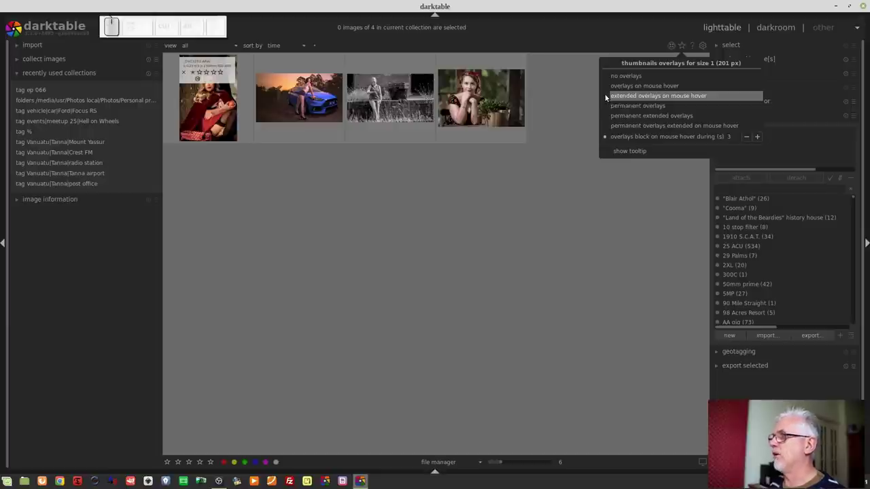
pyautogui.click(606, 98)
pyautogui.click(686, 50)
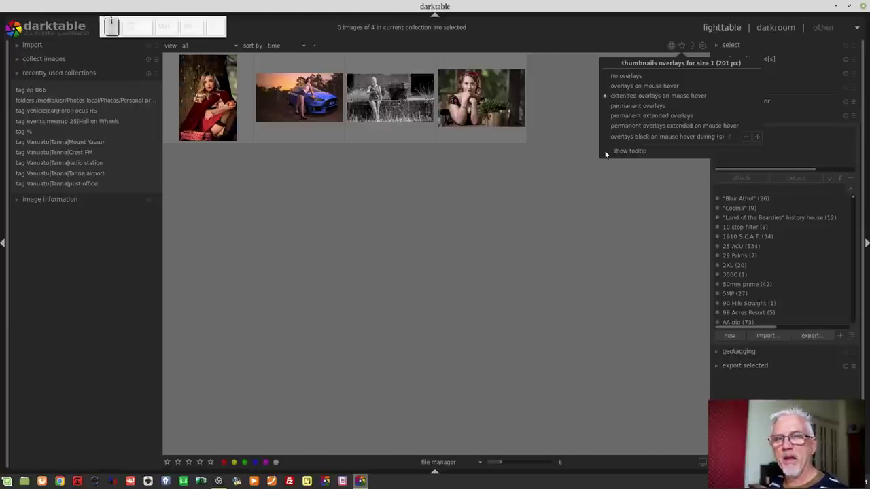
pyautogui.click(610, 154)
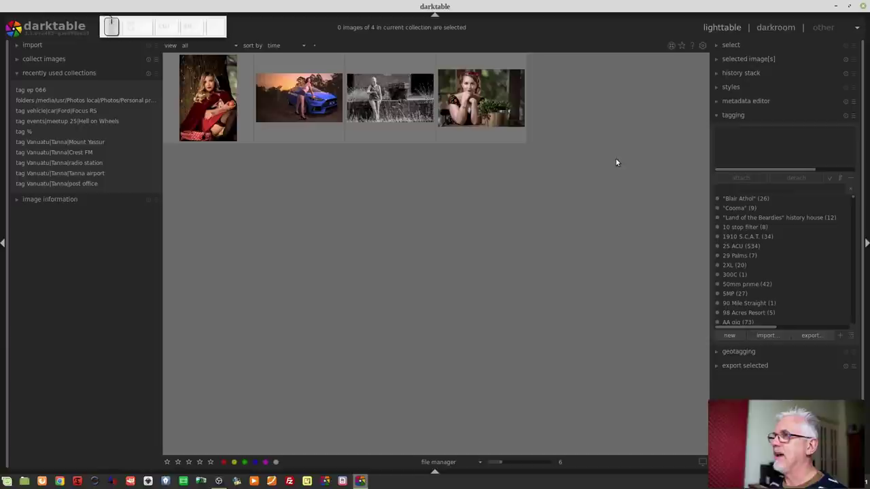
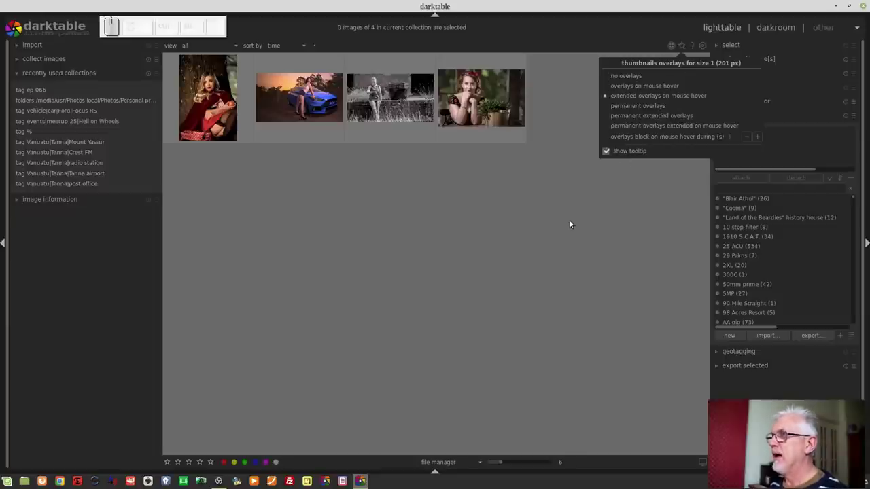
pyautogui.click(562, 220)
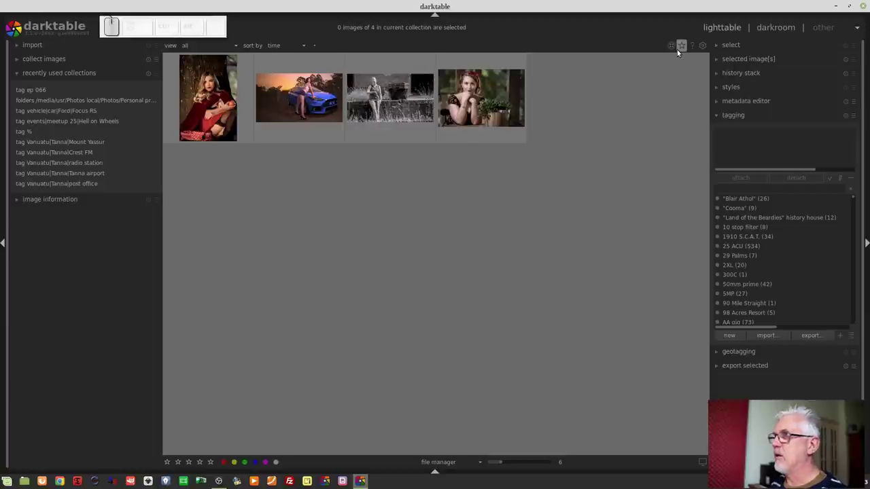
pyautogui.click(680, 52)
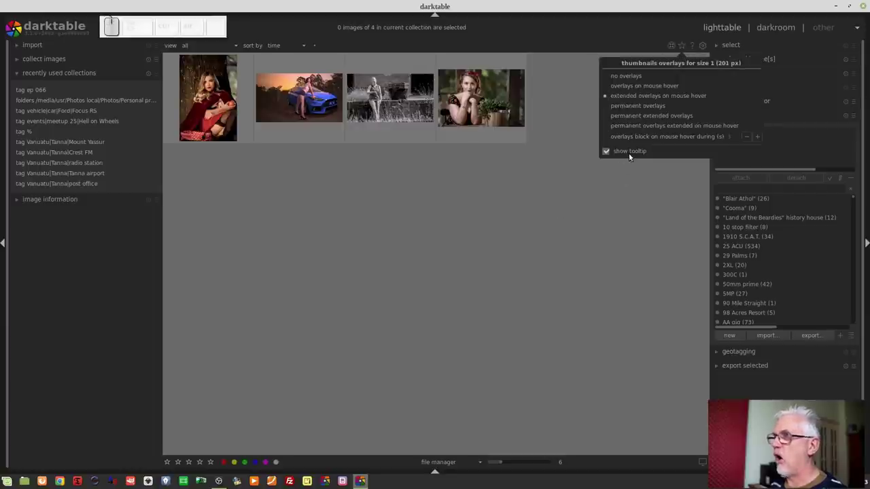
pyautogui.click(433, 221)
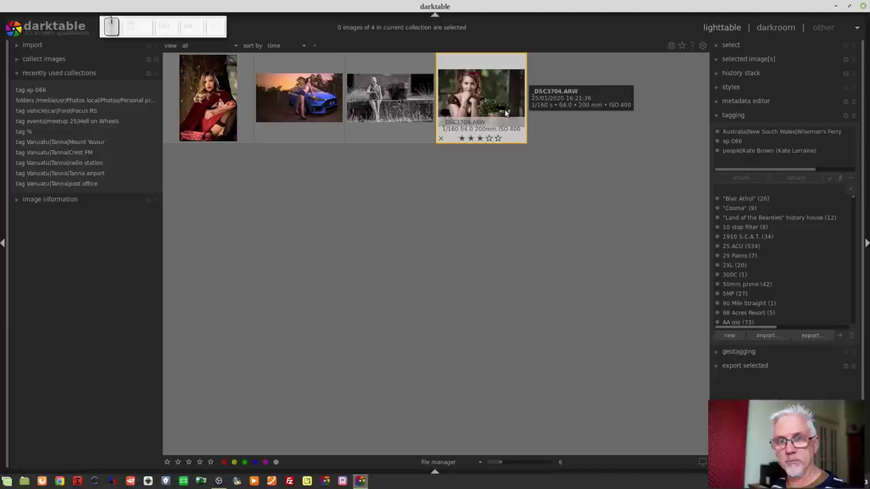
pyautogui.press('shift+t')
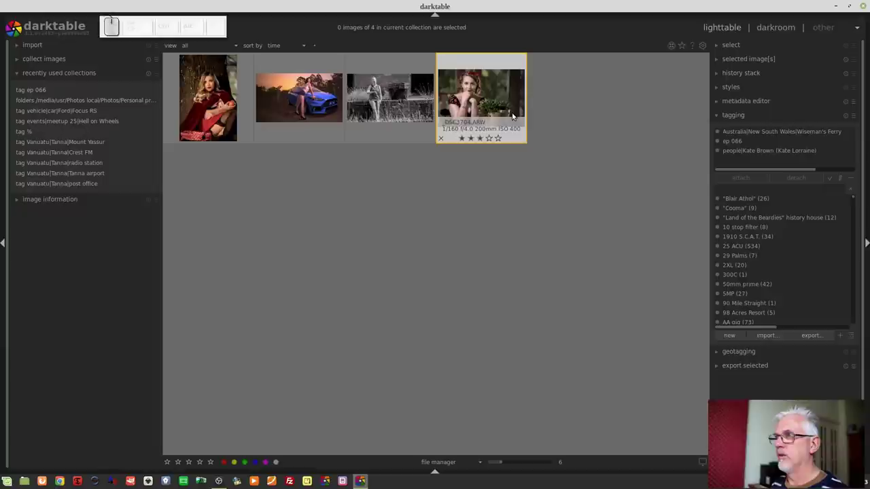
pyautogui.click(686, 48)
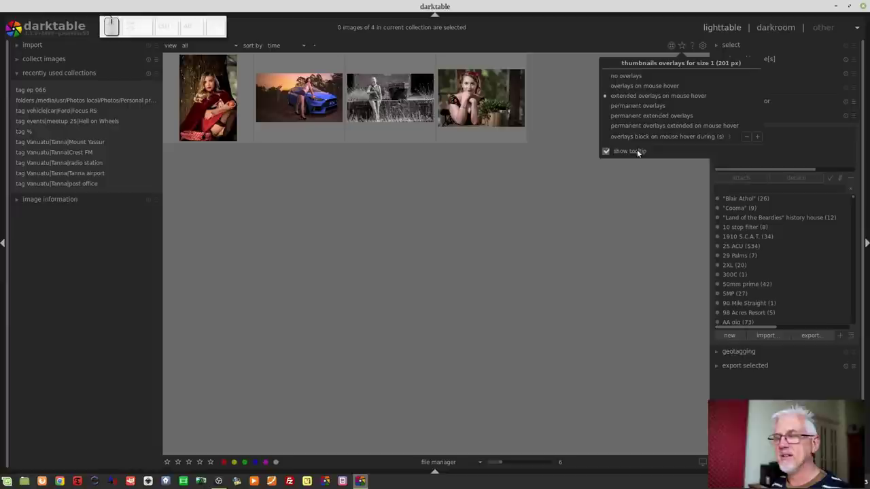
pyautogui.click(607, 229)
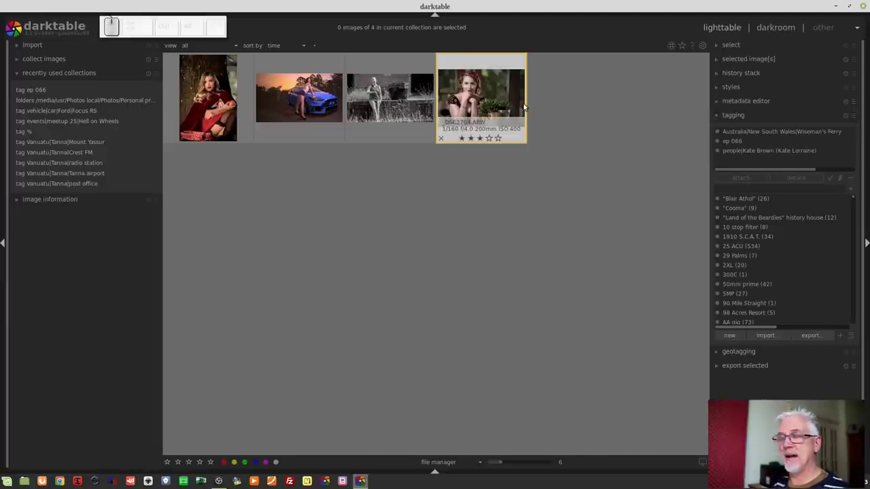
# Collapse the tagging module and expand the history stack module in the right panel.
pyautogui.press('shift+t')
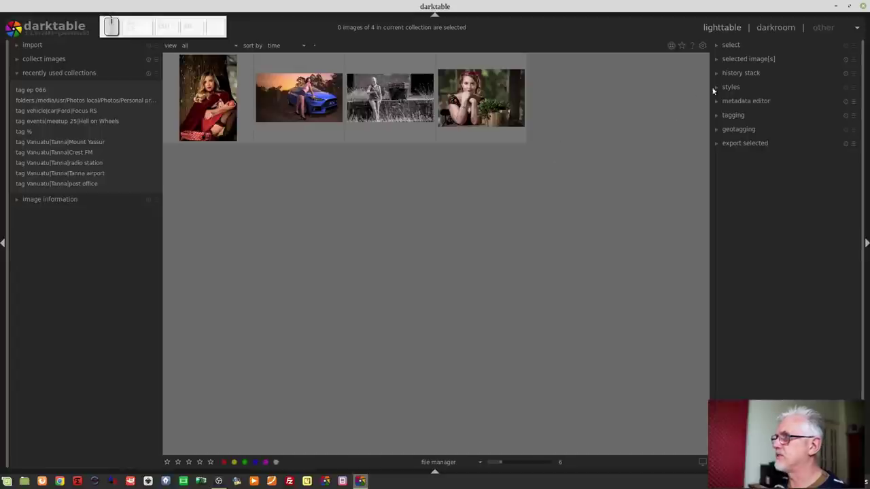
pyautogui.click(756, 76)
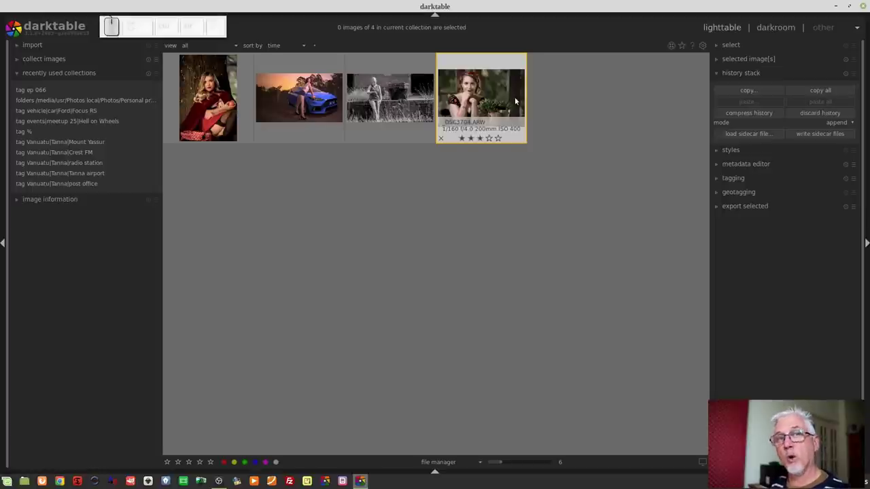
# Select the portrait photo and copy its entire edit history with 'copy all'.
pyautogui.click(517, 101)
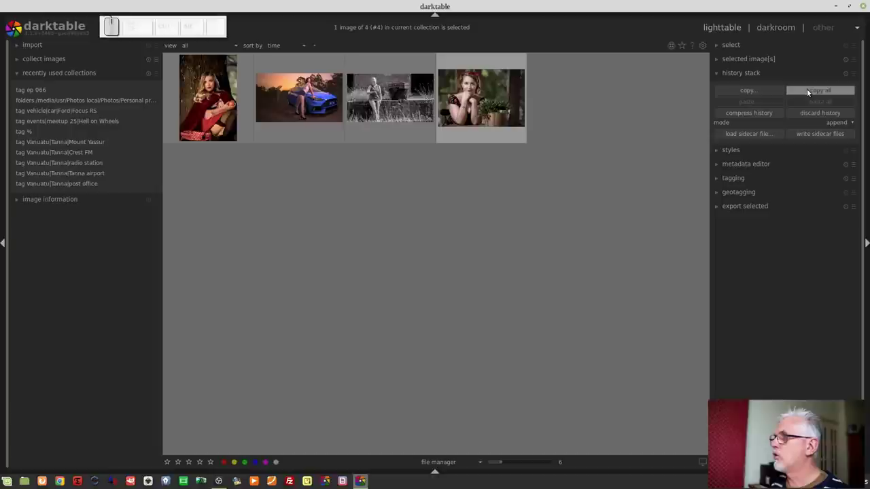
pyautogui.click(812, 91)
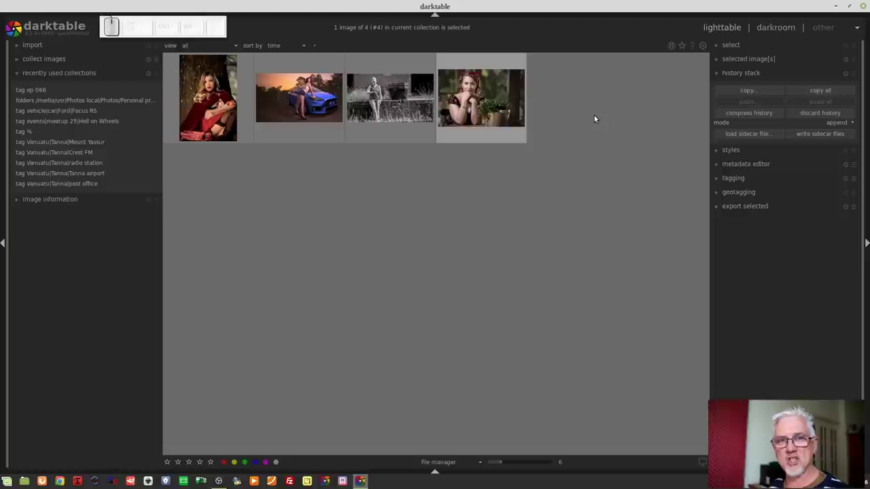
# Clear the image selection so none of the four images is selected.
pyautogui.click(414, 66)
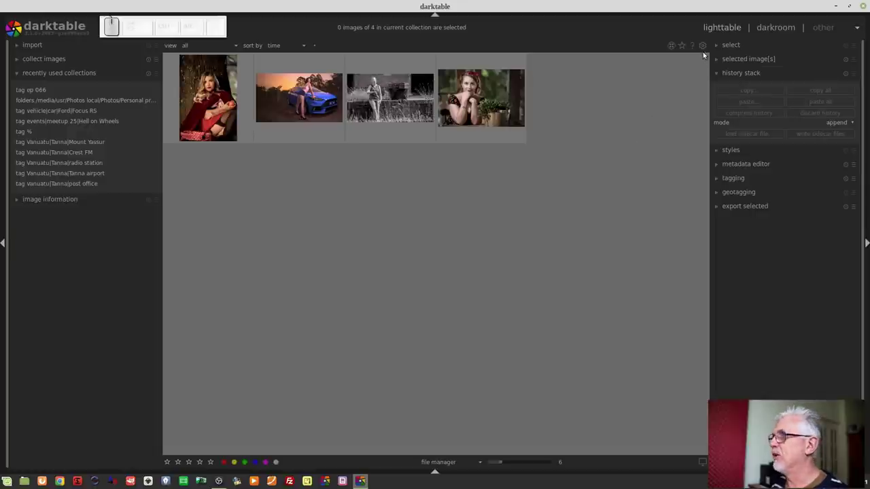
# Bring up darktable preferences and switch from the general page to the lighttable settings.
pyautogui.click(704, 49)
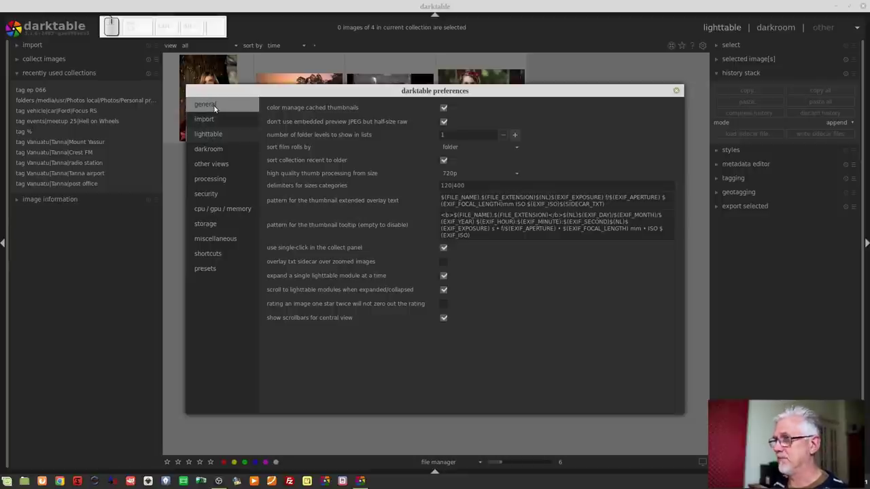
pyautogui.click(215, 107)
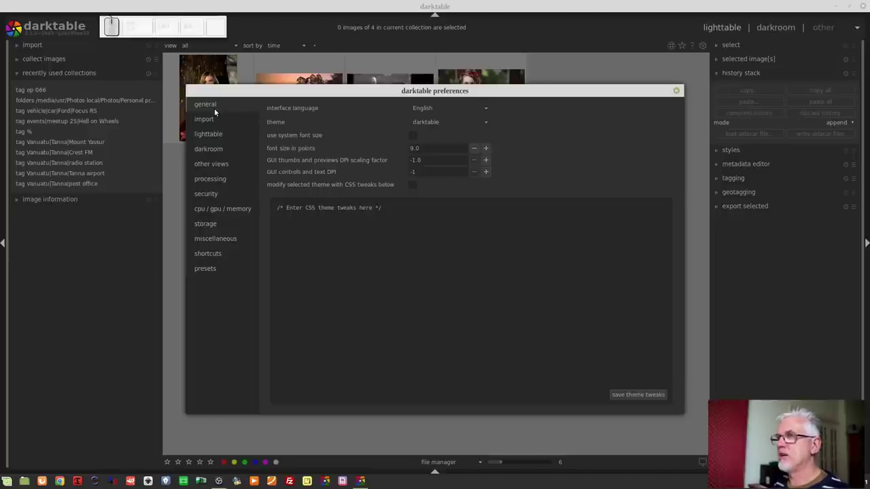
pyautogui.click(221, 141)
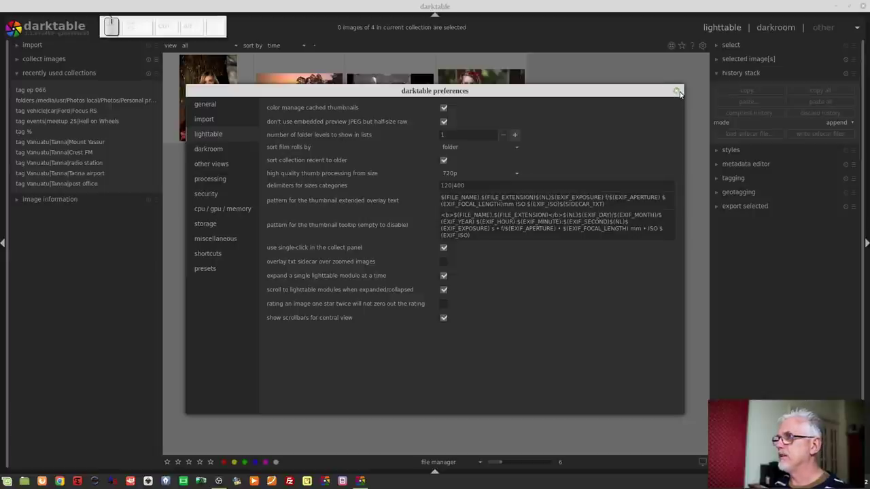
# Close the preferences window and show the thumbnail overlay options from the lighttable top bar.
pyautogui.click(684, 94)
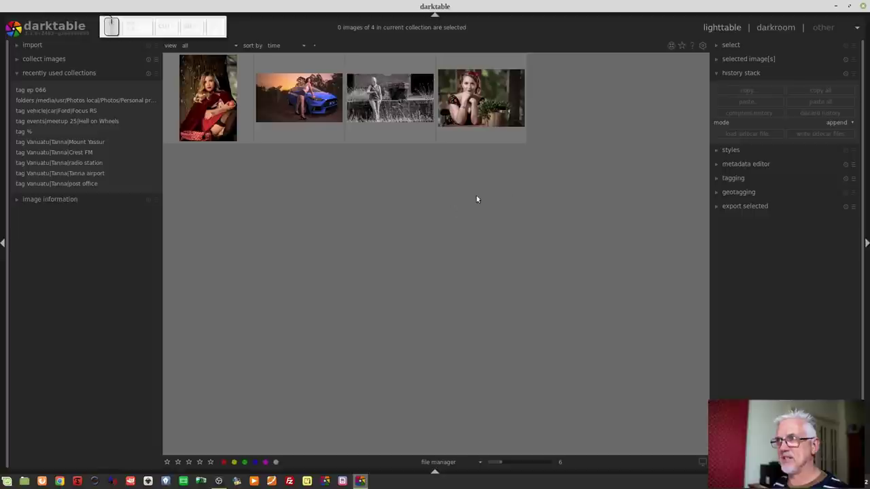
pyautogui.click(687, 50)
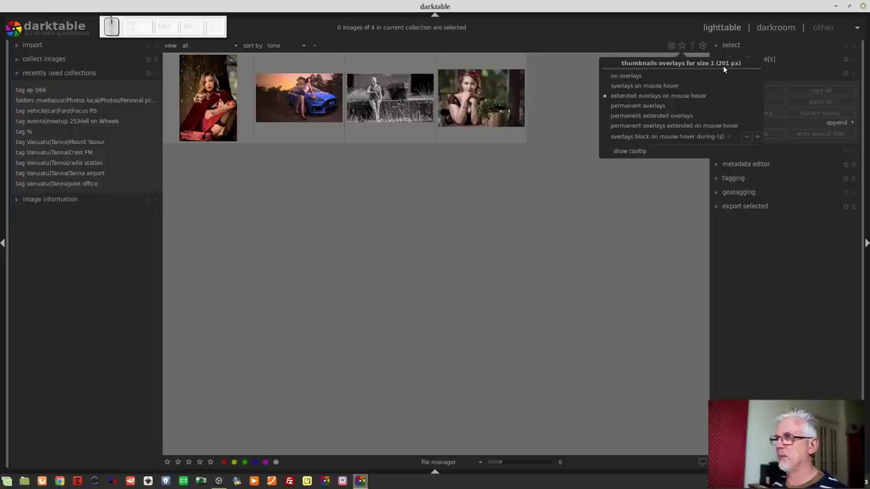
pyautogui.click(532, 236)
pyautogui.scroll(-3)
pyautogui.scroll(-3)
pyautogui.scroll(-3)
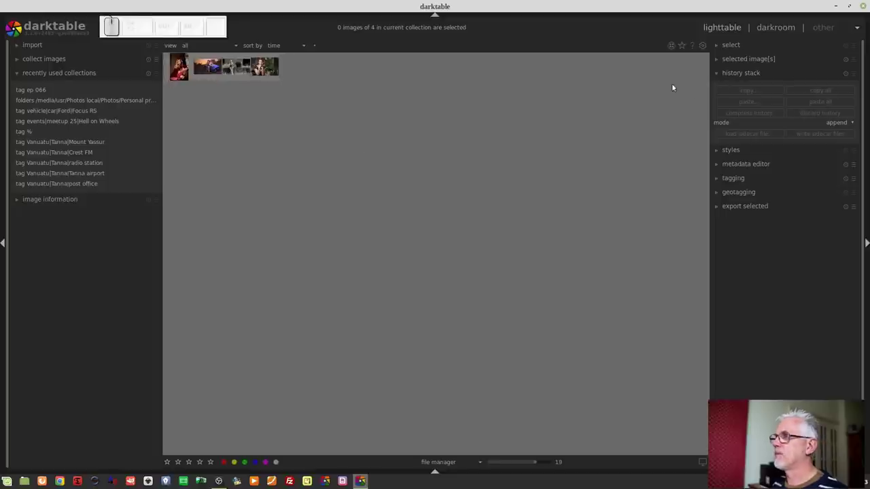
pyautogui.click(681, 46)
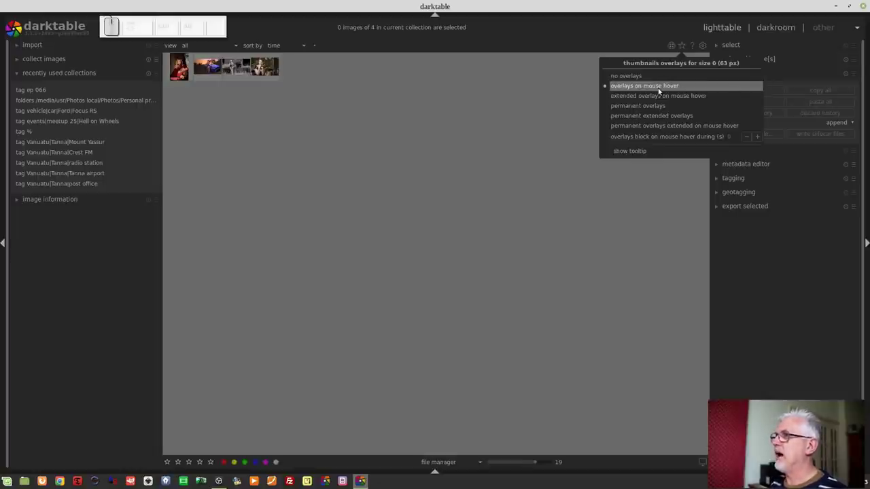
pyautogui.click(509, 128)
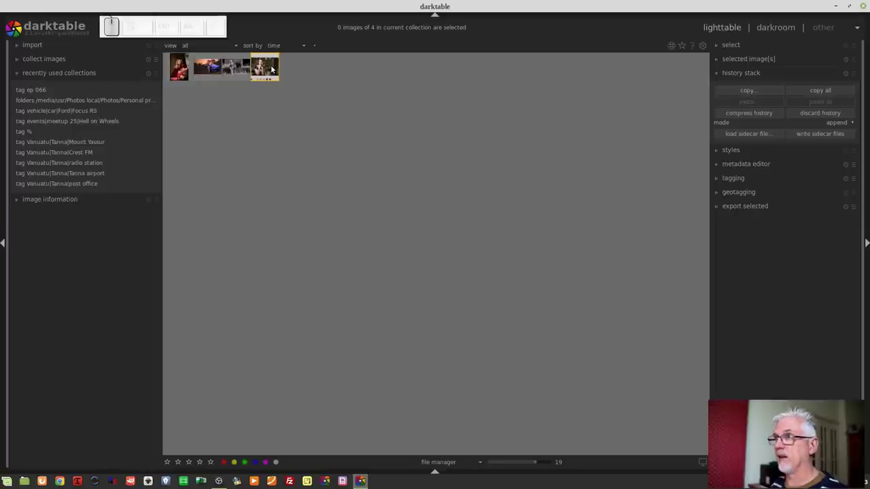
pyautogui.click(682, 47)
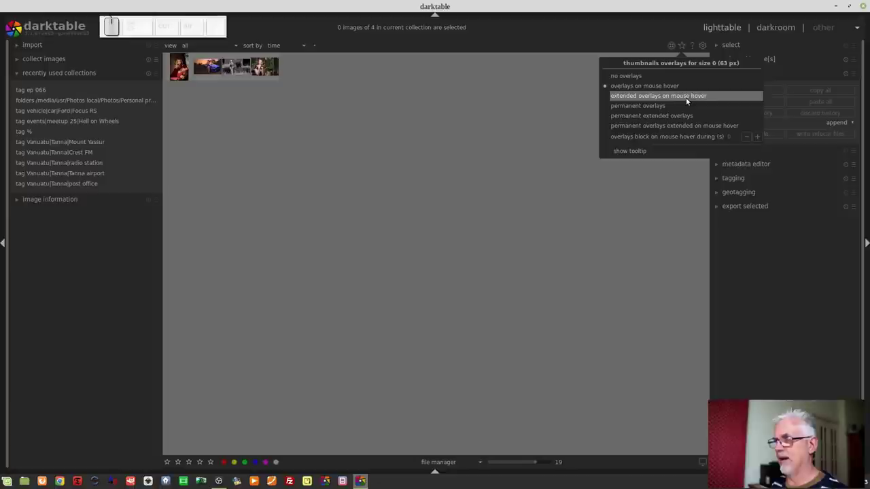
pyautogui.click(688, 101)
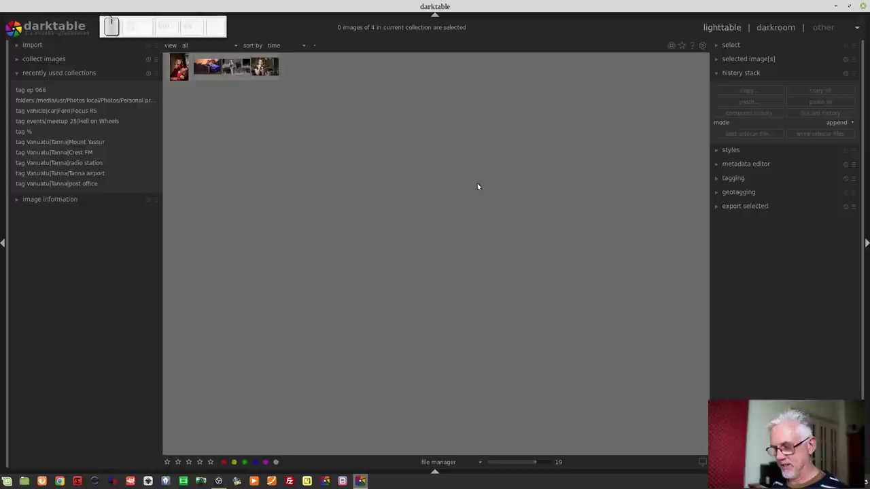
# Zoom the filemanager to three thumbnails per row and choose 'permanent extended overlays' for them.
pyautogui.scroll(3)
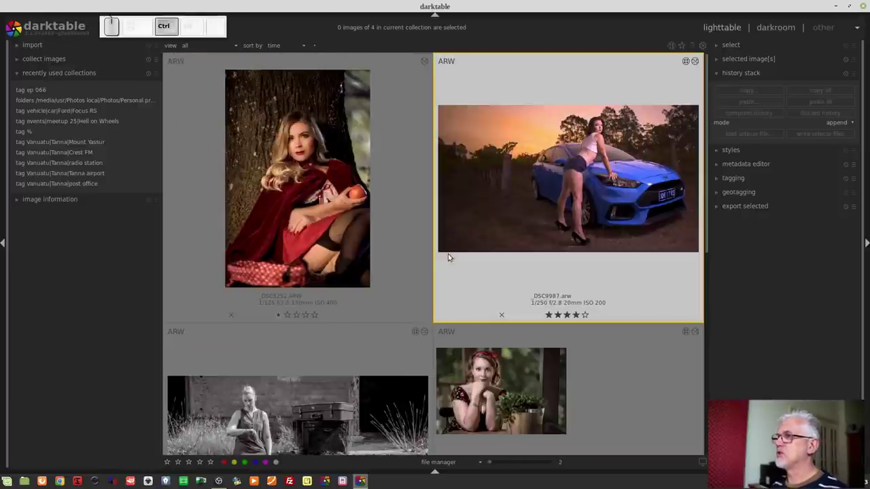
pyautogui.scroll(-3)
pyautogui.scroll(3)
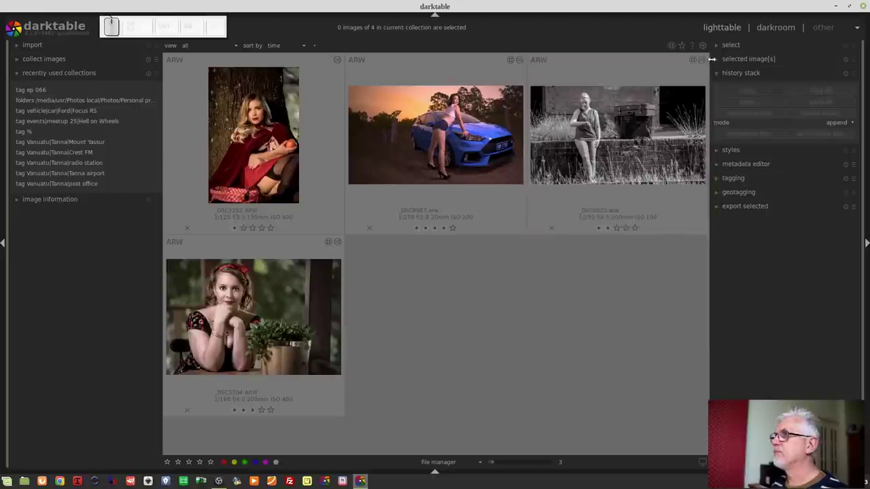
pyautogui.click(589, 107)
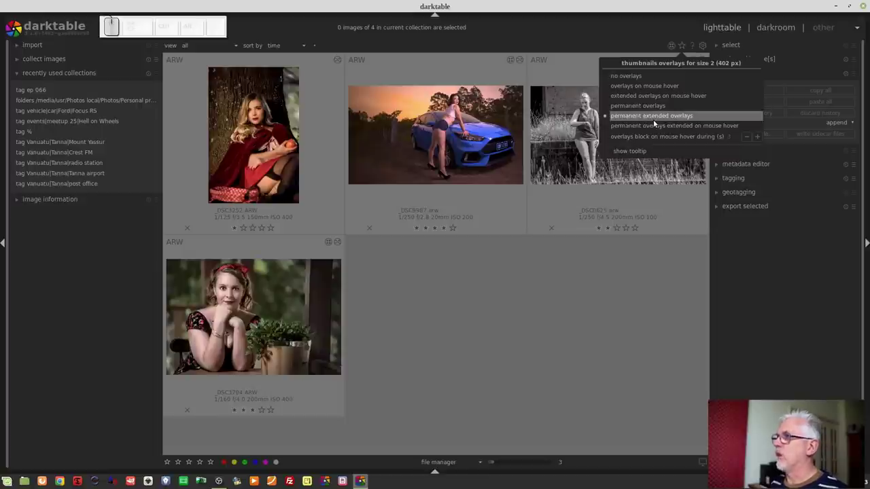
pyautogui.click(589, 108)
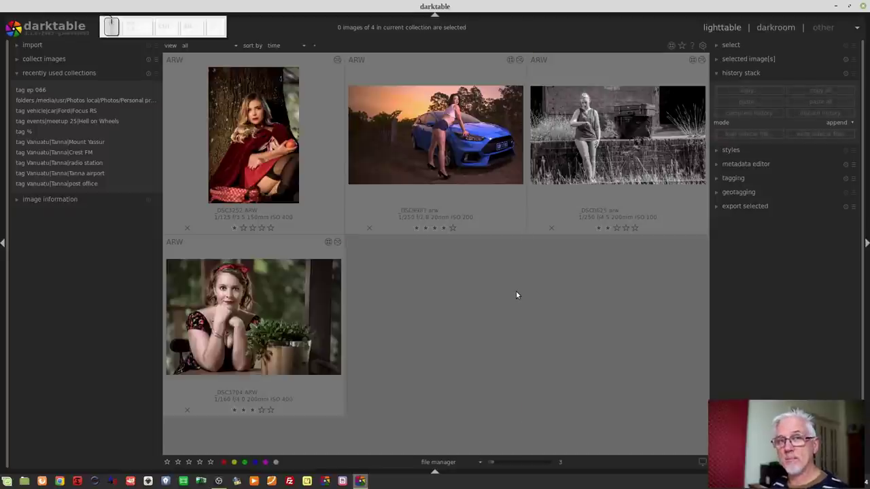
# In lighttable preferences, change the size-category delimiters from 120|400 to 100|450.
pyautogui.scroll(-3)
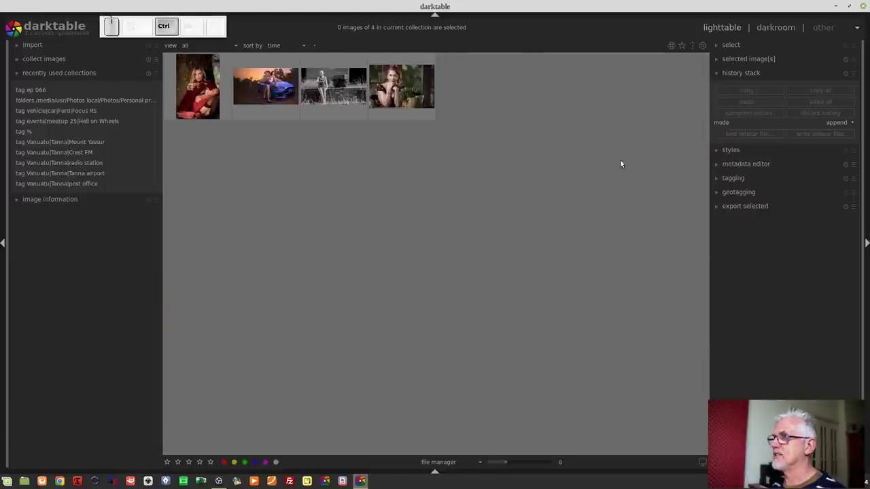
pyautogui.click(699, 47)
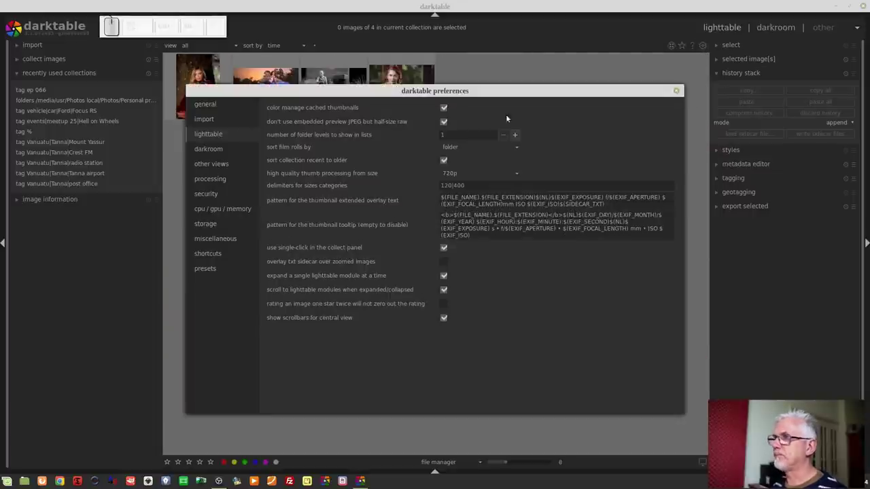
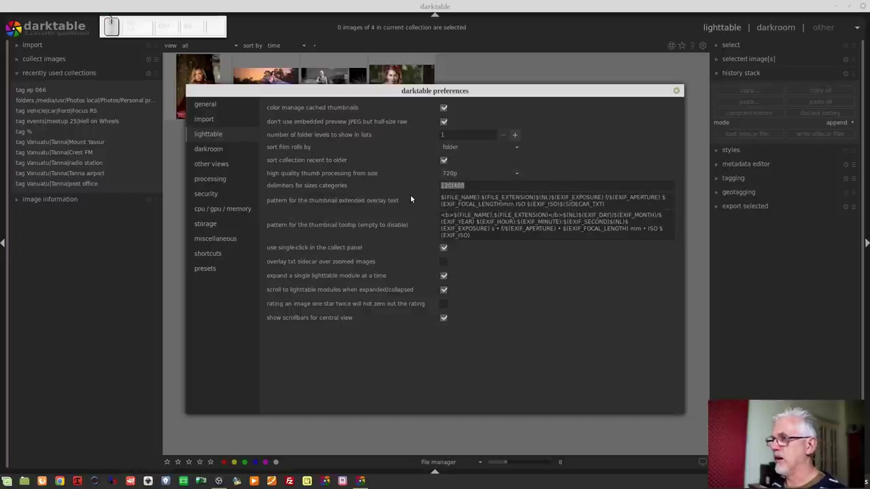
pyautogui.press('1')
pyautogui.press('0')
pyautogui.press('shift+\\')
pyautogui.press('4')
pyautogui.press('0')
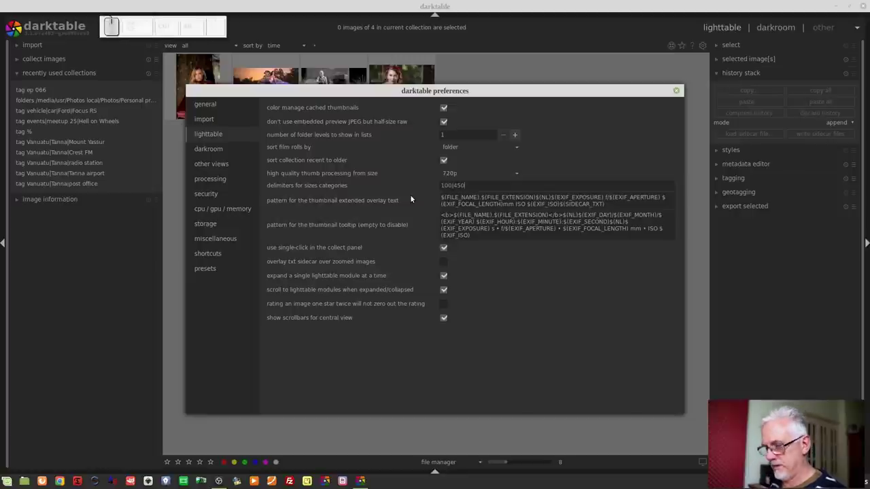
pyautogui.press('Tab')
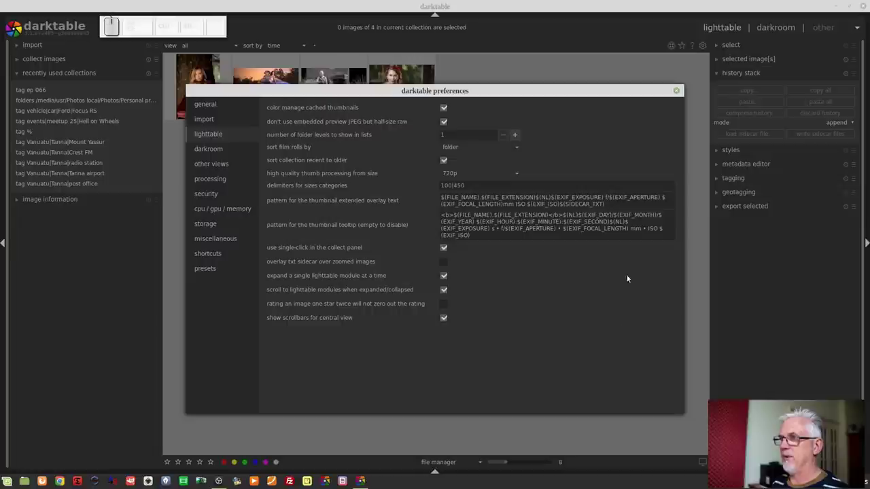
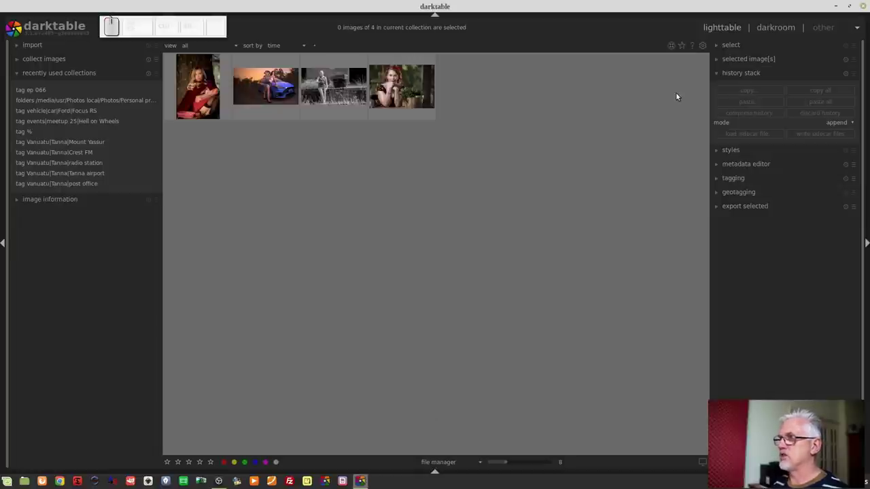
# Check the overlay setting at the small thumbnail size, then zoom toward medium thumbnails.
pyautogui.scroll(3)
pyautogui.scroll(-3)
pyautogui.click(682, 48)
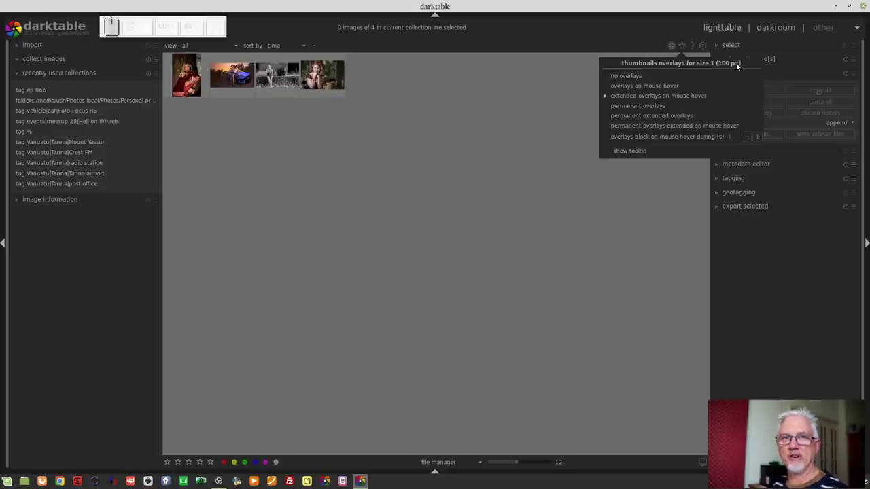
pyautogui.click(489, 161)
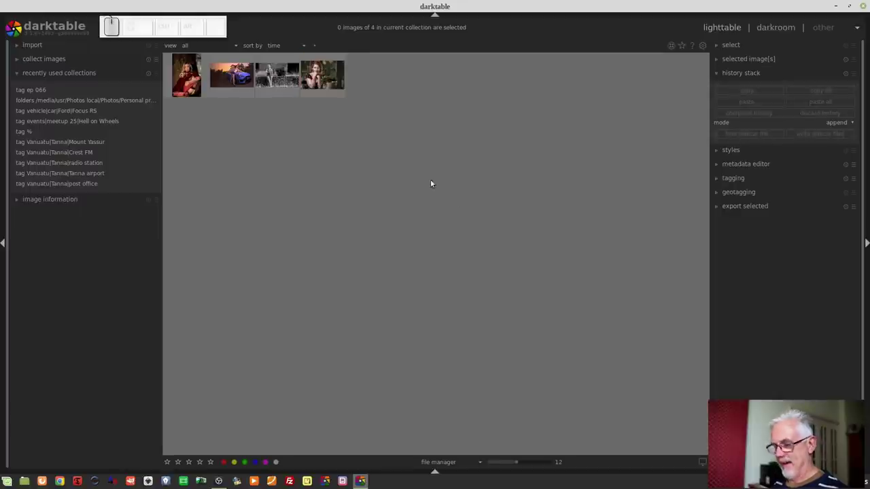
pyautogui.scroll(3)
pyautogui.scroll(3)
pyautogui.scroll(3)
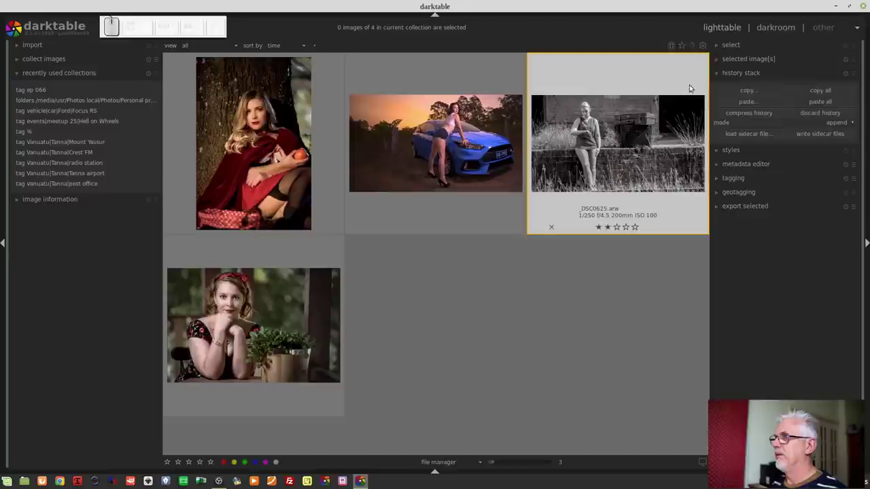
# Check the overlay setting at medium and large thumbnail sizes, dismissing the popup each time.
pyautogui.click(685, 47)
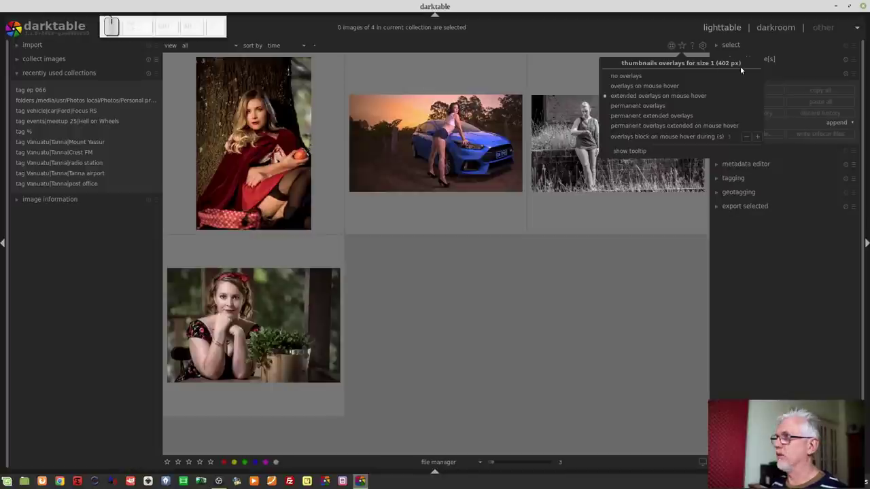
pyautogui.click(597, 298)
pyautogui.scroll(3)
pyautogui.click(682, 46)
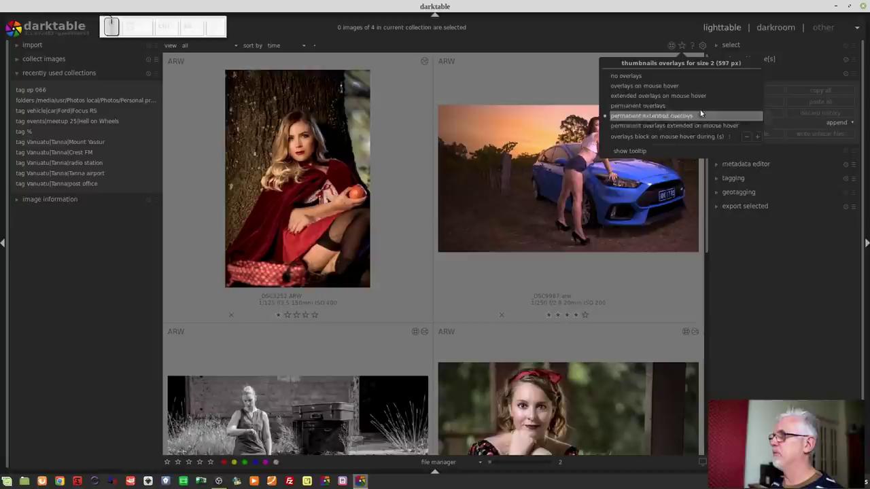
pyautogui.click(622, 43)
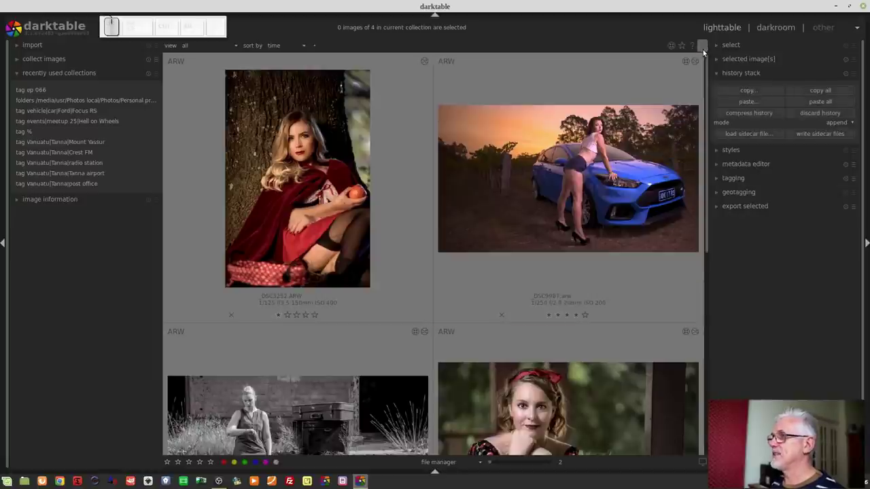
# Reopen lighttable preferences, review the size delimiters and overlay pattern fields, then close them.
pyautogui.click(705, 53)
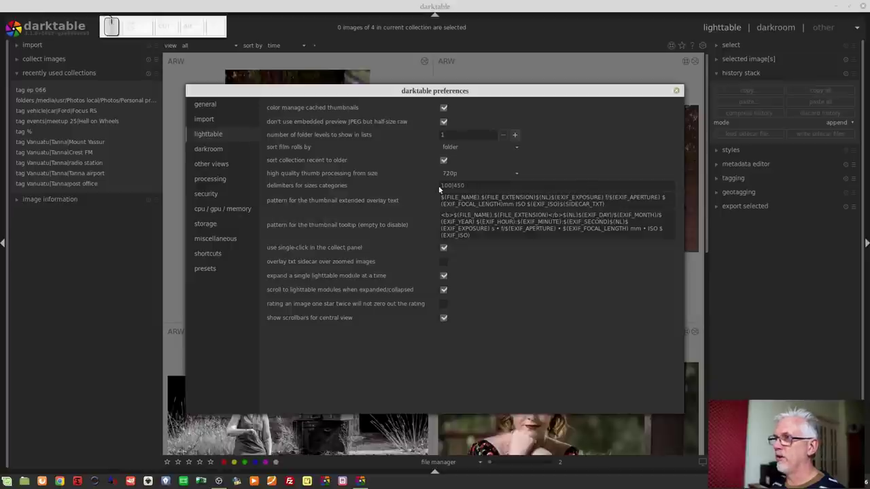
pyautogui.click(346, 189)
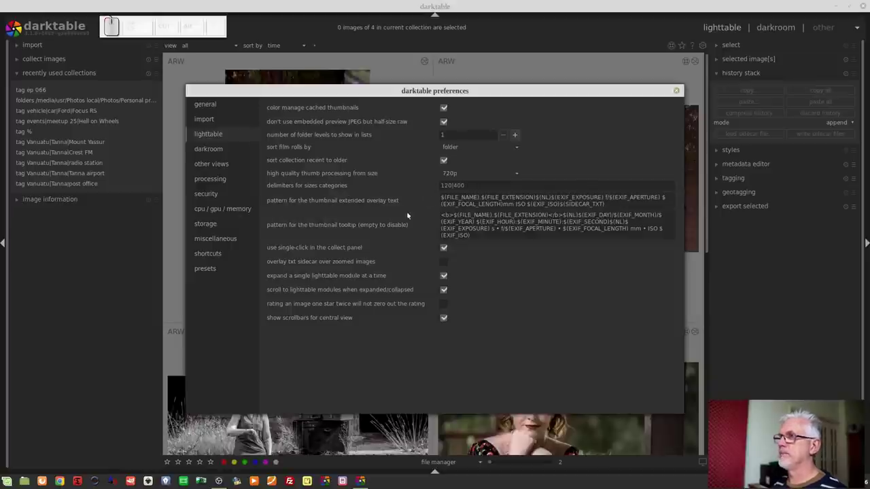
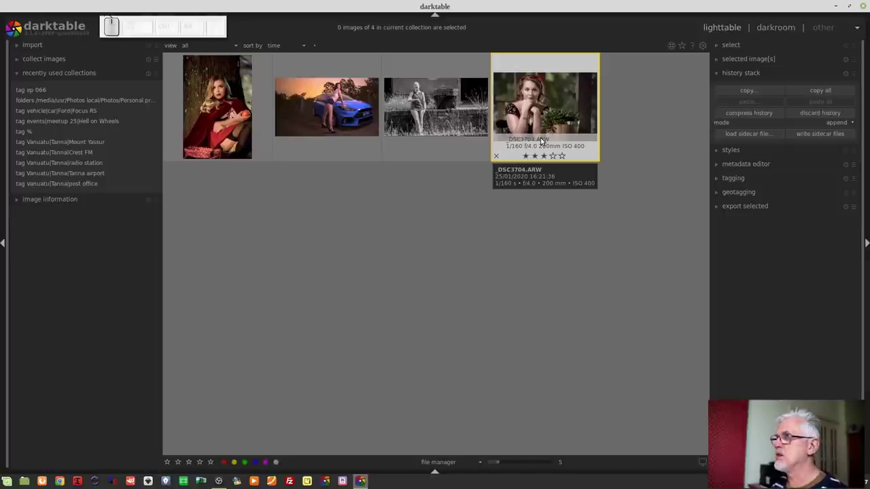
pyautogui.click(704, 52)
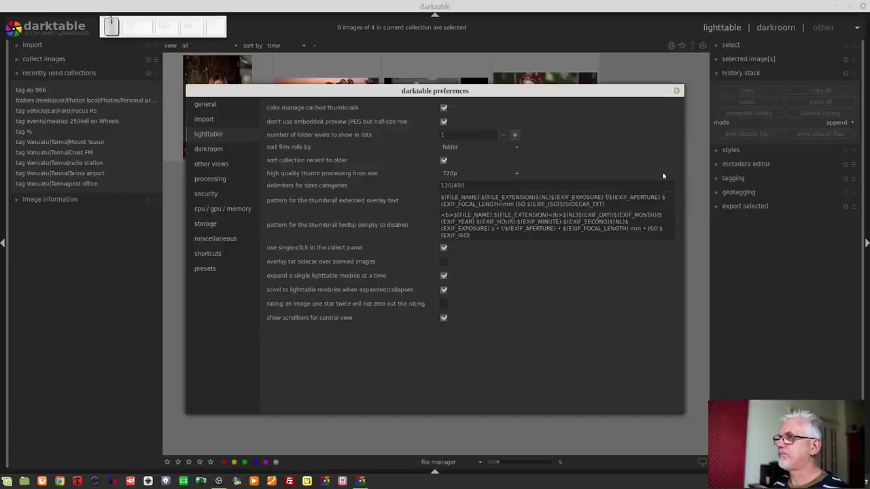
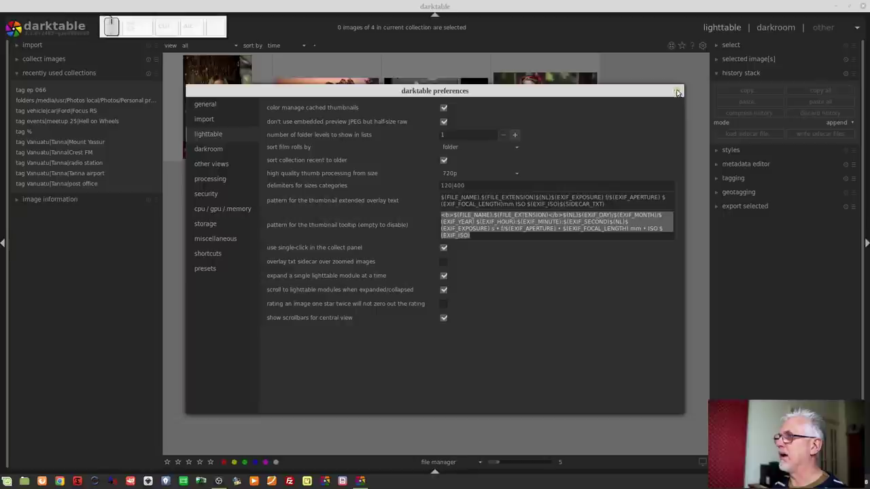
pyautogui.click(680, 88)
# Show the thumbnail overlay options, still on extended overlays on hover, and dismiss them.
pyautogui.click(679, 95)
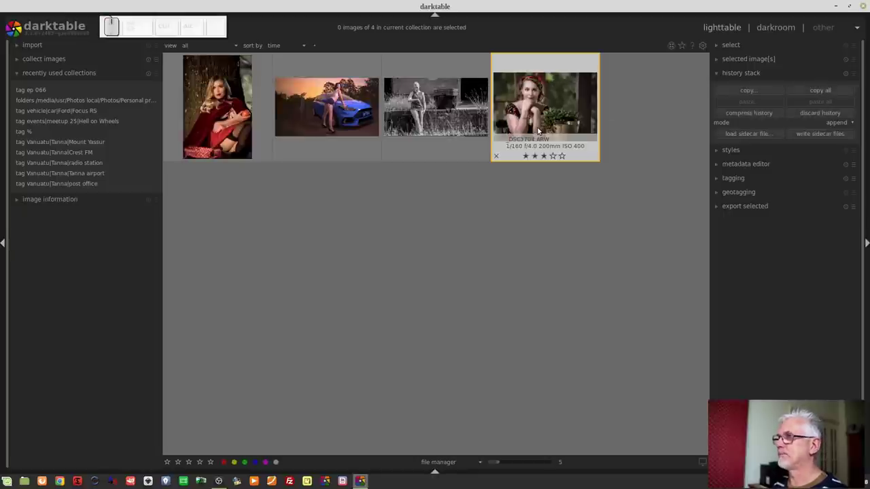
pyautogui.click(682, 48)
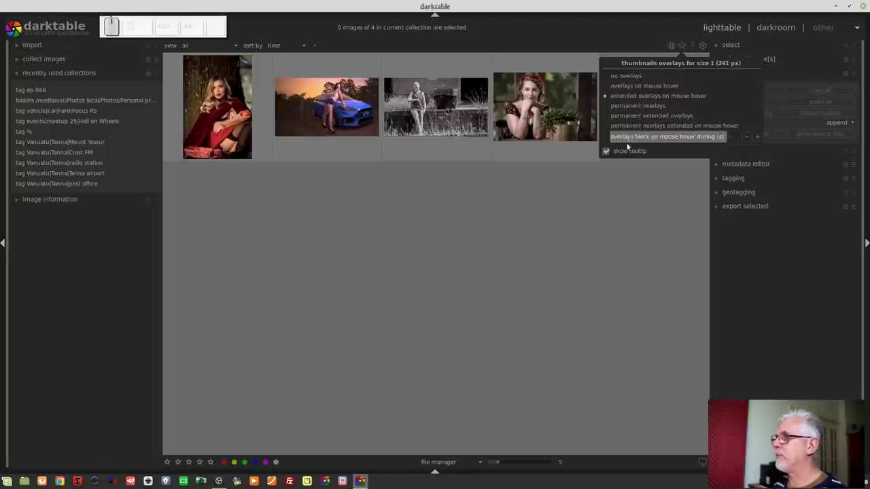
pyautogui.click(610, 154)
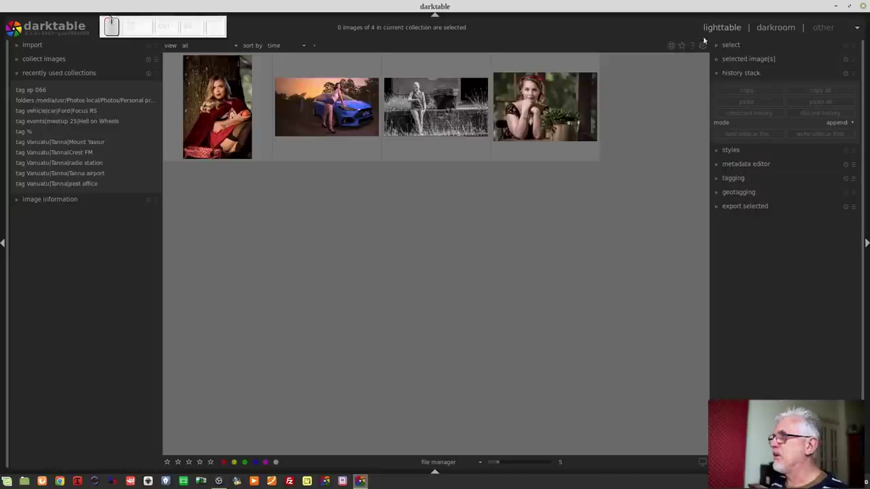
# Reopen Preferences, scroll through the module presets list, then land on the general page.
pyautogui.click(708, 48)
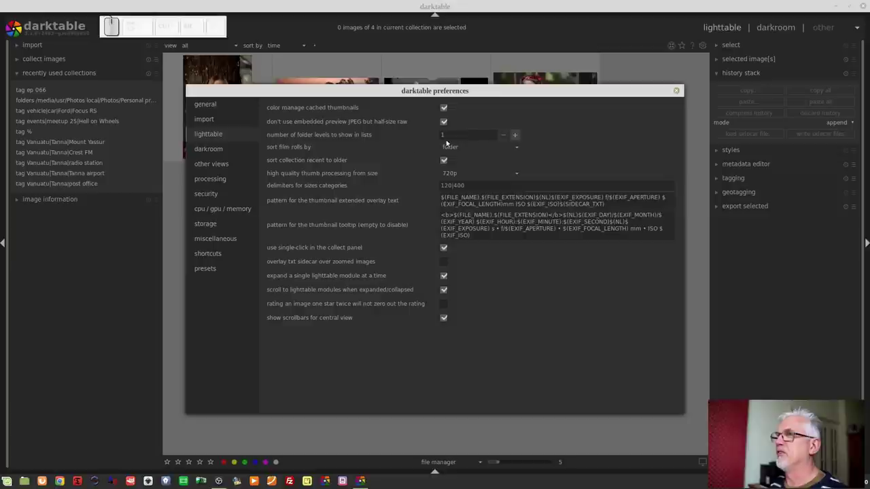
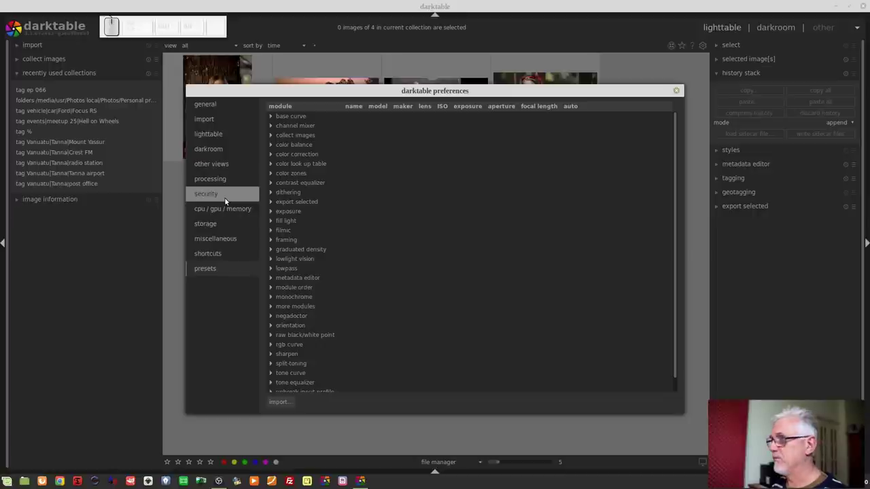
pyautogui.scroll(-3)
pyautogui.scroll(3)
pyautogui.scroll(-3)
pyautogui.scroll(3)
pyautogui.scroll(-3)
pyautogui.scroll(3)
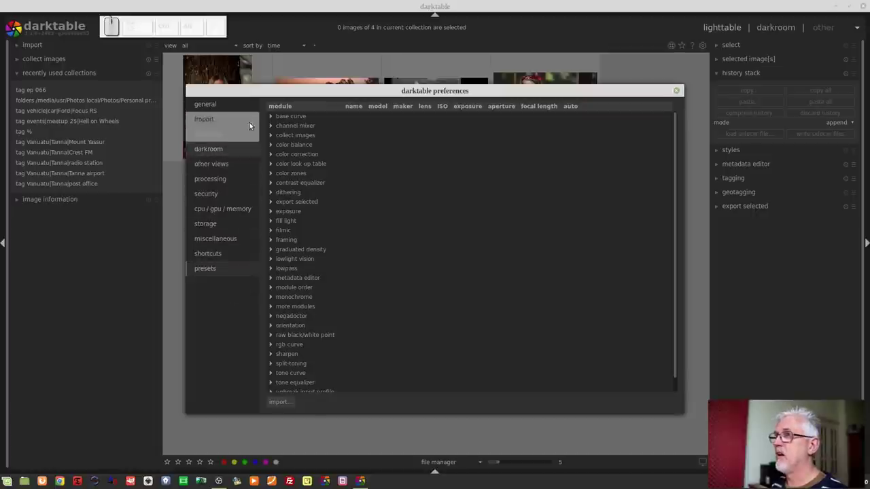
pyautogui.click(221, 110)
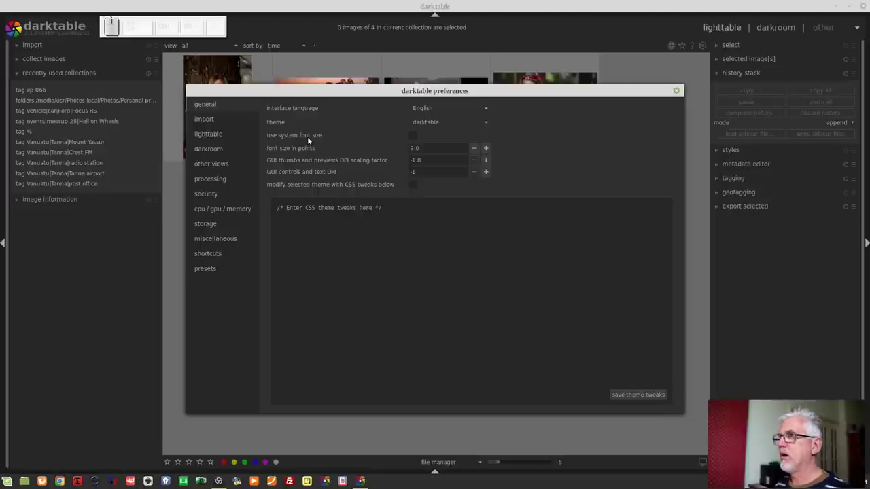
pyautogui.click(416, 139)
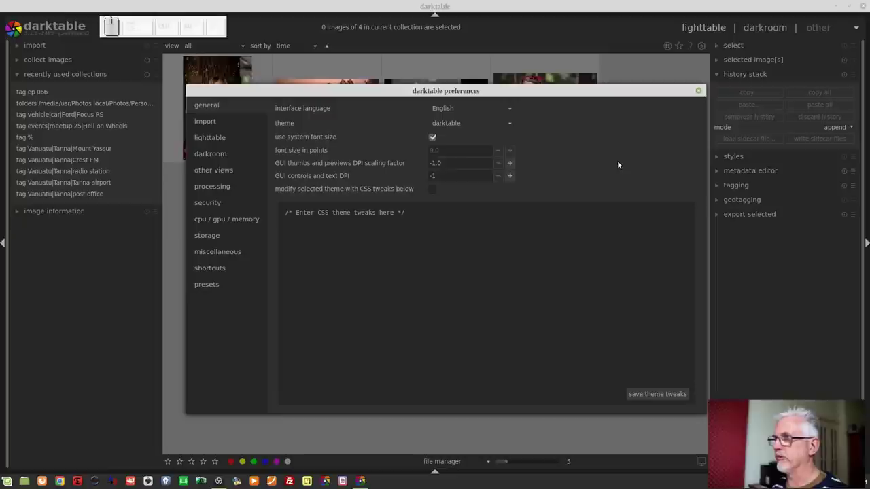
pyautogui.click(222, 127)
pyautogui.click(226, 140)
pyautogui.click(222, 157)
pyautogui.click(220, 177)
pyautogui.click(222, 193)
pyautogui.click(214, 211)
pyautogui.click(224, 223)
pyautogui.click(226, 236)
pyautogui.click(231, 252)
pyautogui.click(224, 272)
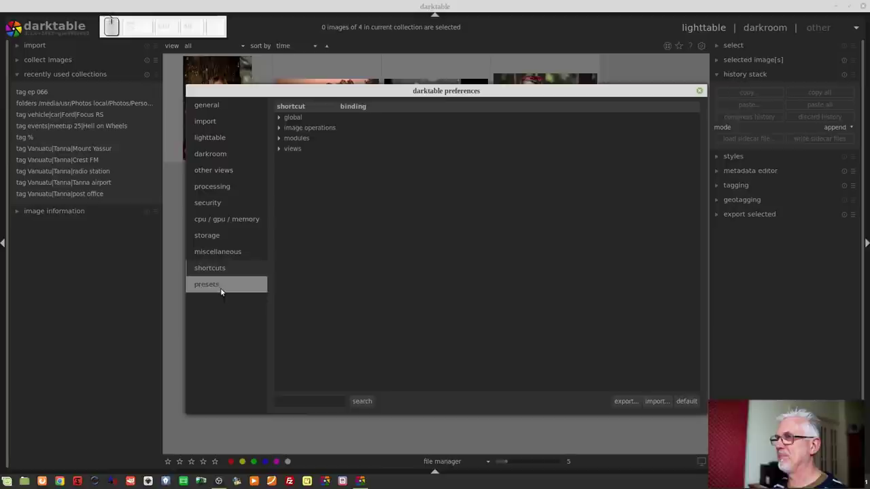
pyautogui.click(221, 289)
pyautogui.scroll(-3)
pyautogui.click(231, 111)
pyautogui.scroll(-3)
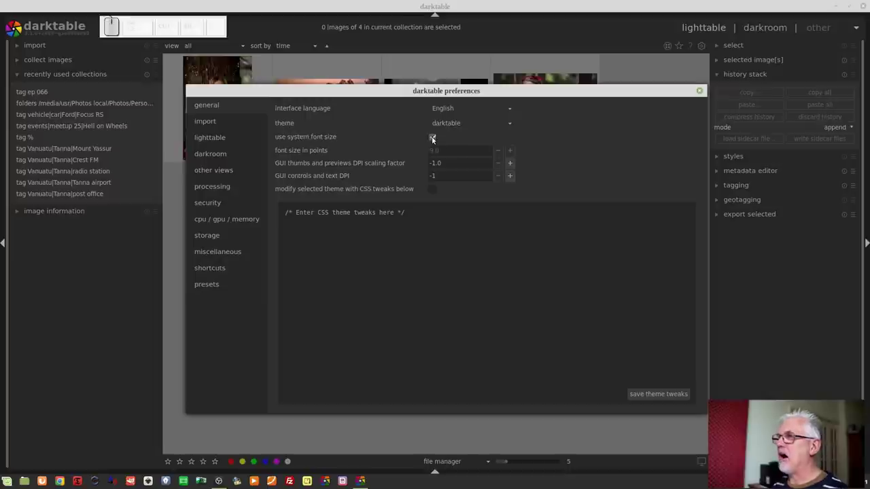
pyautogui.click(433, 140)
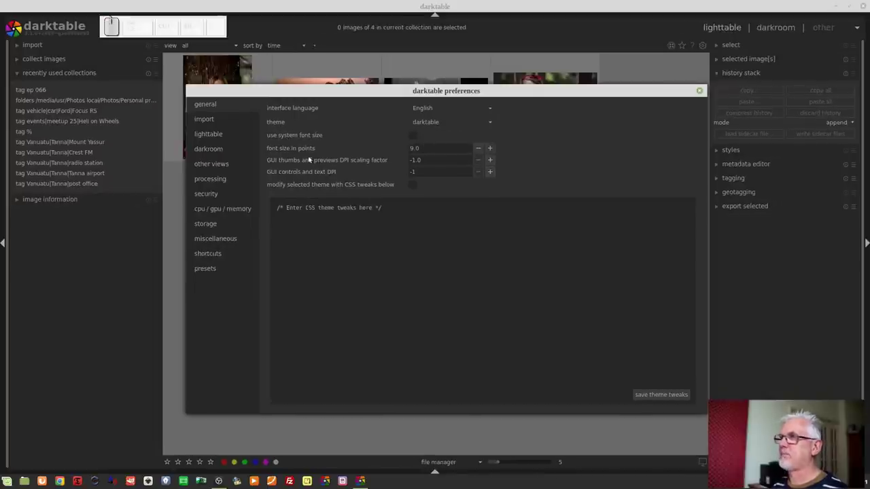
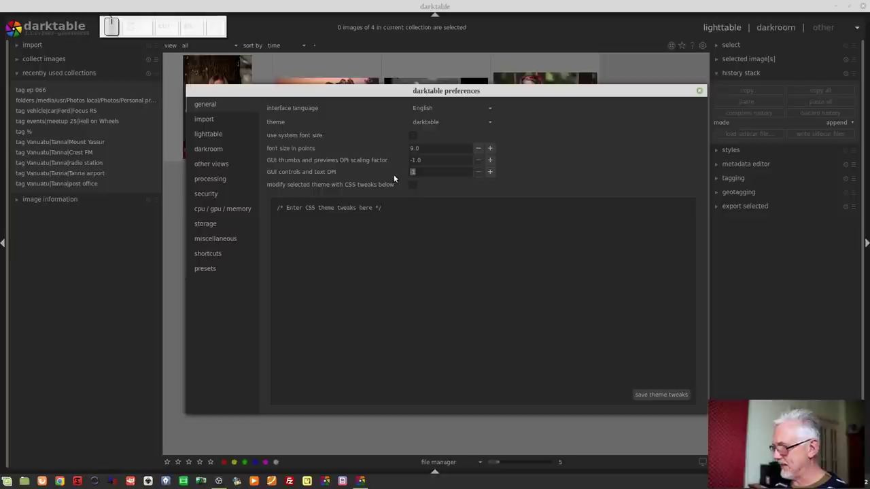
# Set GUI controls and text DPI to 1 and close Preferences, shrinking the interface.
pyautogui.press('1')
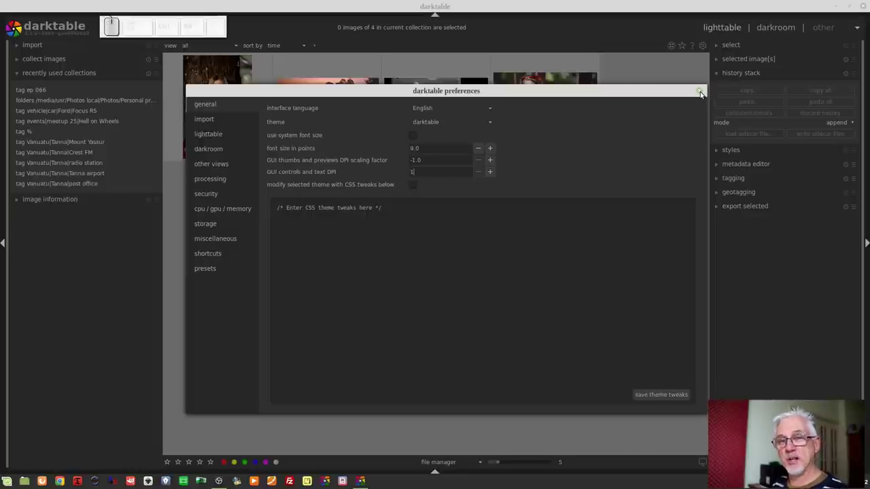
pyautogui.click(701, 94)
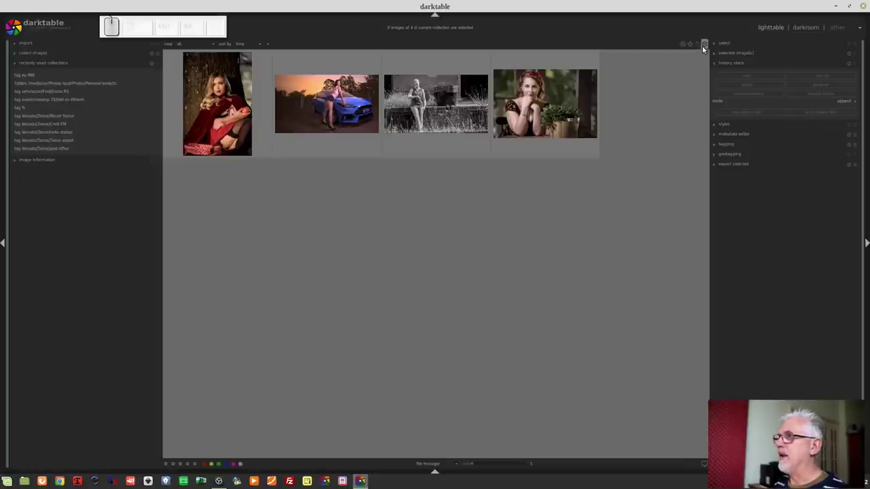
# Reopen Preferences > general and restore GUI controls and text DPI to -1.
pyautogui.click(705, 49)
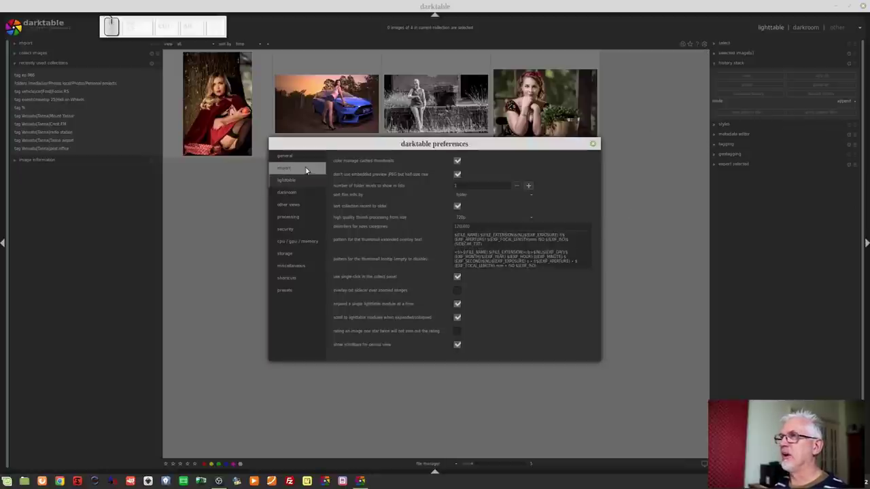
pyautogui.click(297, 161)
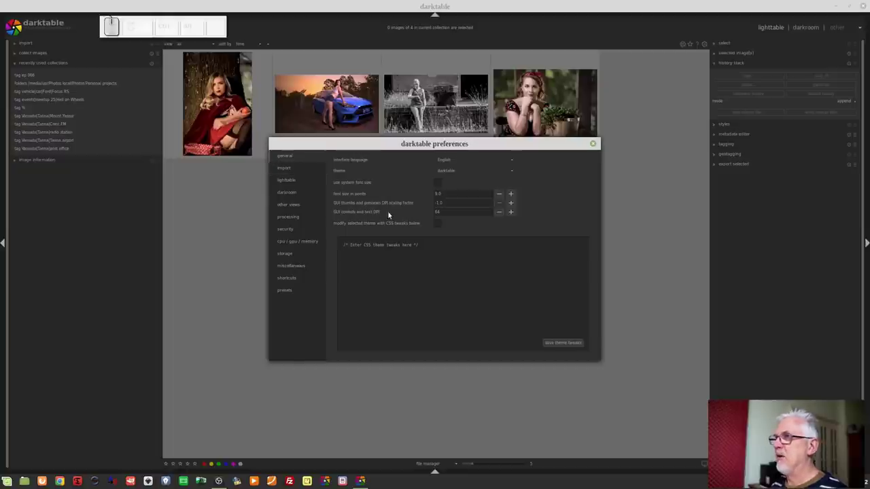
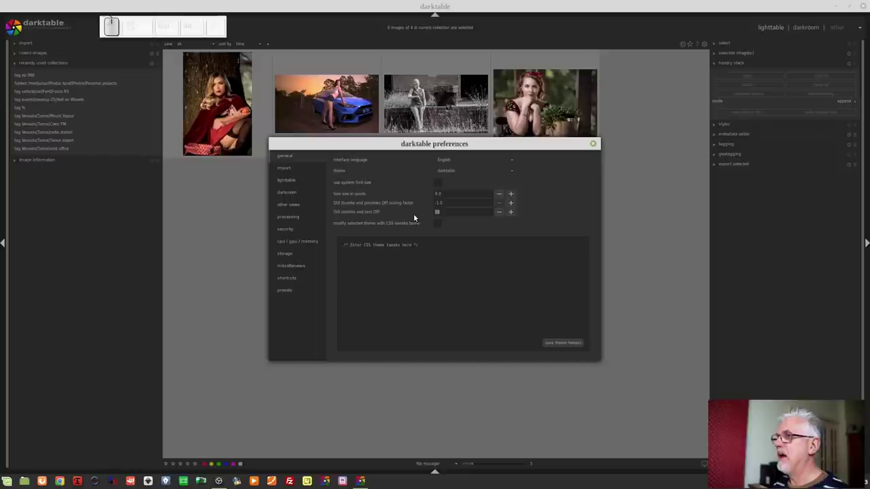
pyautogui.press('-')
pyautogui.press('1')
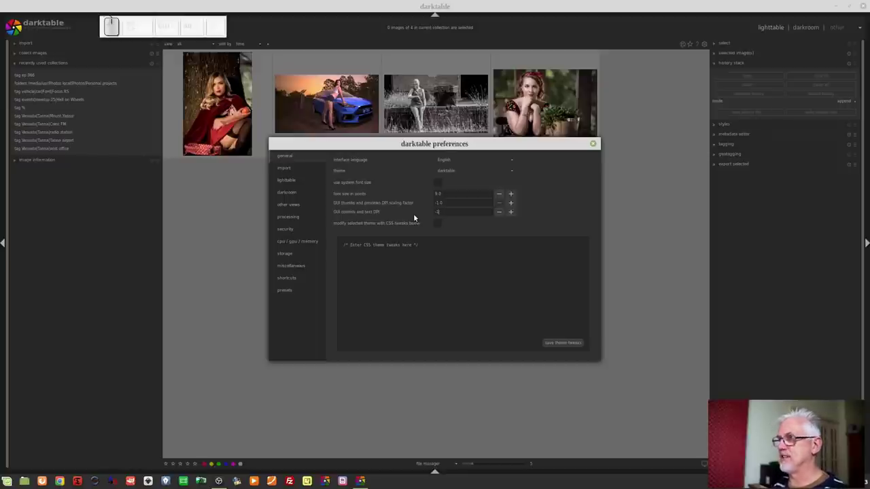
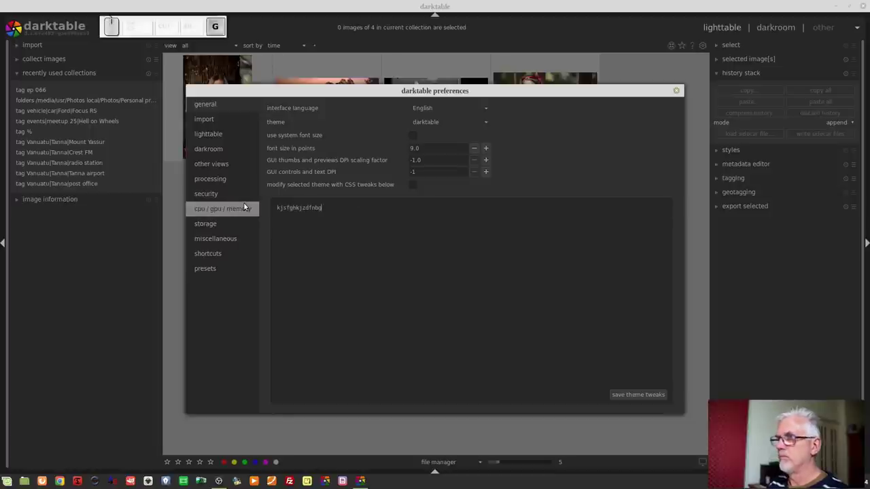
# Erase the test text so the CSS theme tweaks box is empty.
pyautogui.press('BackSpace')
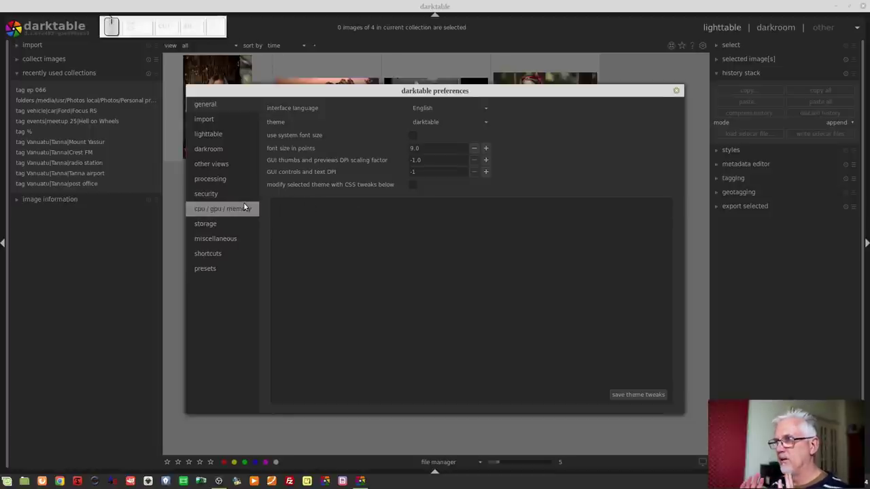
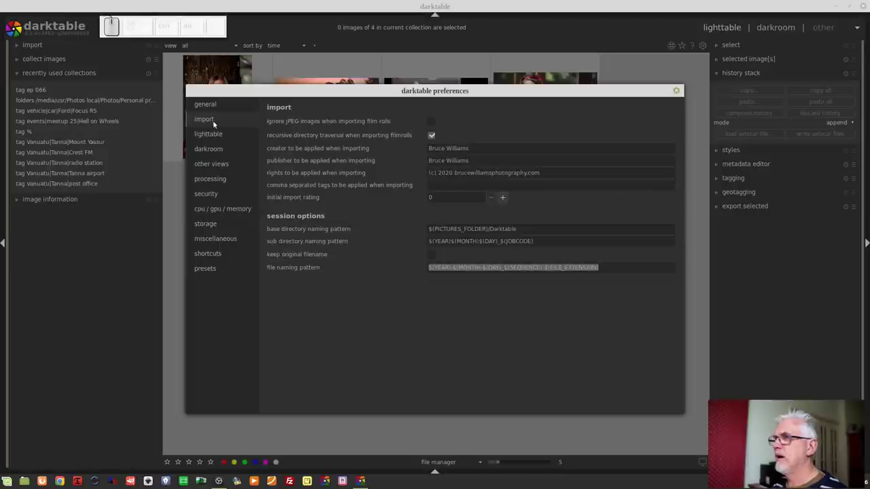
# On the darkroom page set preview image resolution to original, then close Preferences.
pyautogui.click(222, 135)
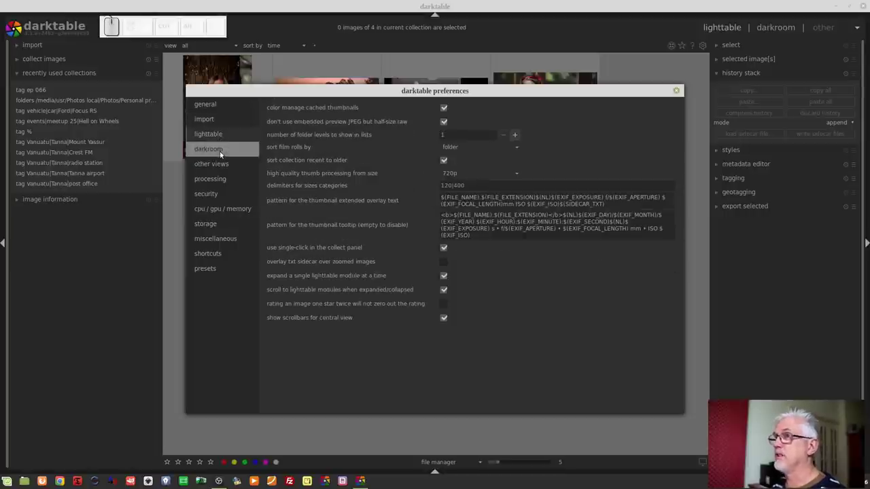
pyautogui.click(220, 153)
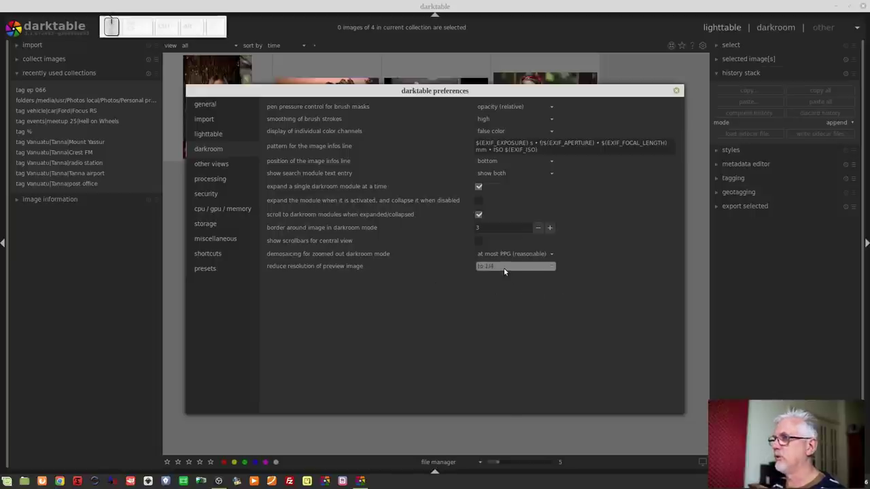
pyautogui.click(505, 270)
pyautogui.click(496, 251)
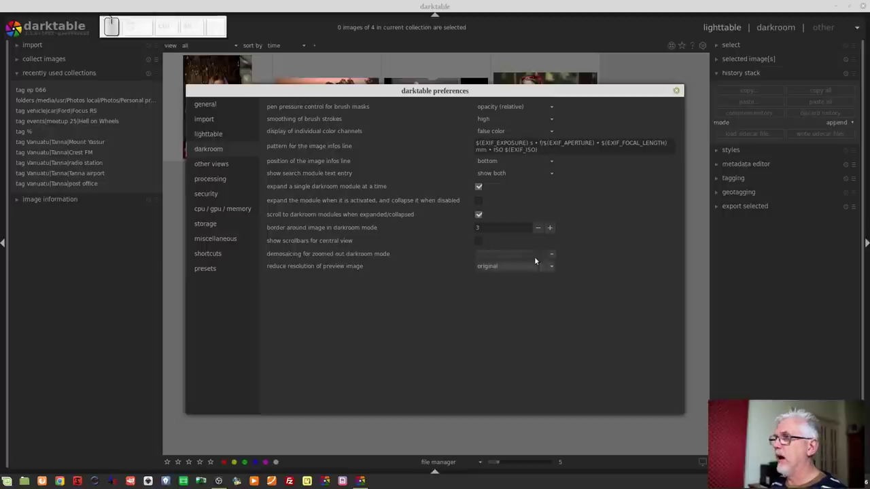
pyautogui.click(509, 269)
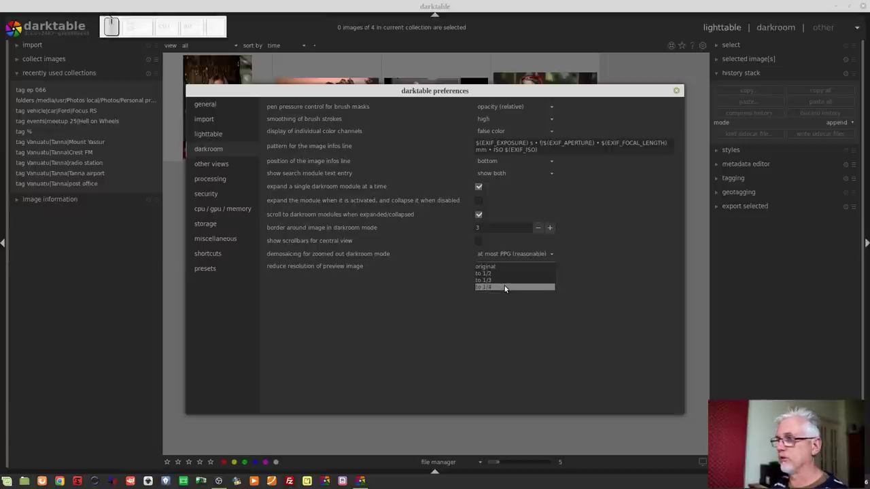
pyautogui.click(511, 310)
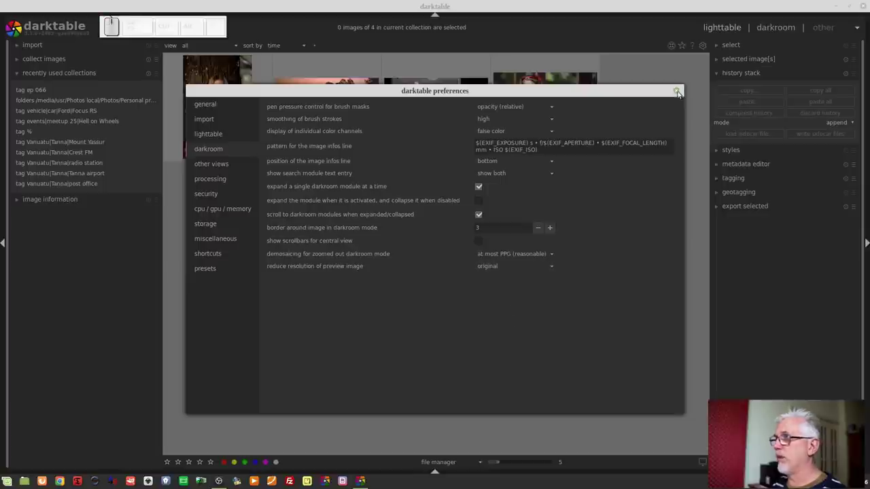
pyautogui.click(673, 94)
# Open the portrait in darkroom and confirm preview resolution stays at original in Preferences.
pyautogui.click(215, 93)
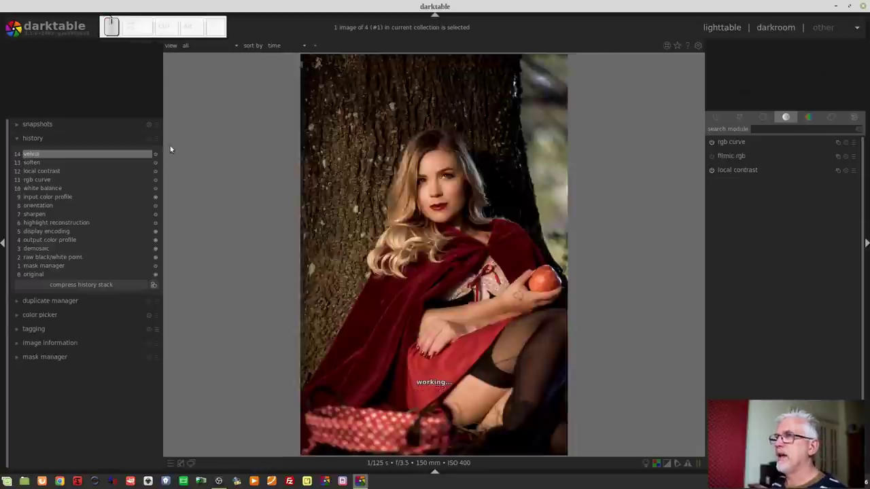
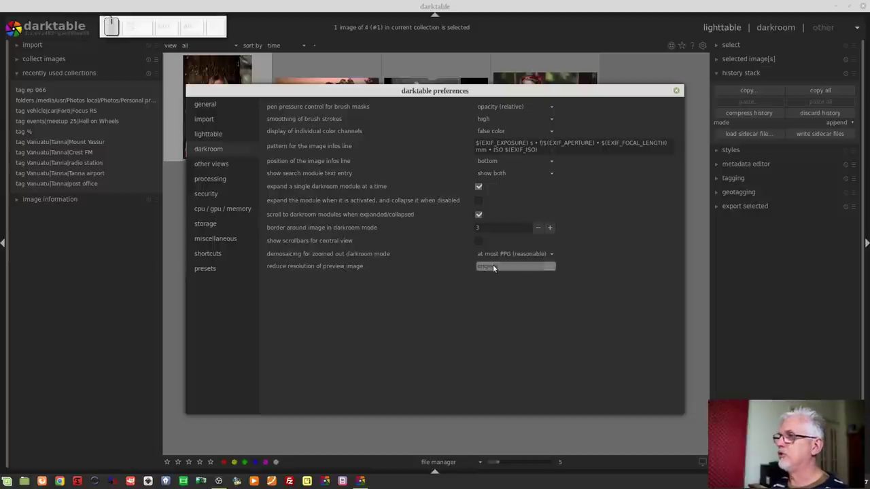
pyautogui.click(495, 268)
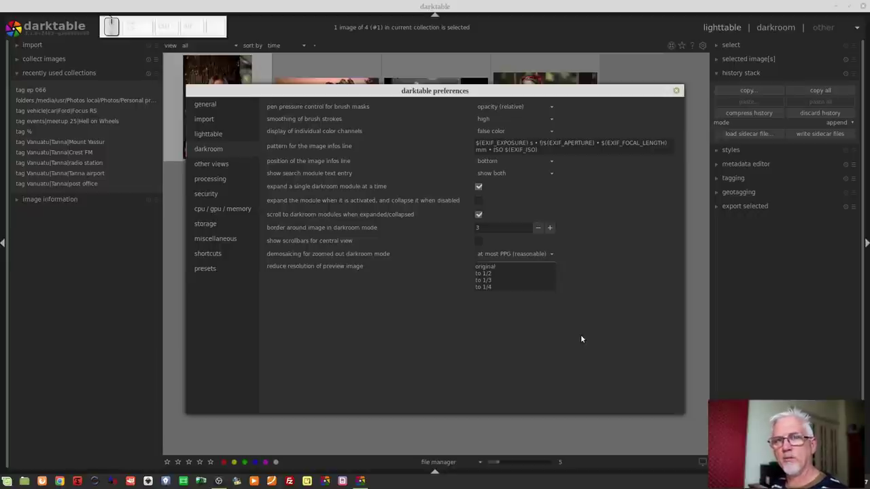
pyautogui.click(573, 332)
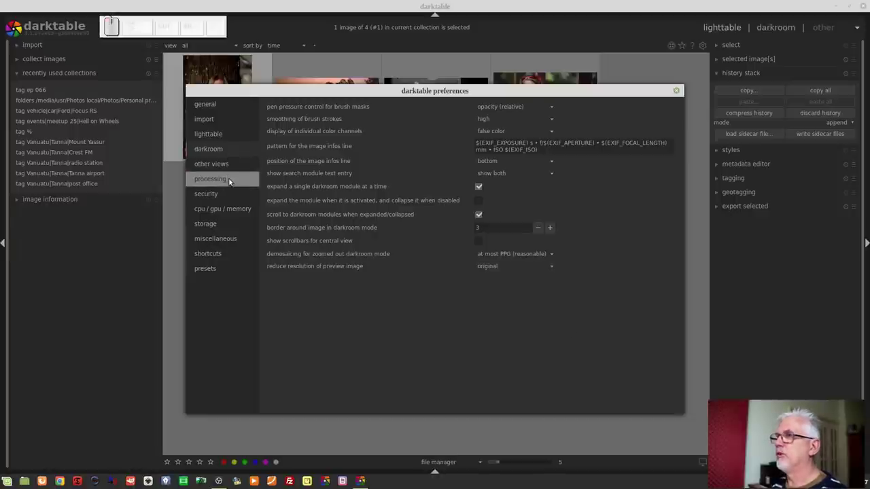
# On the processing page set auto-apply pixel workflow defaults to display-referred.
pyautogui.click(235, 182)
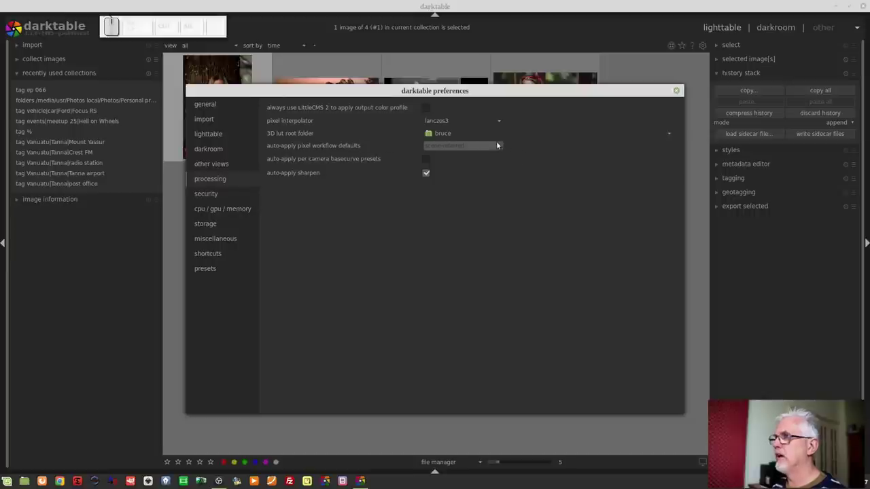
pyautogui.click(500, 149)
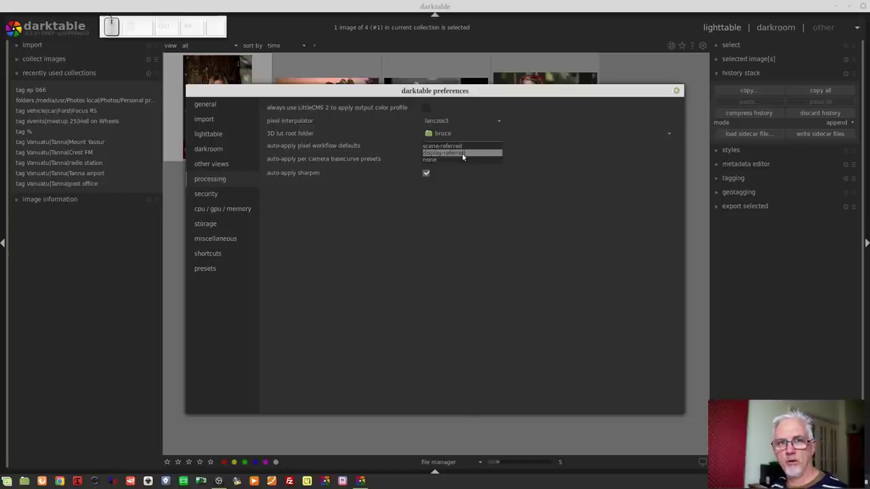
pyautogui.click(464, 156)
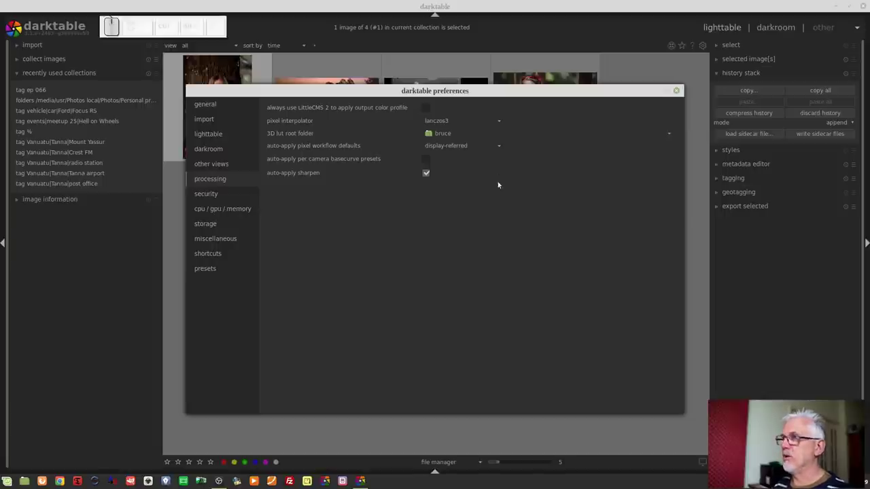
# Cycle pixel workflow defaults through scene-referred back to display-referred, reopening the choices.
pyautogui.click(470, 148)
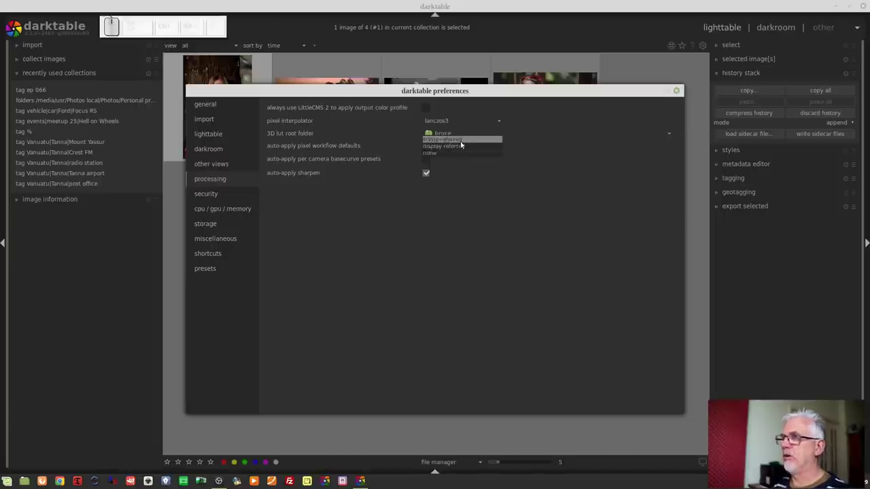
pyautogui.click(462, 144)
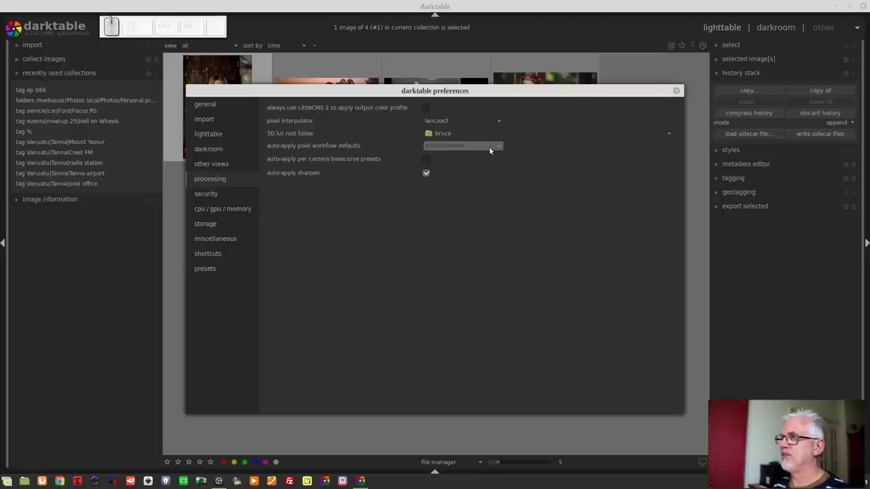
pyautogui.click(491, 150)
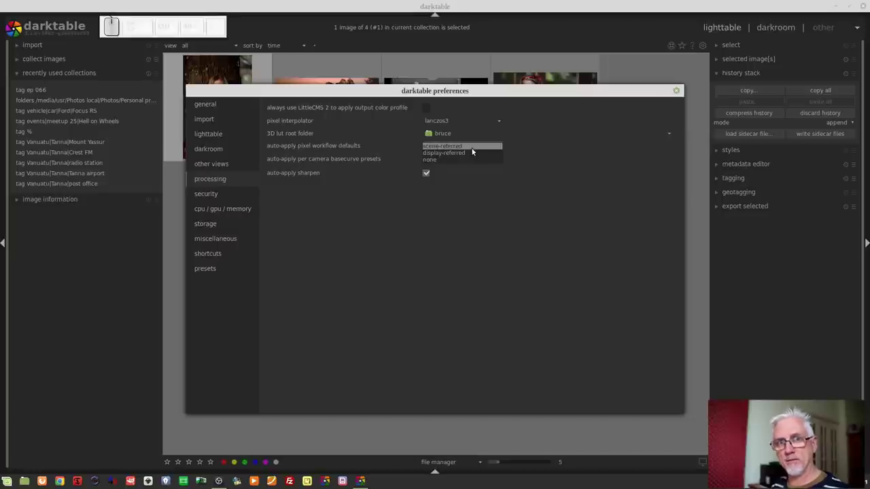
pyautogui.click(460, 156)
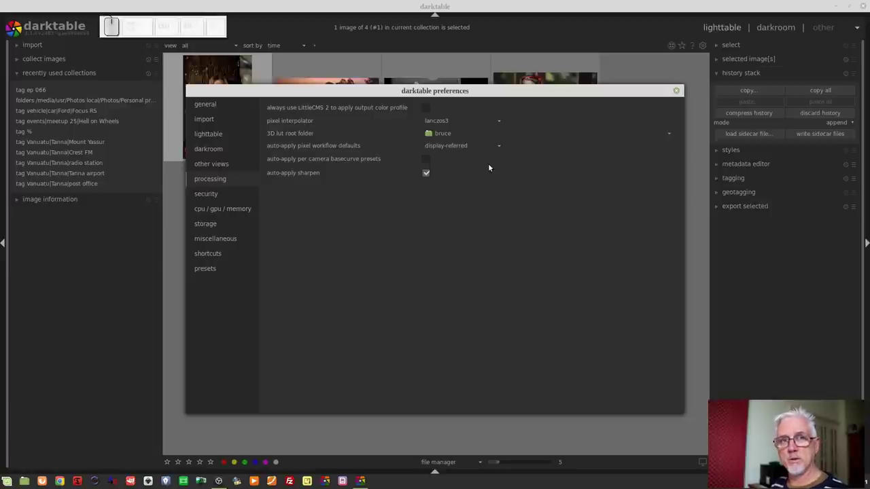
pyautogui.click(477, 148)
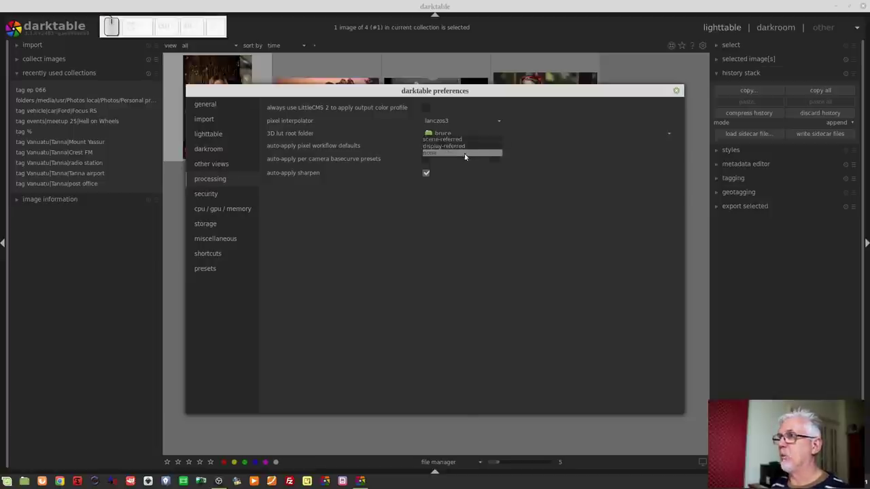
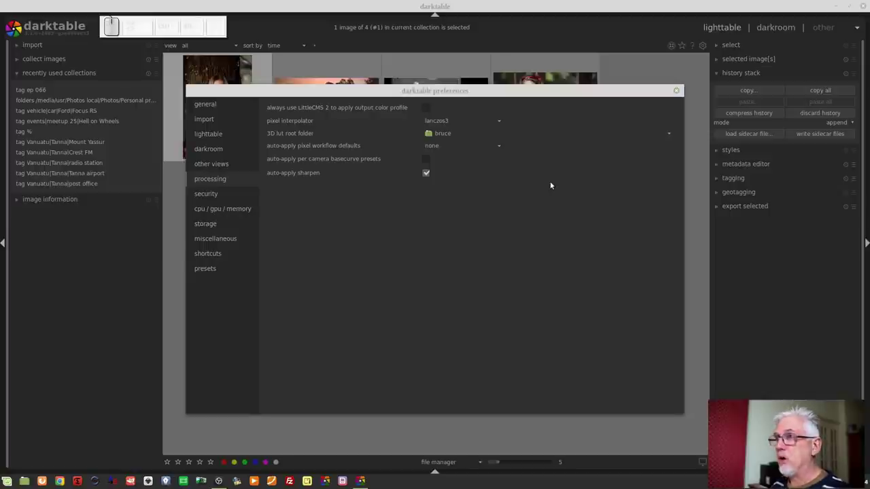
# On the storage page keep database maintenance check on close, then close Preferences.
pyautogui.click(215, 226)
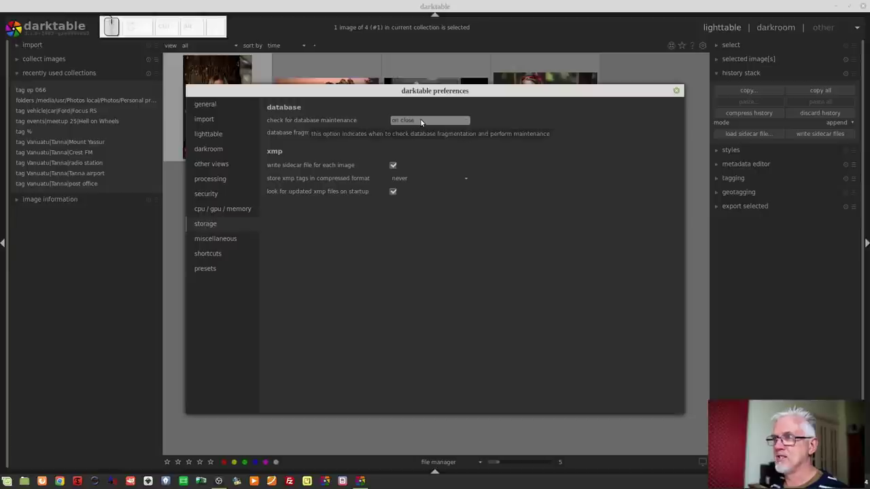
pyautogui.click(423, 123)
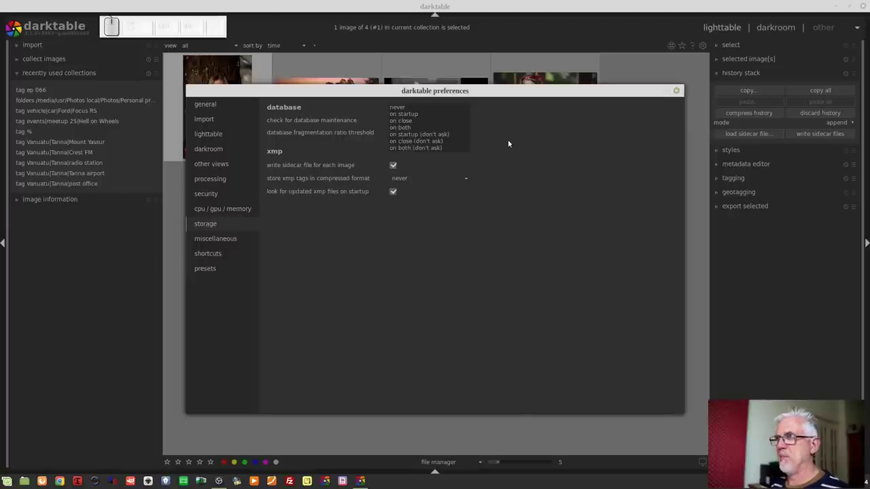
pyautogui.click(513, 143)
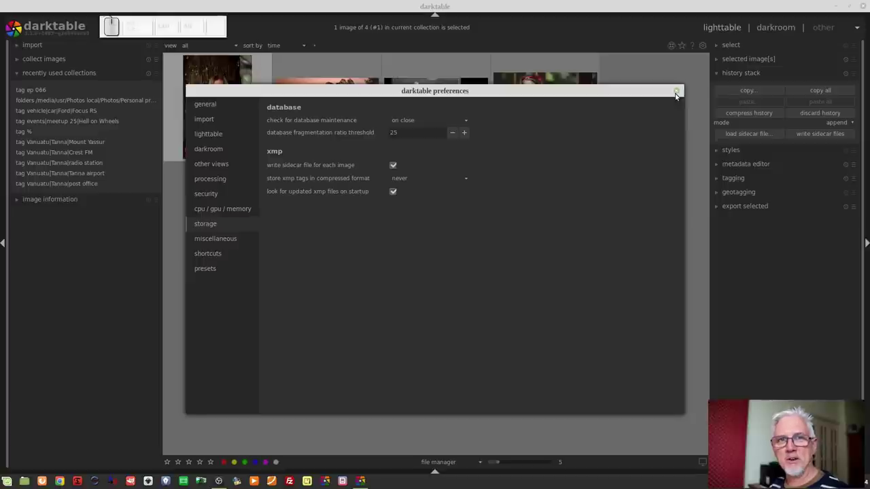
pyautogui.click(444, 121)
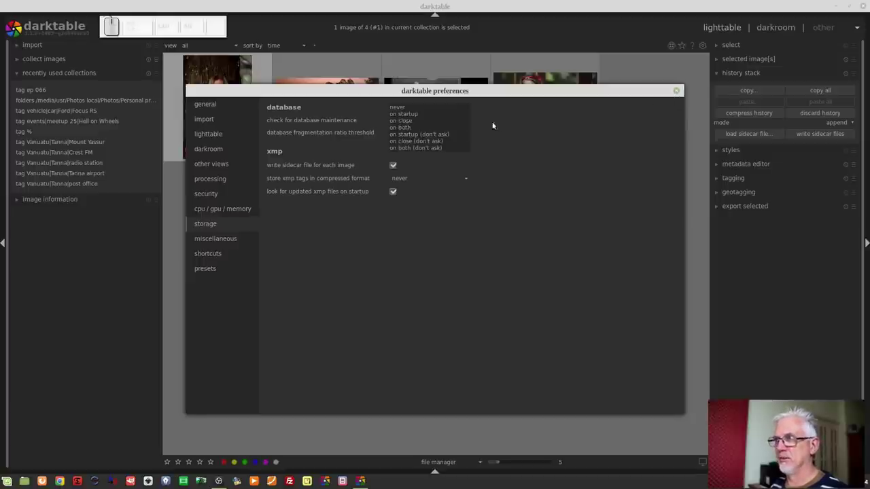
pyautogui.click(547, 127)
pyautogui.click(682, 94)
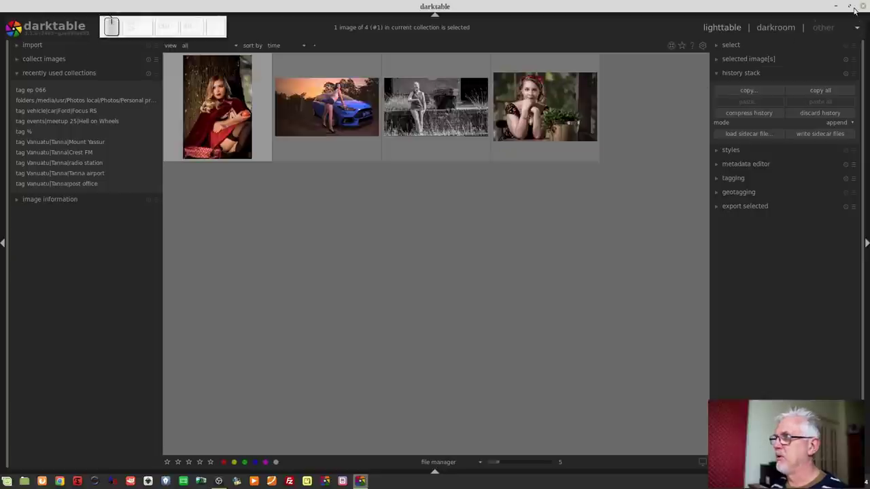
# Bring the darktable window back into view from the desktop.
pyautogui.click(866, 7)
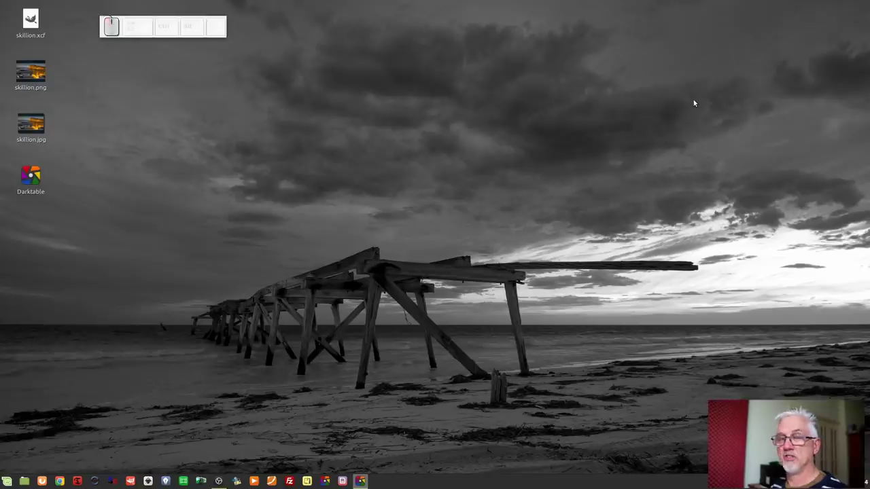
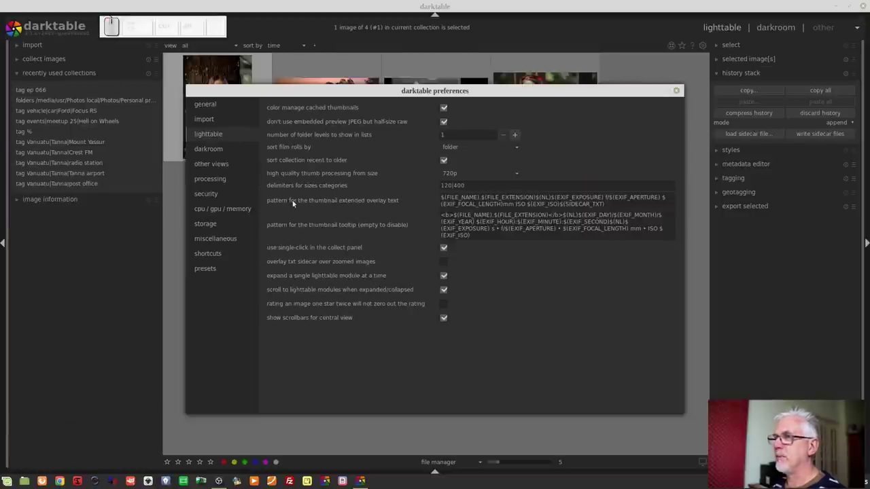
# Enable 'prefer expanded instances' on the miscellaneous preferences page and close preferences.
pyautogui.click(239, 241)
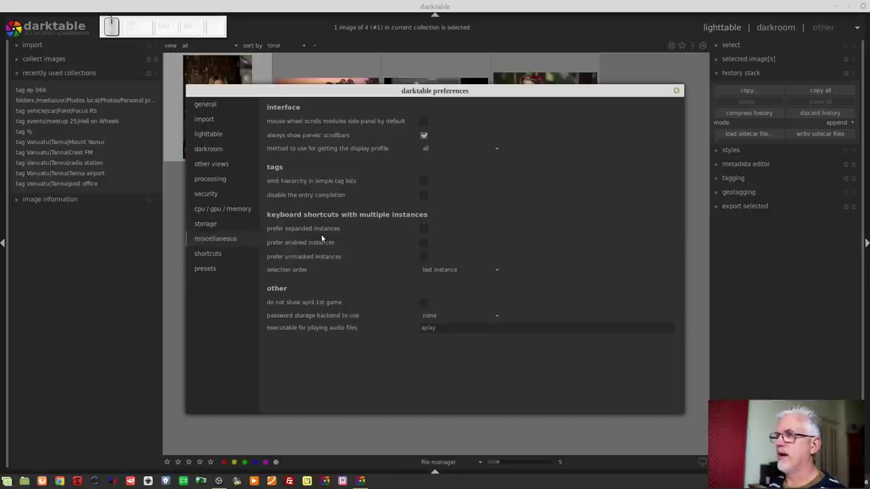
pyautogui.click(423, 231)
pyautogui.click(676, 96)
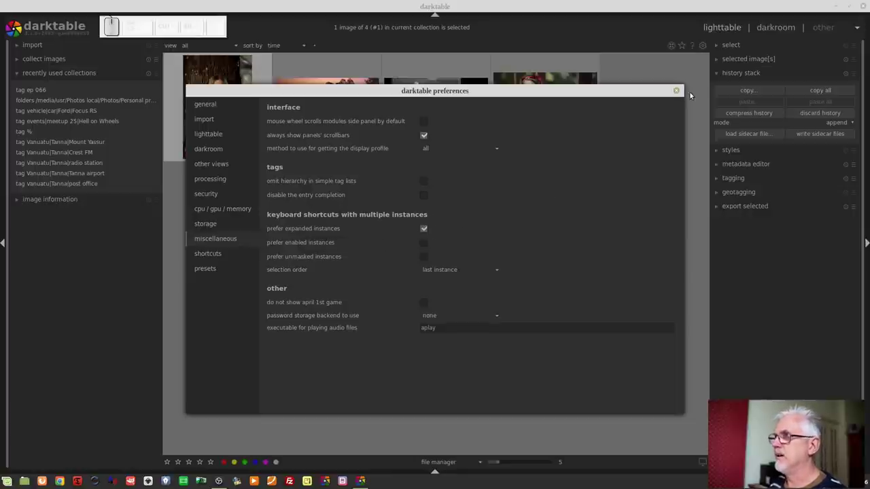
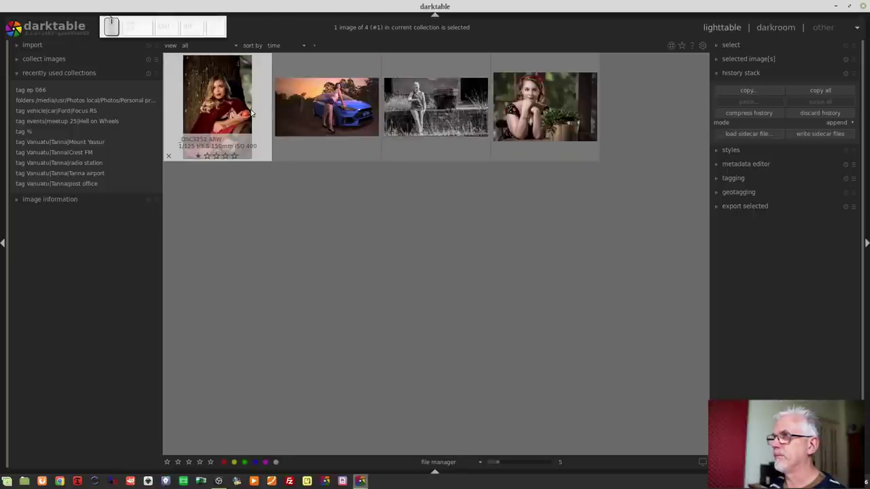
# Bring the red-cloak portrait into darkroom and show the module group containing rgb curve.
pyautogui.click(231, 93)
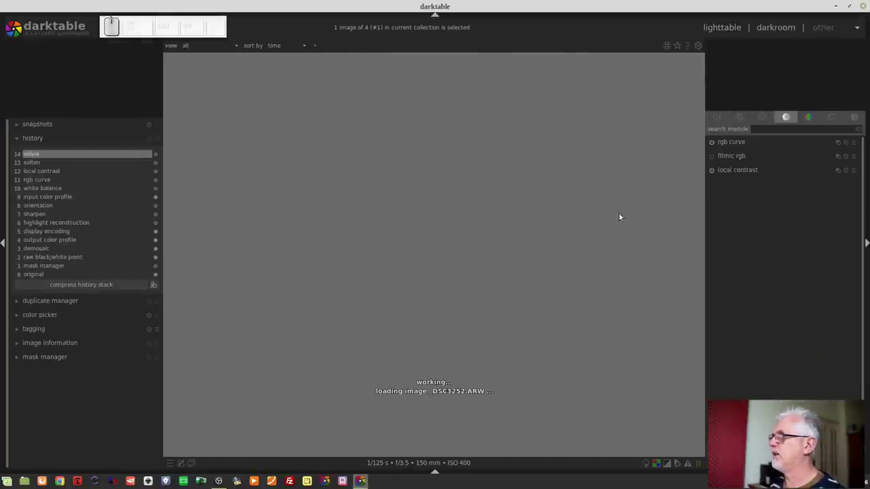
pyautogui.click(716, 120)
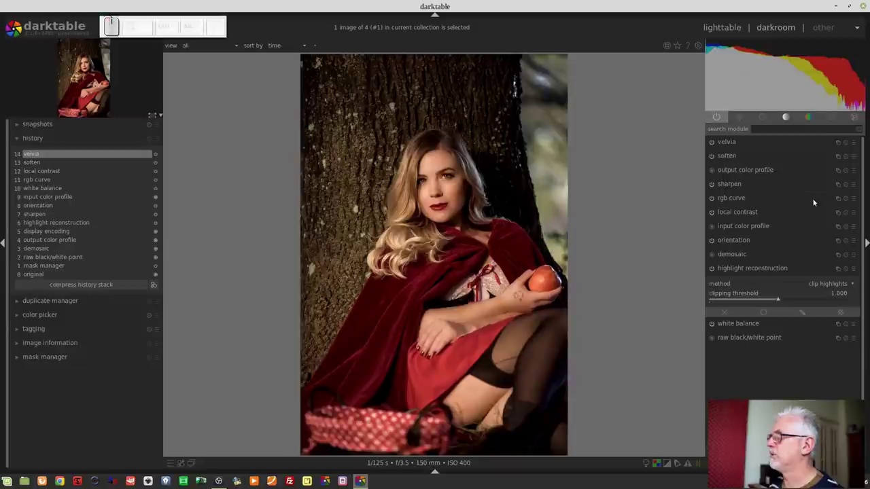
pyautogui.click(788, 119)
pyautogui.middleClick(839, 148)
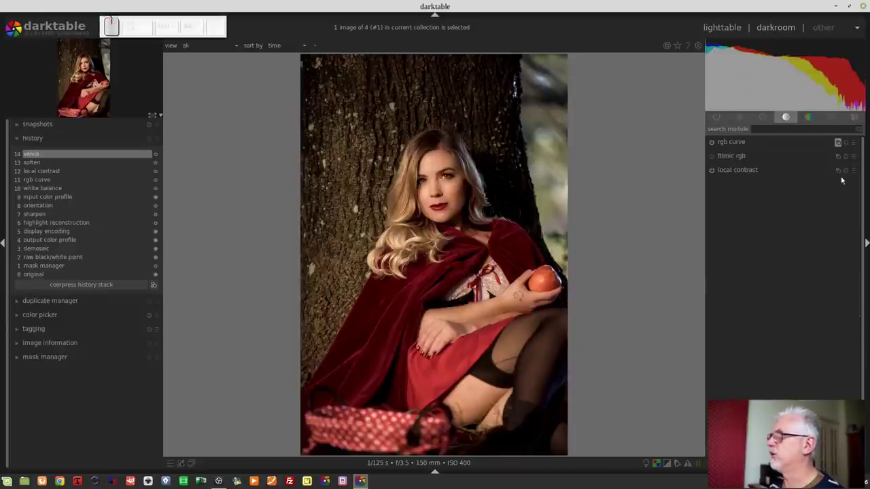
# Create a second rgb curve instance from the module's multi-instance menu.
pyautogui.click(719, 123)
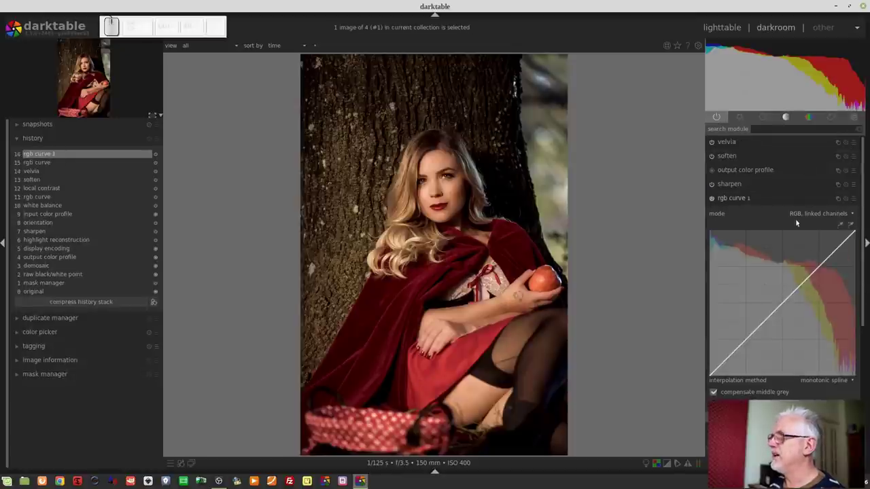
pyautogui.click(765, 197)
pyautogui.click(759, 147)
pyautogui.click(750, 200)
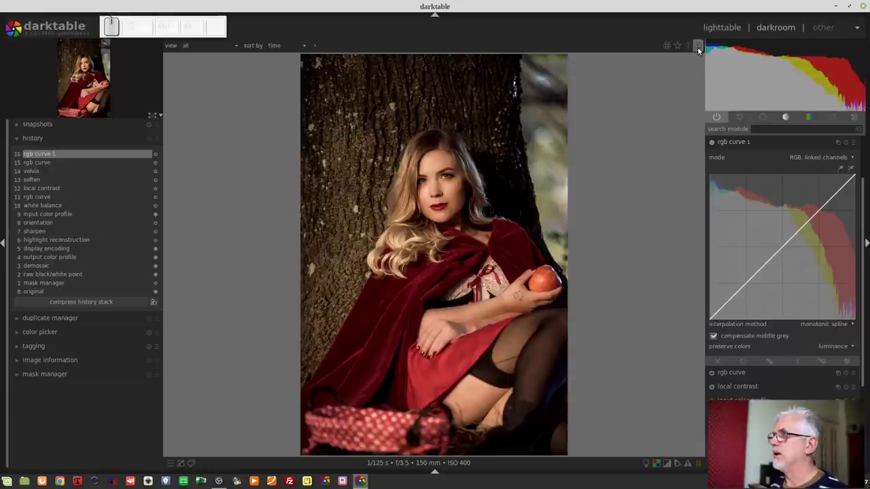
# Switch multi-instance shortcuts from preferring expanded to preferring enabled instances, then close preferences.
pyautogui.click(700, 50)
pyautogui.click(229, 242)
pyautogui.click(425, 231)
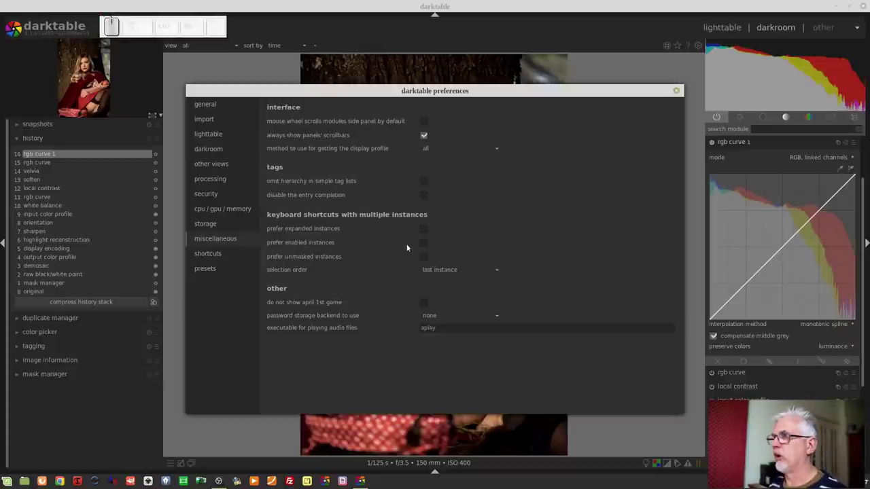
pyautogui.click(424, 246)
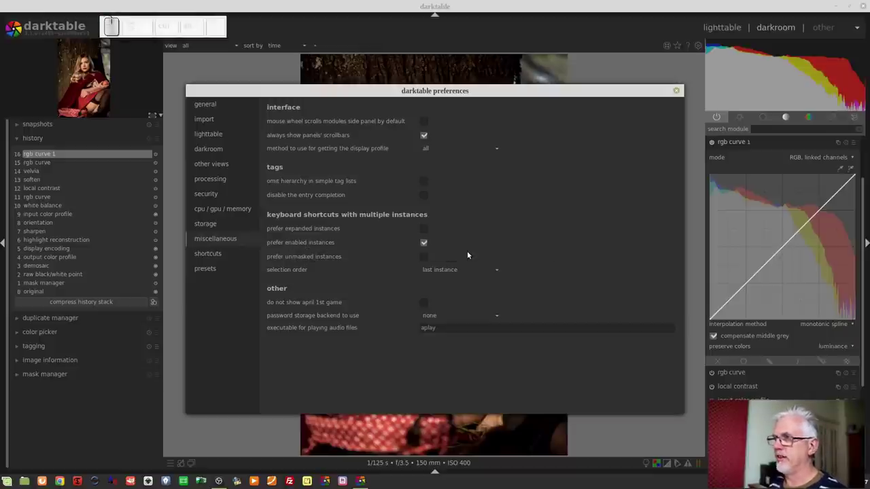
pyautogui.click(681, 93)
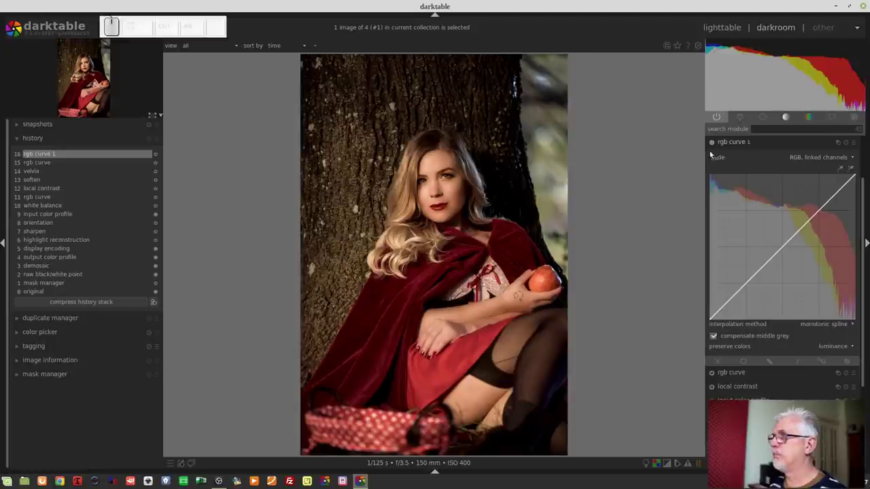
# Switch off the rgb curve 1 instance from its module header.
pyautogui.click(714, 145)
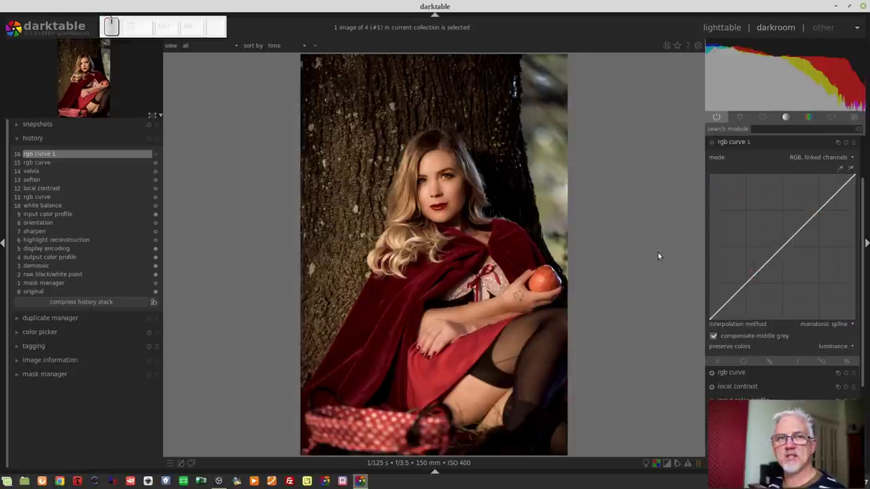
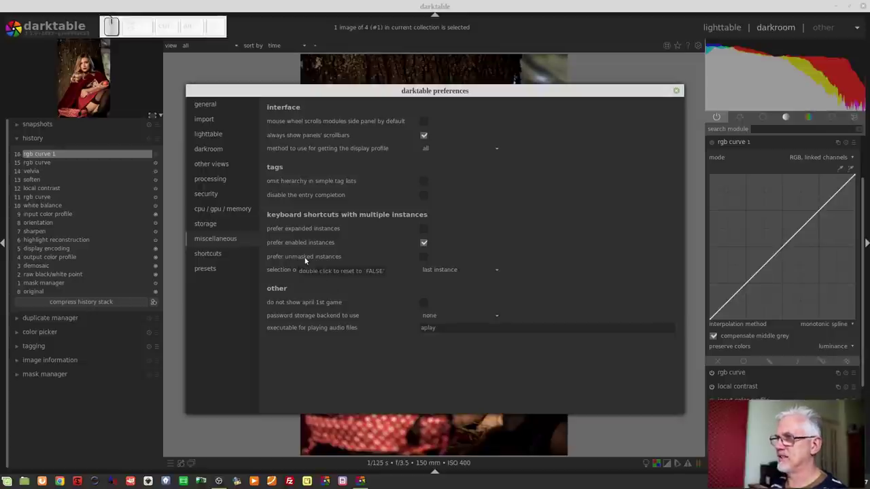
# Untick 'prefer enabled instances' on the miscellaneous page and close preferences.
pyautogui.click(431, 247)
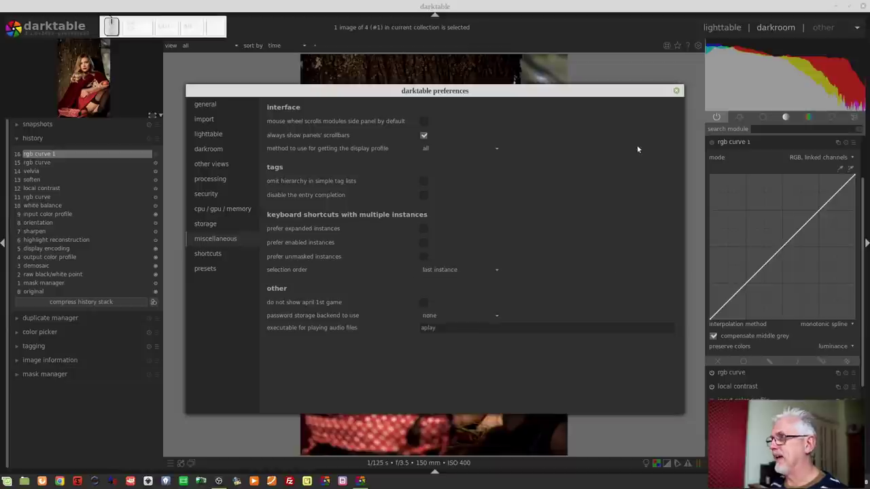
pyautogui.click(677, 93)
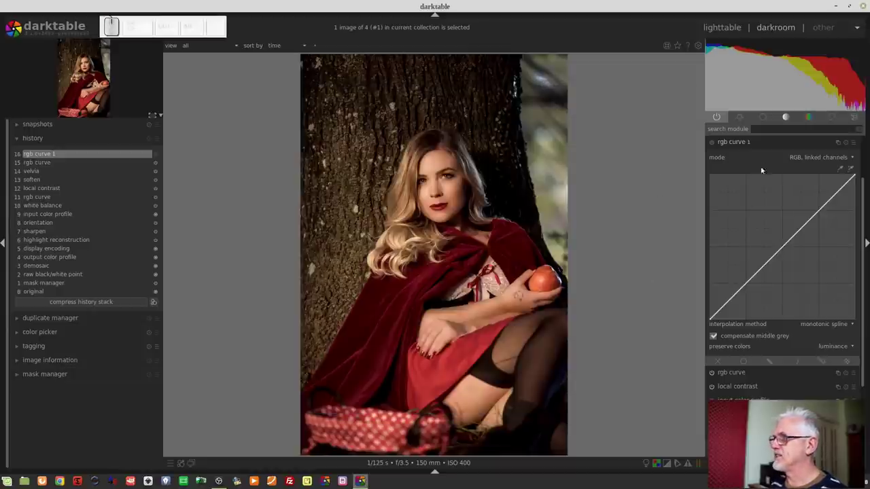
# Show all active modules on the portrait, then briefly visit the darkroom preferences page and close it.
pyautogui.click(762, 144)
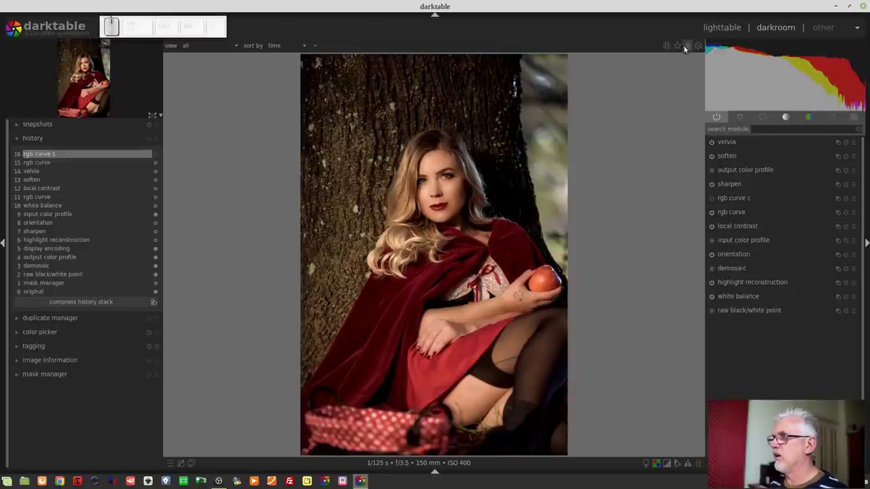
pyautogui.click(699, 49)
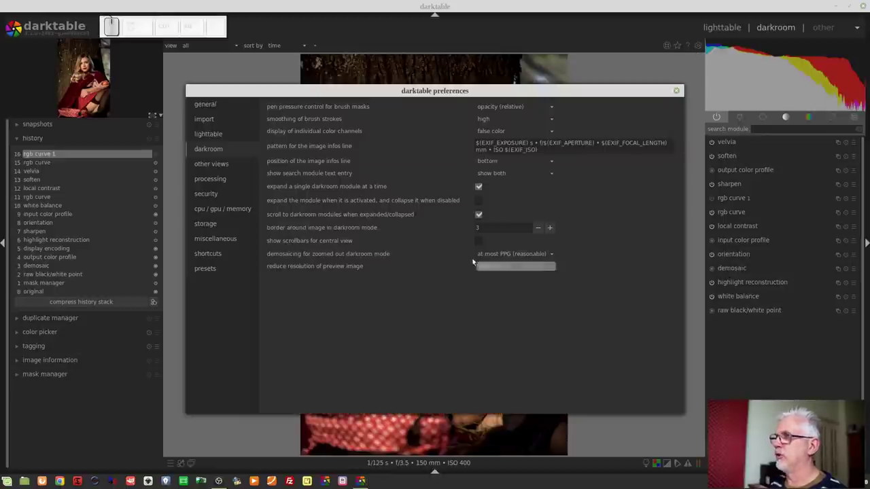
pyautogui.click(222, 241)
pyautogui.scroll(3)
pyautogui.click(683, 91)
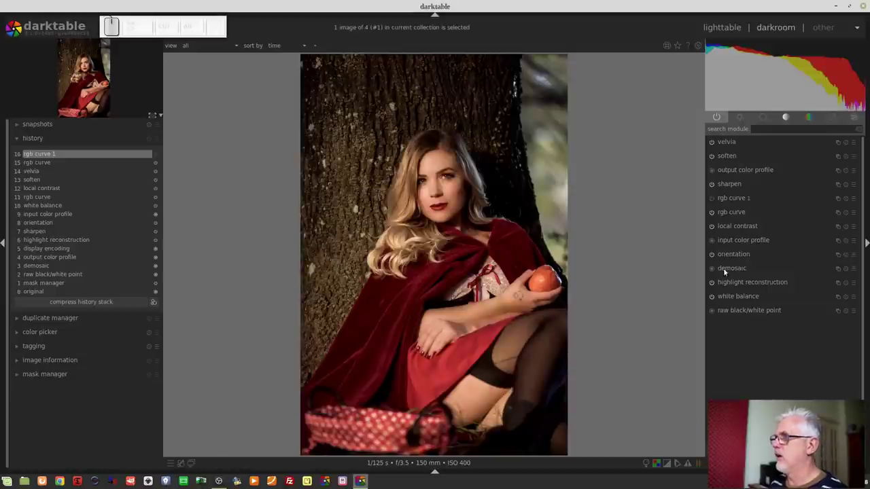
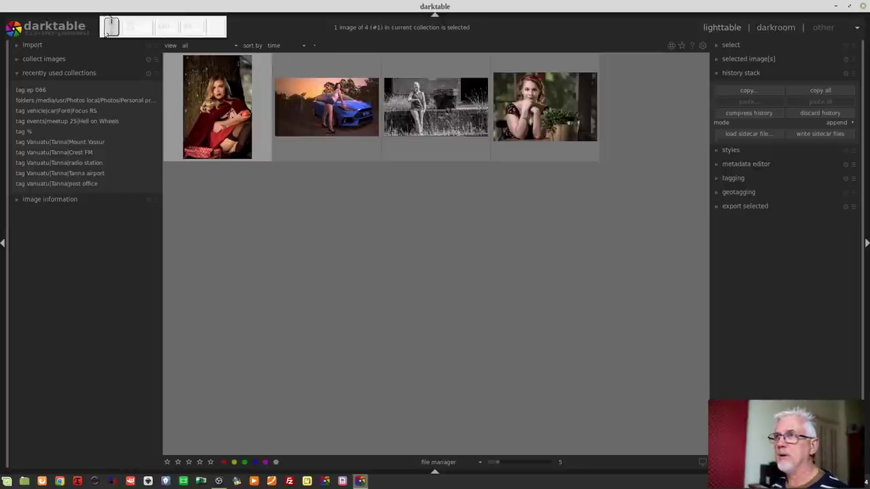
# In the import folder dialog, untick version name, notes, rights, description and other metadata, then cancel.
pyautogui.click(43, 46)
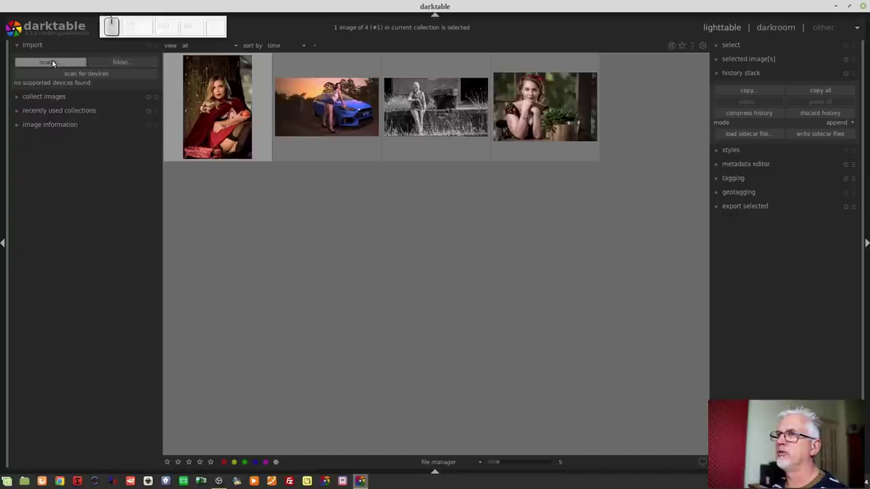
pyautogui.click(102, 67)
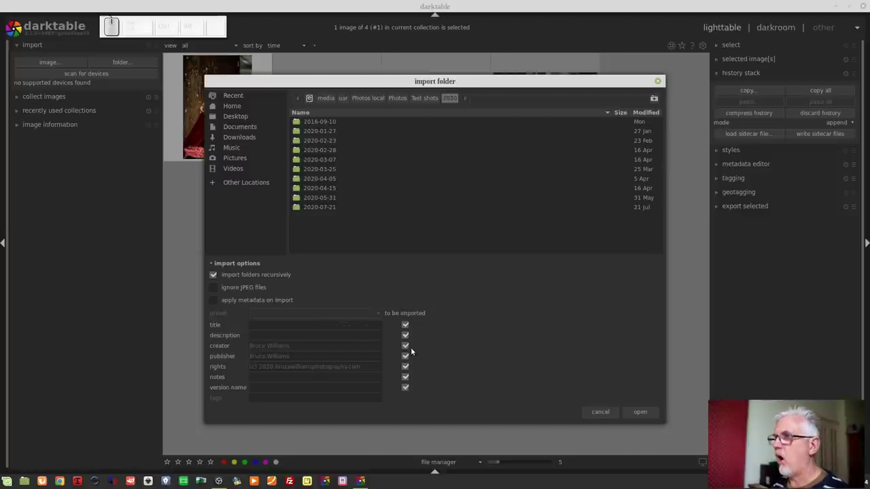
pyautogui.click(408, 349)
pyautogui.click(409, 359)
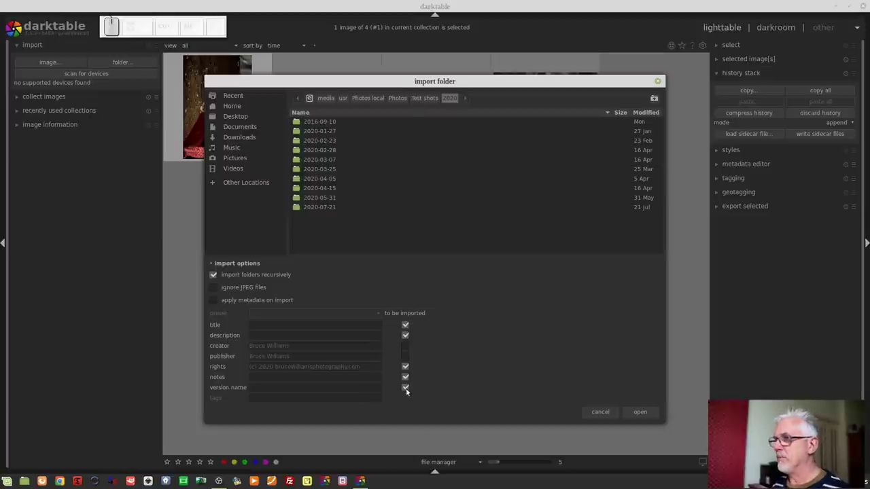
pyautogui.click(406, 390)
pyautogui.click(408, 382)
pyautogui.click(405, 370)
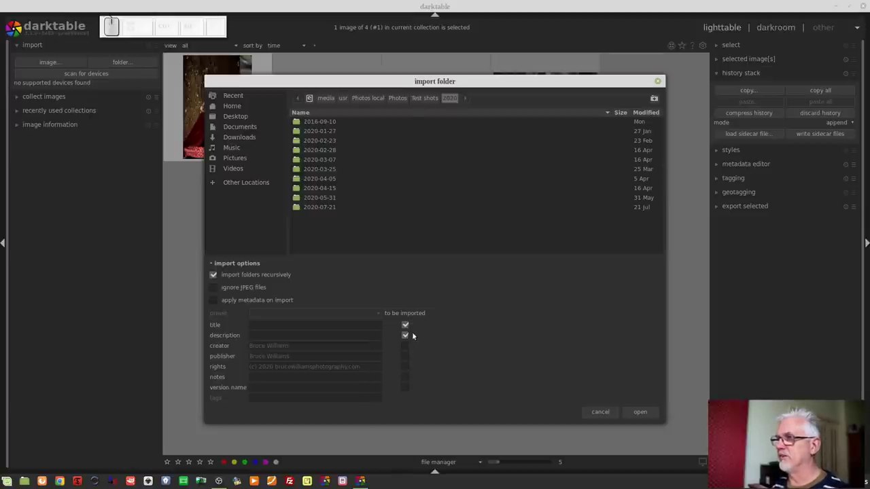
pyautogui.click(405, 334)
pyautogui.click(408, 326)
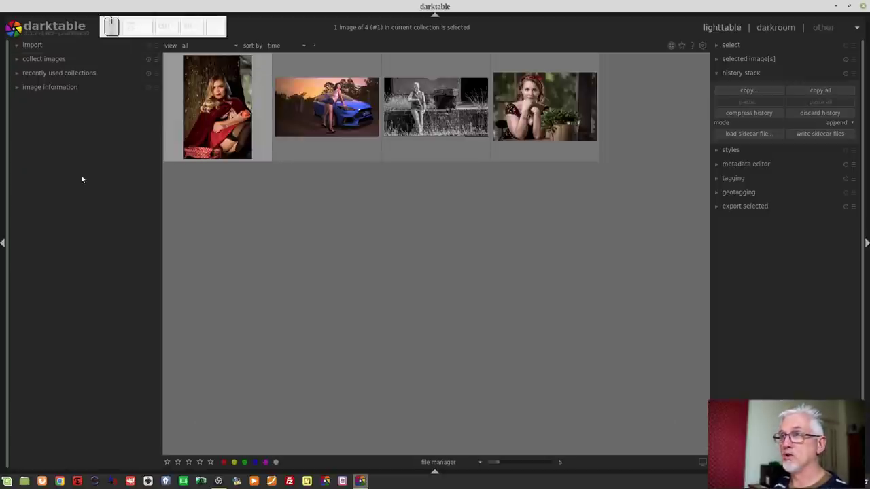
# Expand collect images and the select module, then select none of the four photos.
pyautogui.click(59, 62)
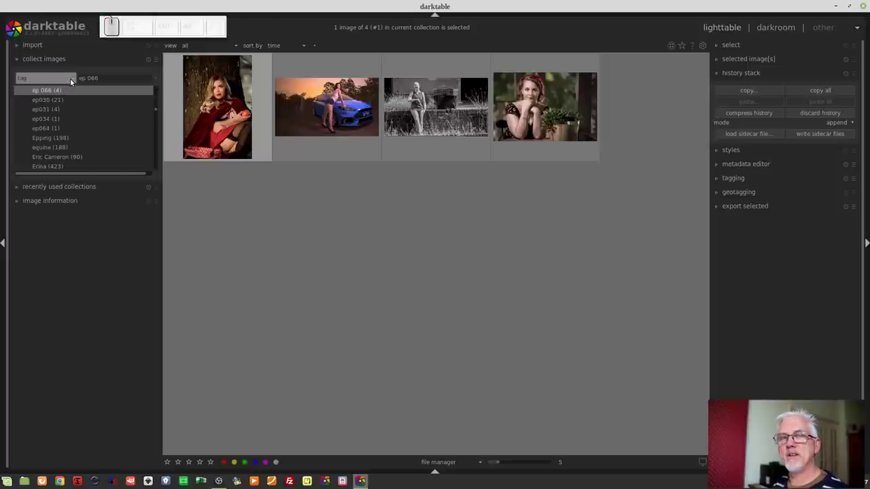
pyautogui.click(72, 82)
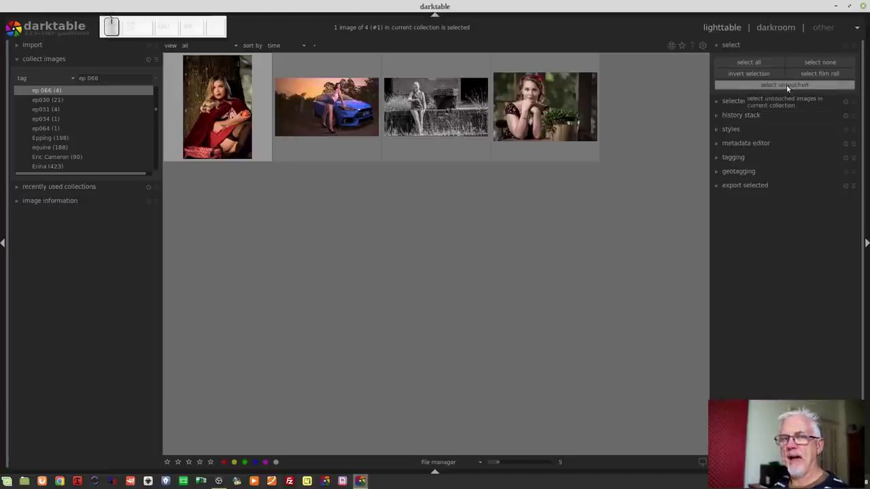
pyautogui.click(494, 206)
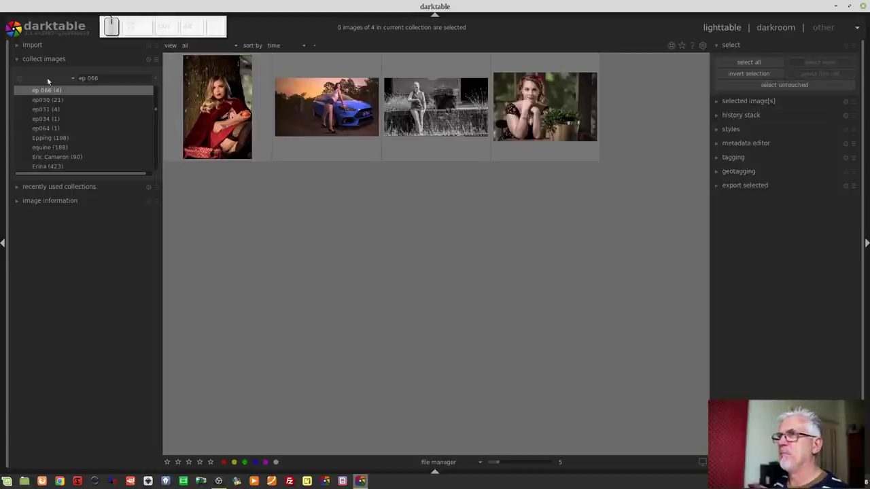
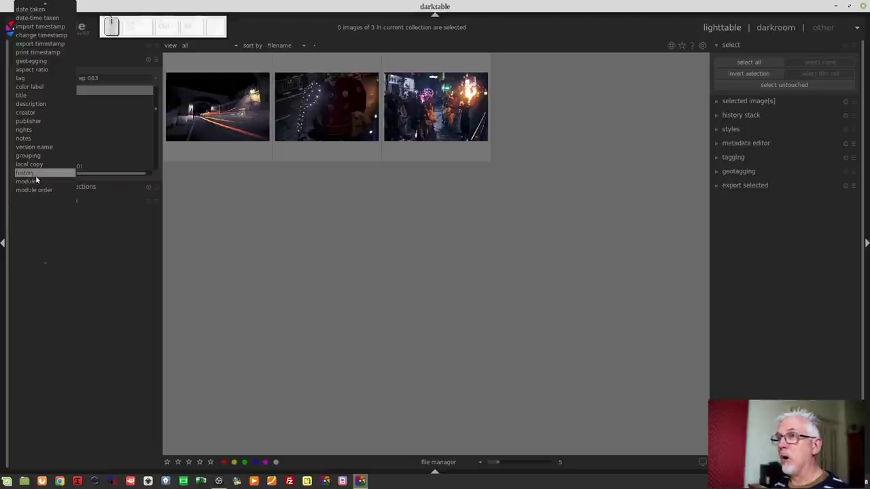
# Try collecting by modules used, then set the collect criterion to module order.
pyautogui.click(40, 185)
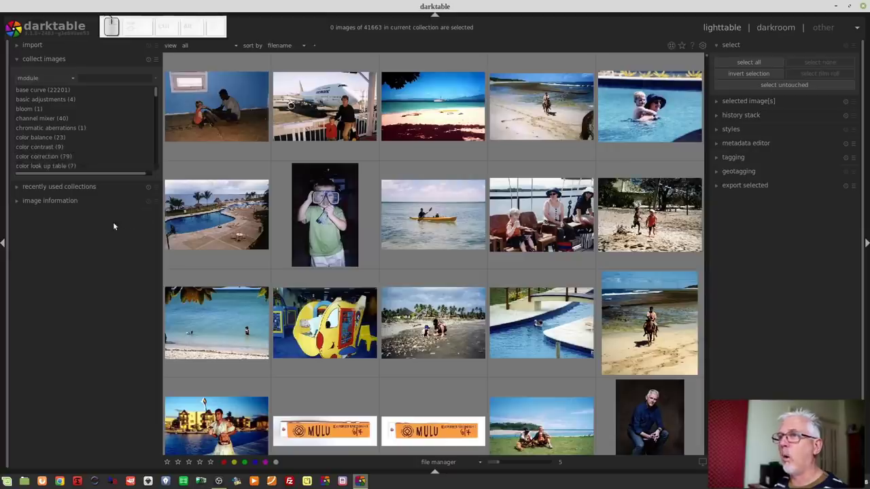
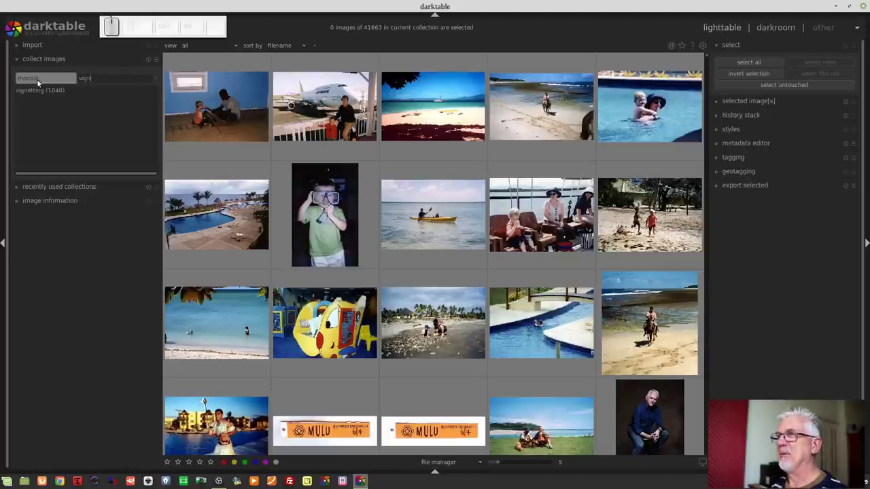
pyautogui.click(36, 79)
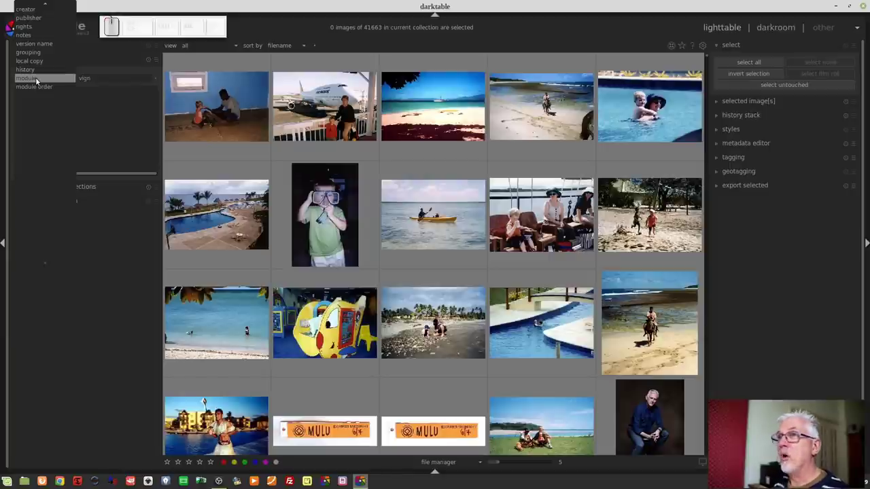
pyautogui.click(44, 89)
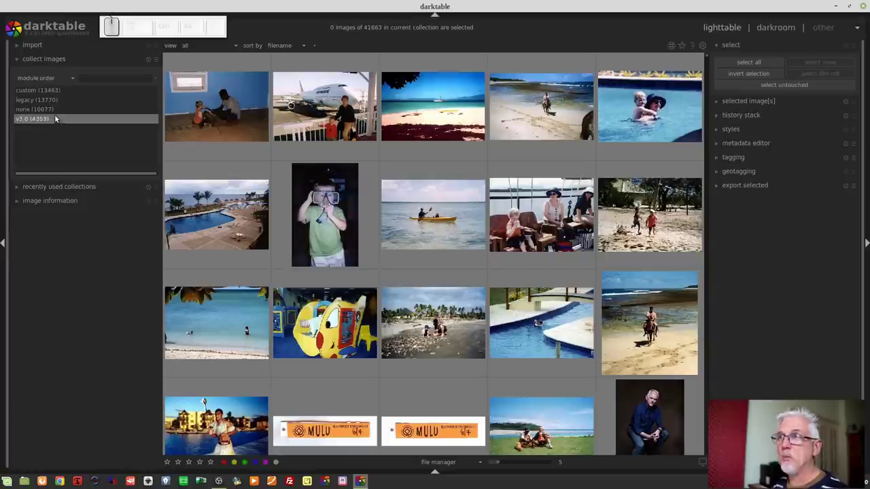
# Cycle the collect criterion through export timestamp to print timestamp.
pyautogui.click(54, 83)
pyautogui.scroll(-3)
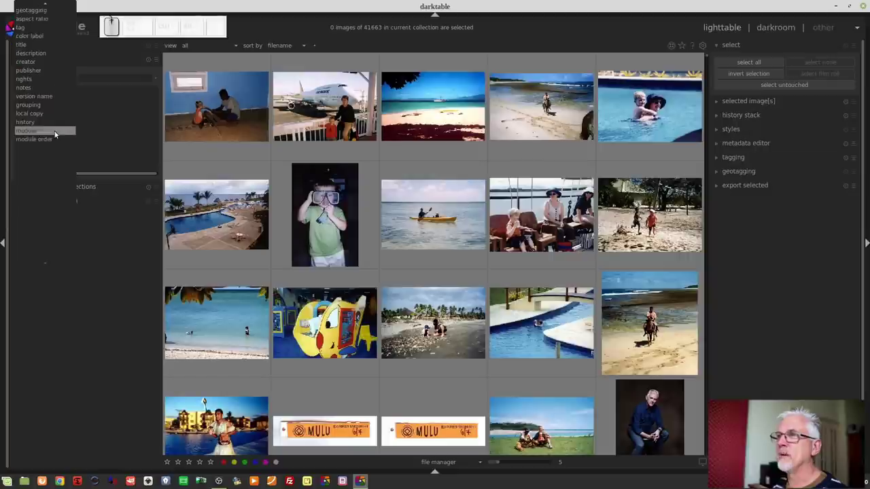
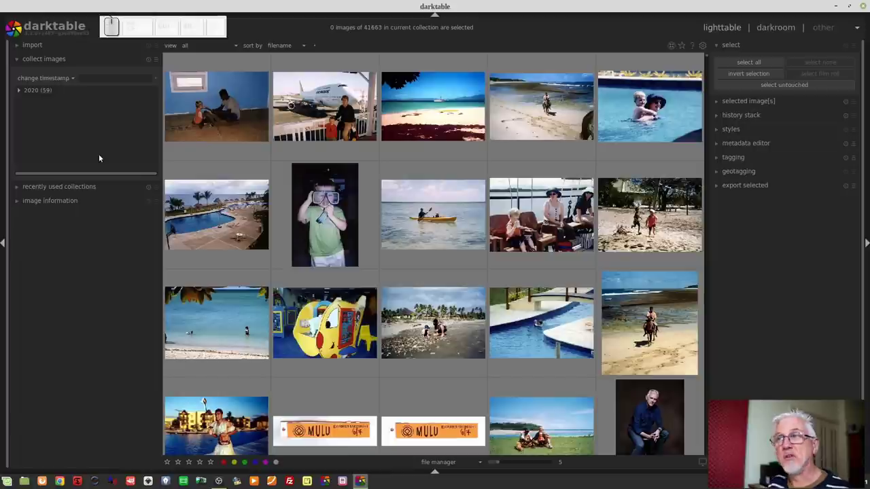
pyautogui.click(46, 80)
pyautogui.click(51, 91)
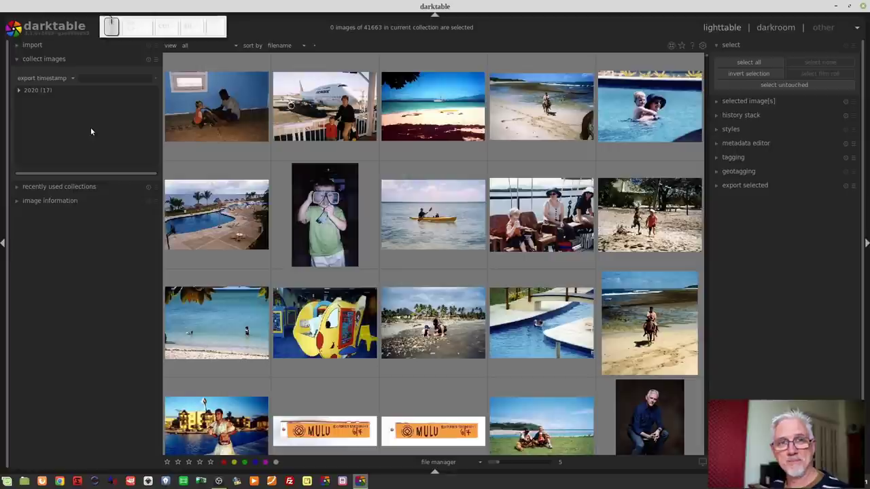
pyautogui.click(38, 83)
pyautogui.click(43, 89)
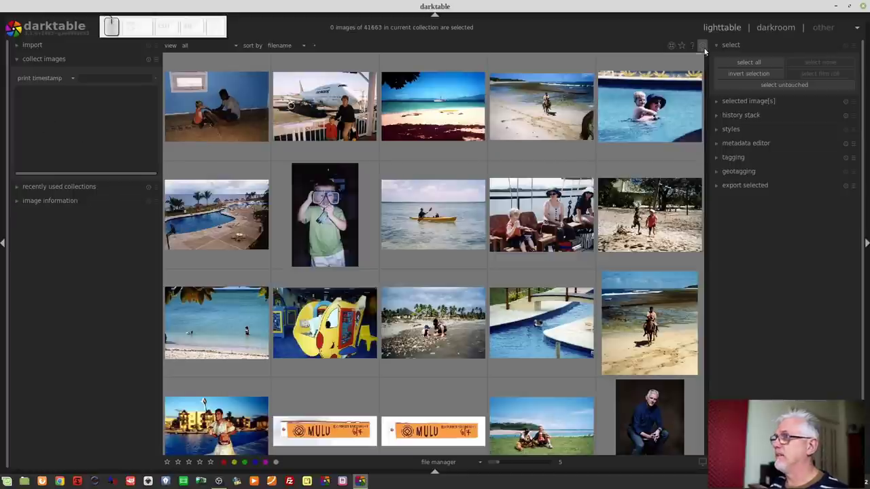
# In preferences' lighttable page, set sort film rolls by to id and review the remaining settings.
pyautogui.click(706, 50)
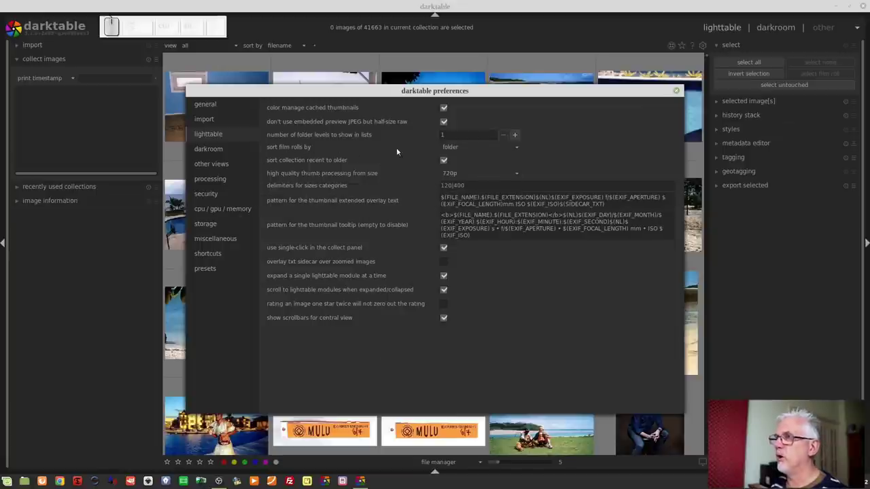
pyautogui.click(457, 149)
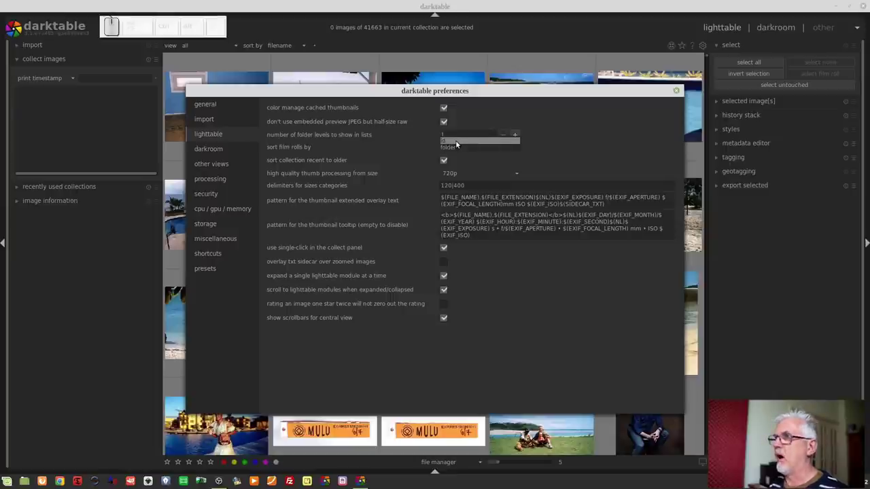
pyautogui.click(457, 144)
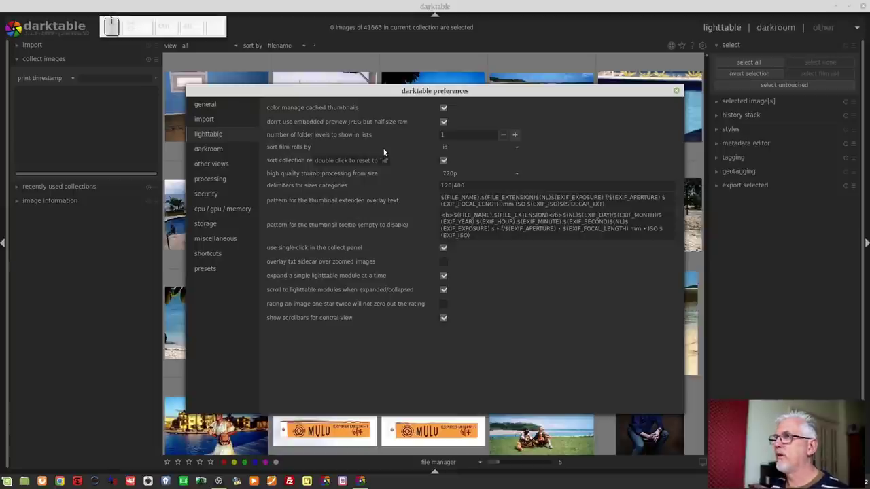
pyautogui.scroll(-3)
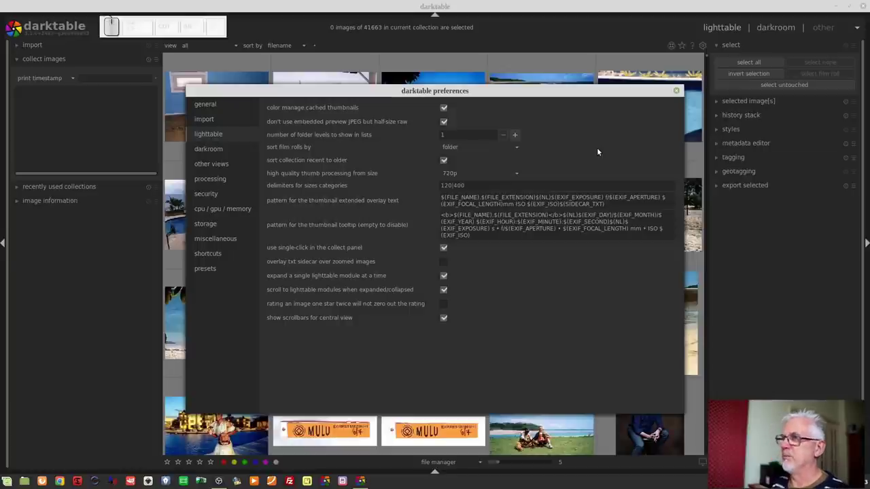
pyautogui.scroll(-3)
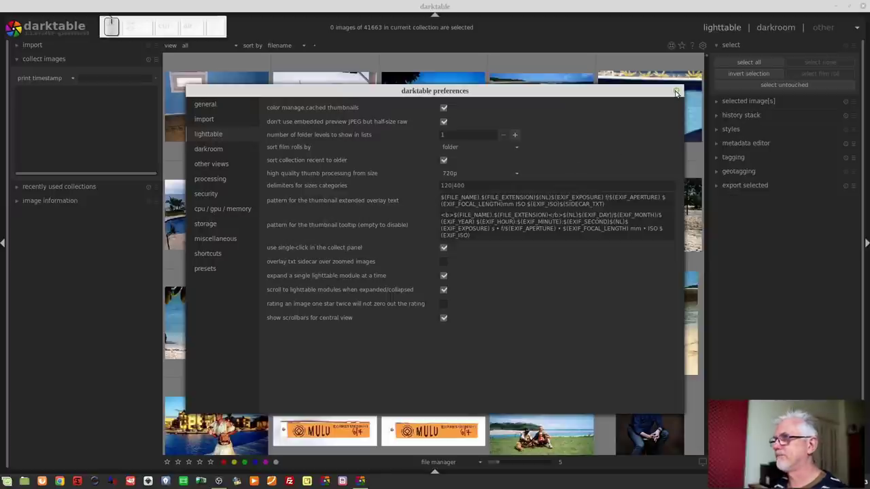
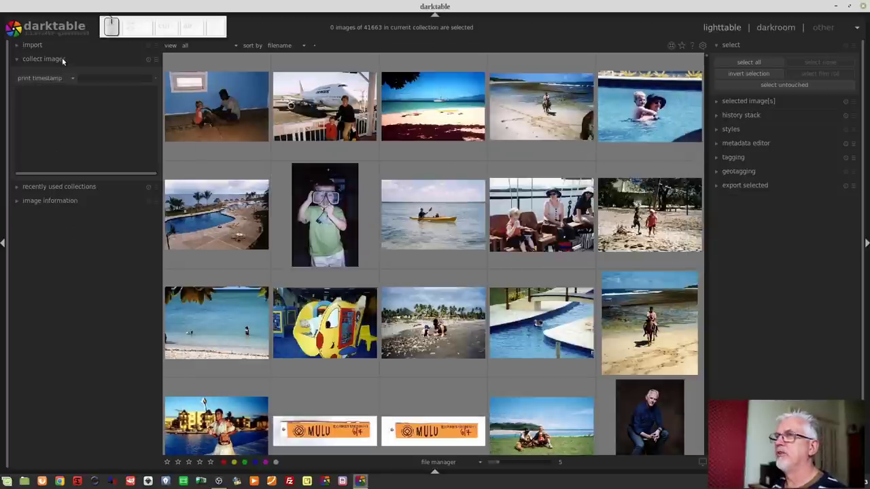
# Return to the four-photo portrait collection and expand image information to read camera, lens and exposure details.
pyautogui.click(66, 57)
pyautogui.click(66, 203)
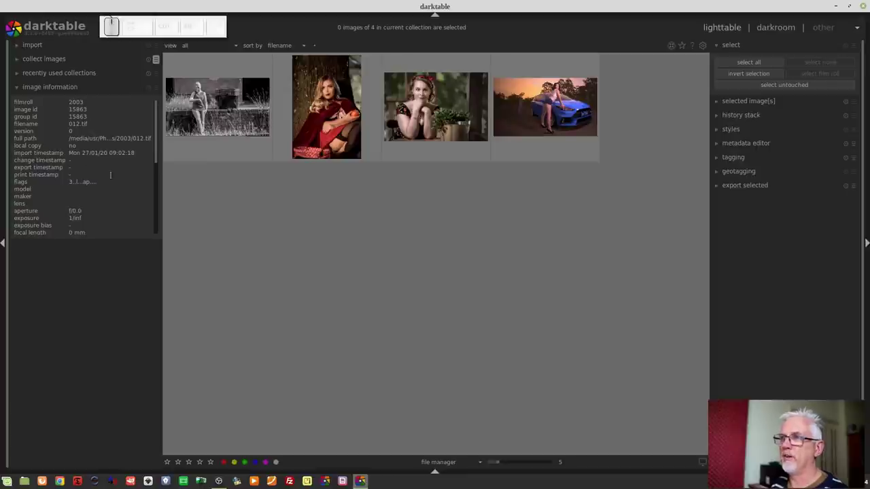
pyautogui.scroll(-3)
pyautogui.scroll(-3)
pyautogui.scroll(3)
pyautogui.scroll(3)
pyautogui.scroll(-3)
pyautogui.scroll(-3)
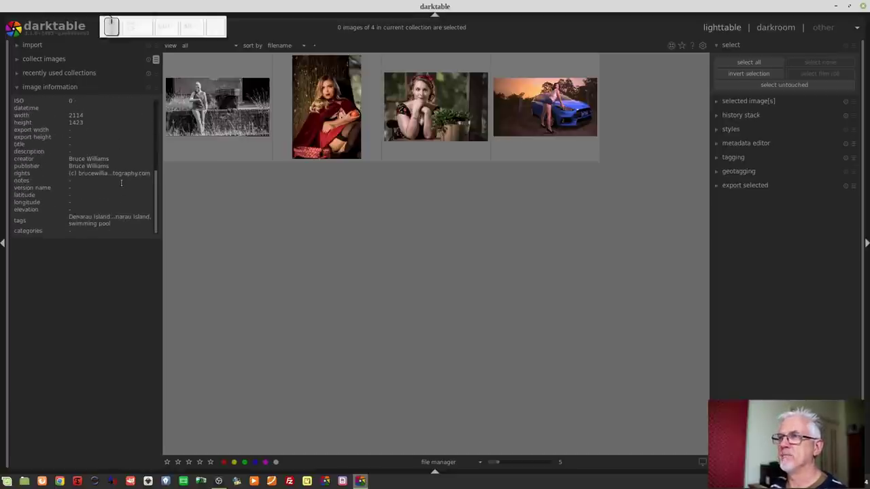
pyautogui.scroll(3)
pyautogui.scroll(-3)
# Scroll the right panel up toward the metadata editor for the selected Sony ILCE-7M3 shot.
pyautogui.scroll(3)
pyautogui.scroll(3)
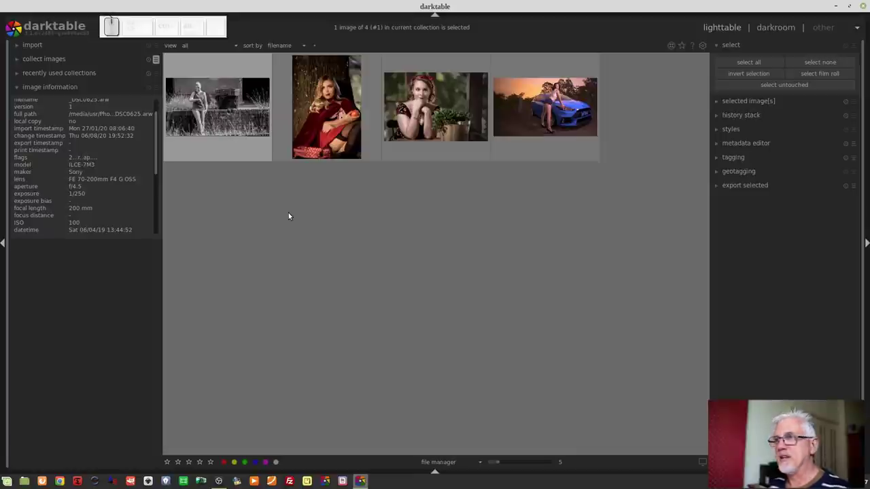
# Select the red-cloak portrait (Sony DSLR-A850, 150 mm, f/3.5) and open it in the darkroom.
pyautogui.click(756, 147)
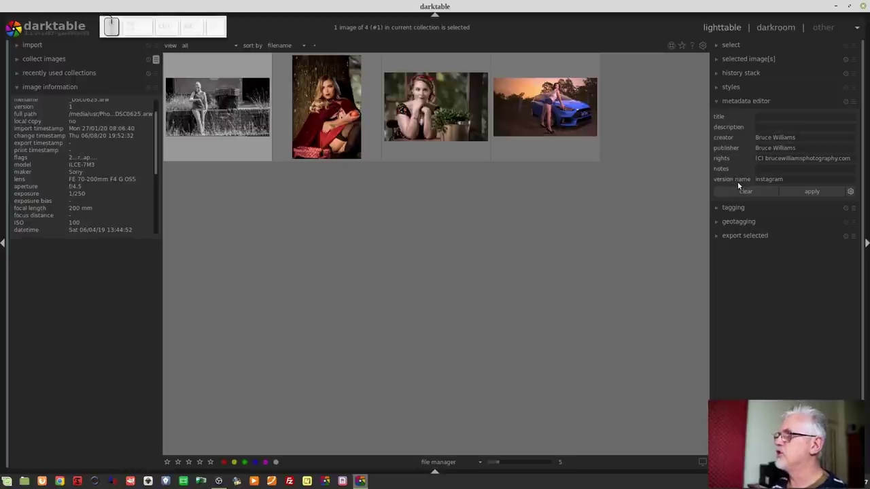
pyautogui.click(422, 187)
pyautogui.click(340, 119)
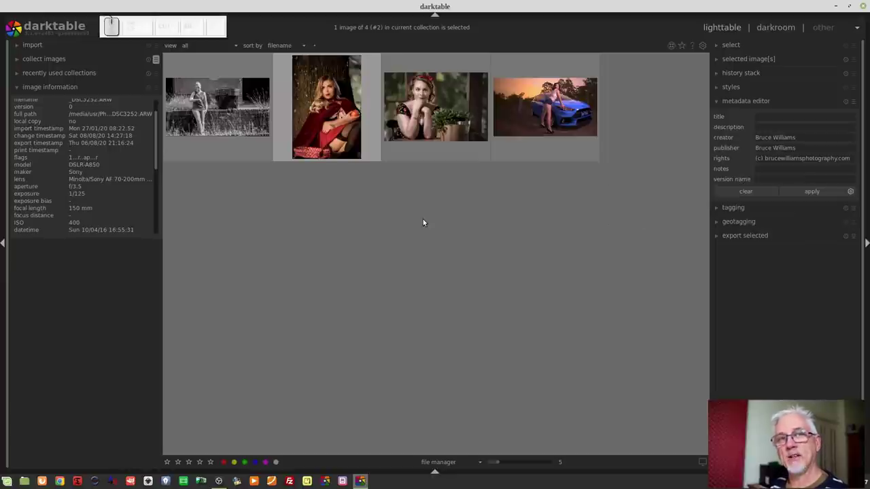
pyautogui.click(352, 97)
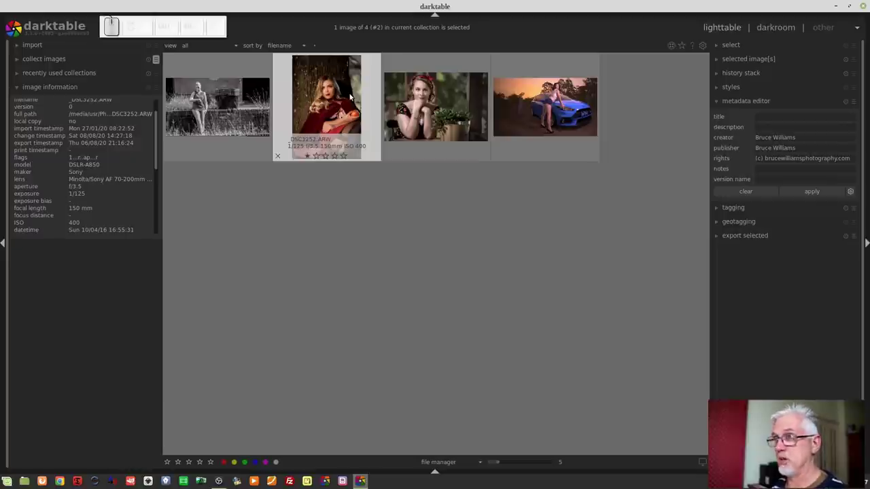
# Collapse history and expand the duplicate manager listing the portrait's versions.
pyautogui.click(331, 89)
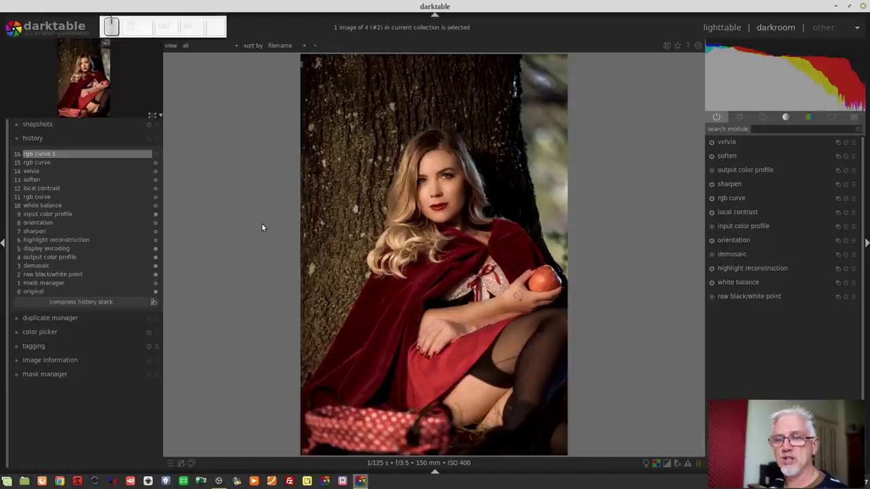
pyautogui.click(85, 321)
# Duplicate the portrait and give the copy a white postcard border via the framing module preset.
pyautogui.click(142, 169)
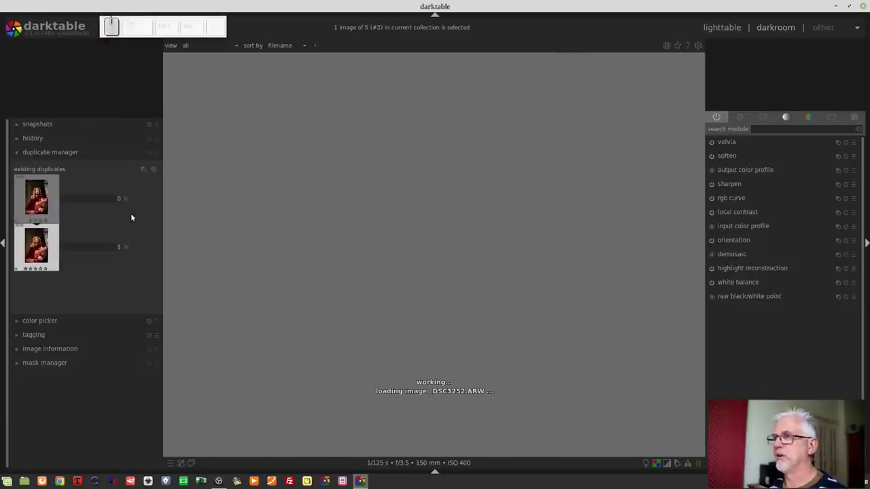
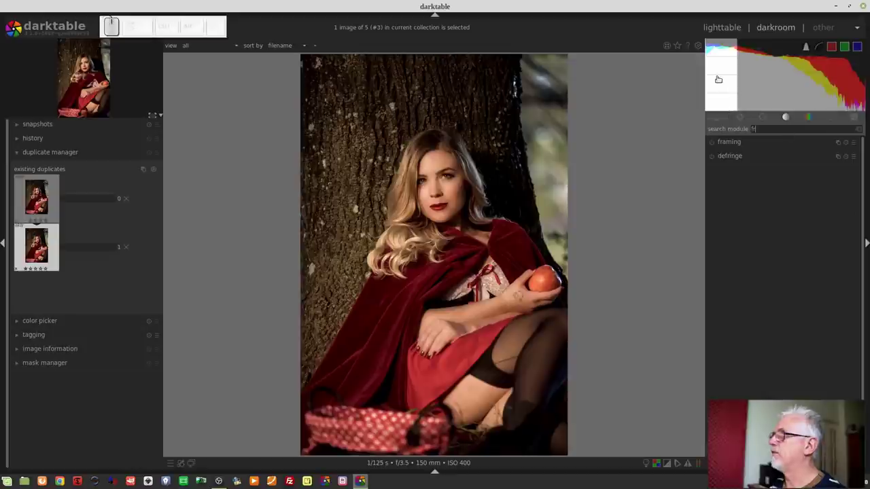
pyautogui.click(719, 146)
pyautogui.click(710, 146)
pyautogui.click(856, 146)
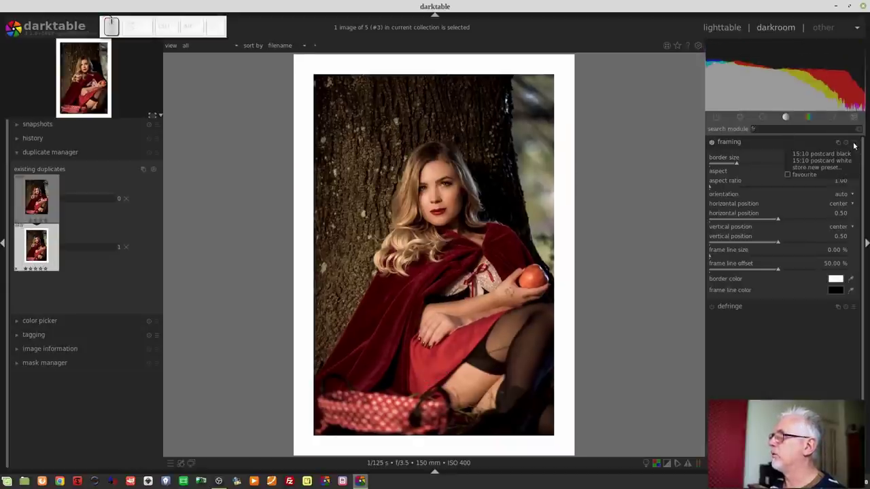
pyautogui.click(788, 357)
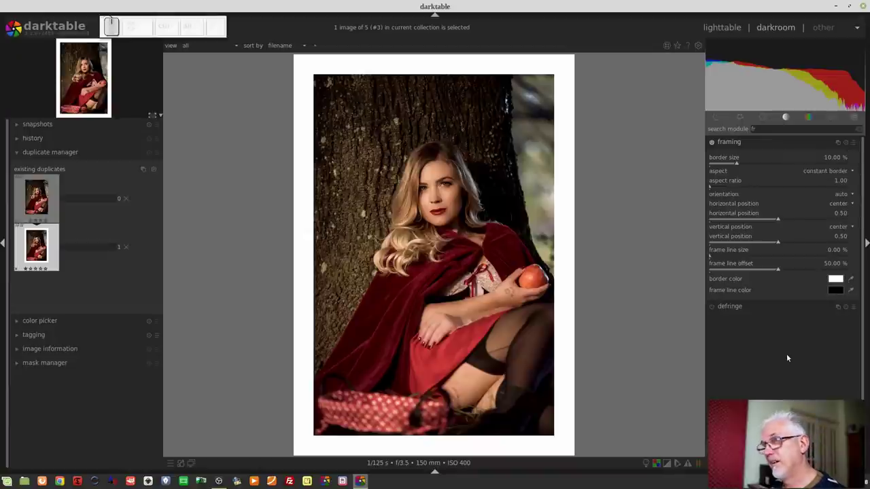
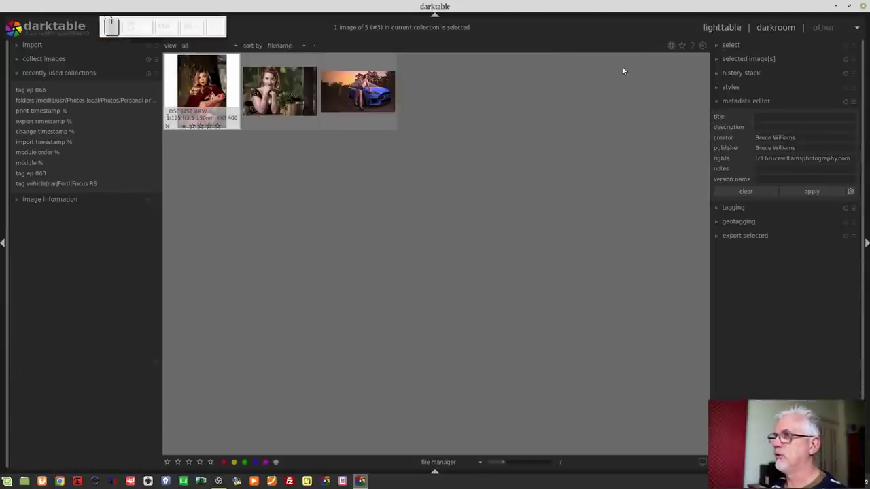
# Apply the version name instagram to the white-bordered duplicate in the metadata editor.
pyautogui.scroll(3)
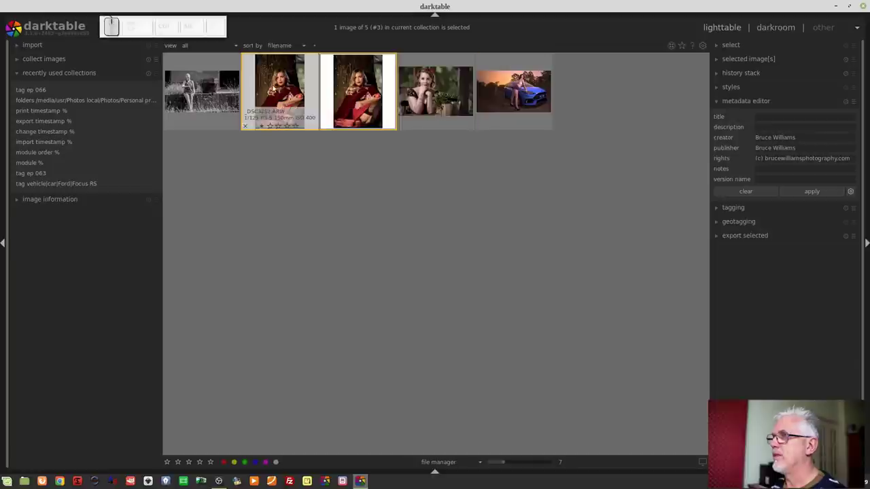
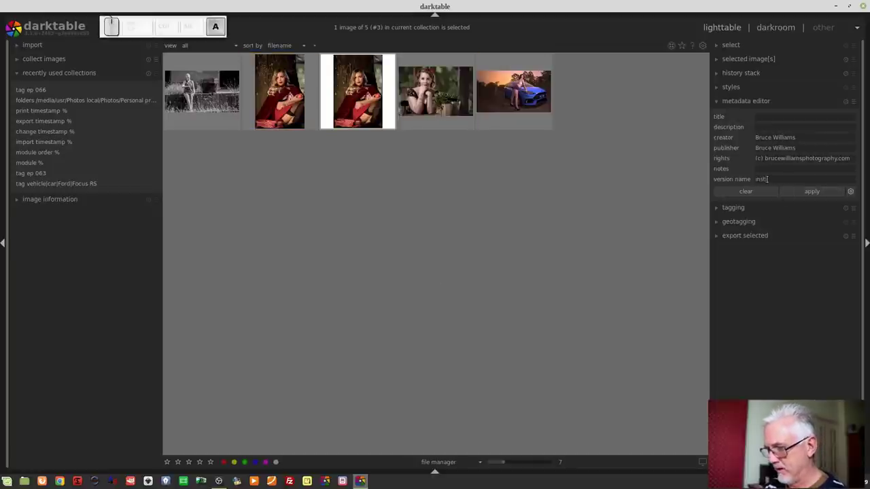
pyautogui.click(806, 192)
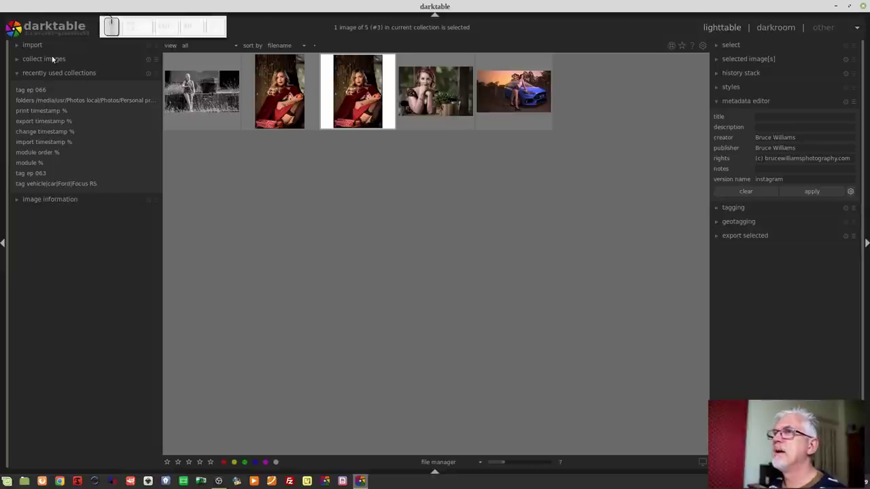
# Collect images by version name and show only the 40 instagram images.
pyautogui.click(54, 62)
pyautogui.click(27, 82)
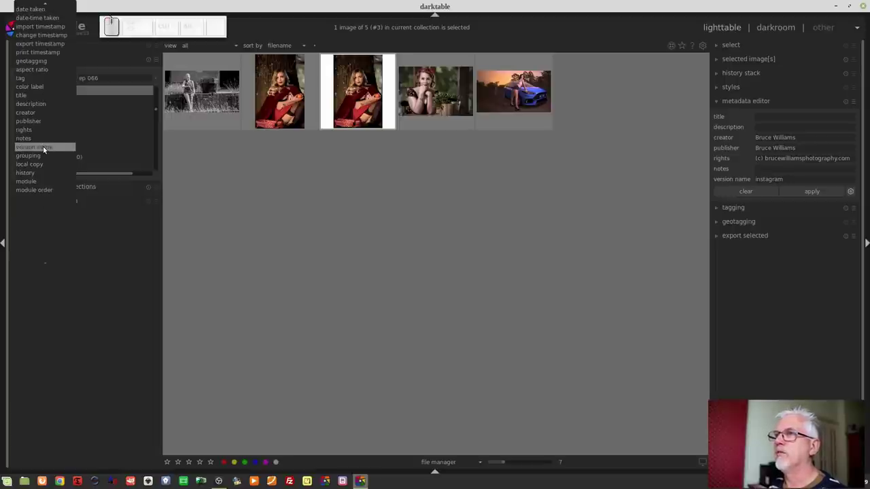
pyautogui.click(48, 150)
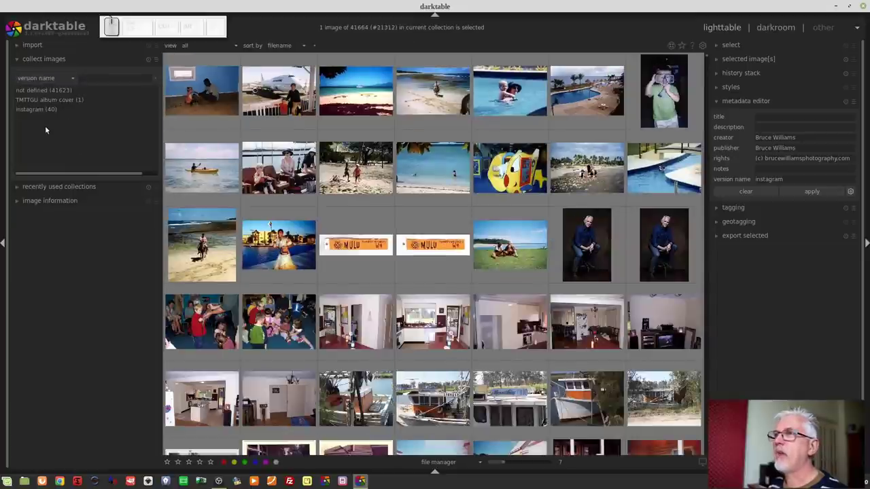
pyautogui.click(38, 112)
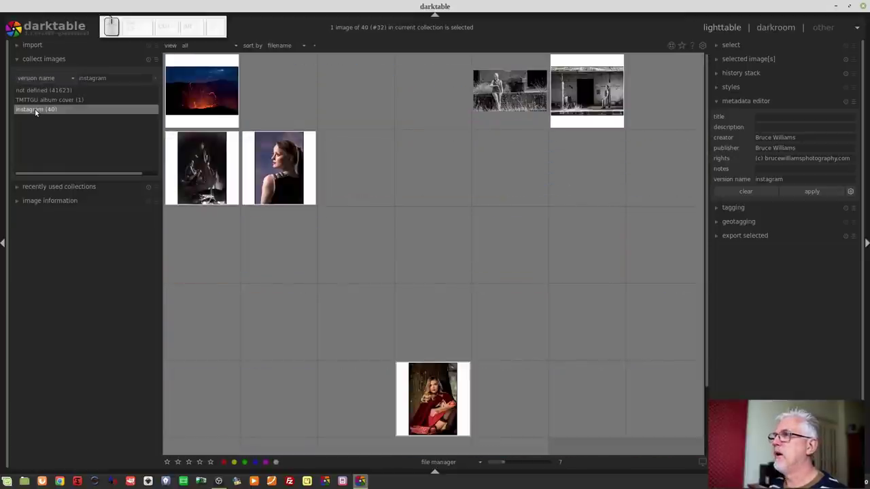
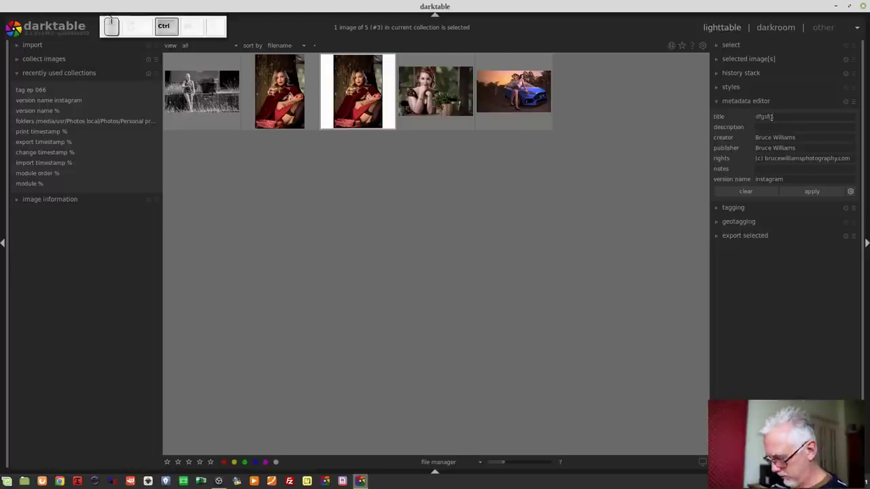
# Erase the stray characters typed into the duplicate's metadata title field.
pyautogui.press('ctrl+Return')
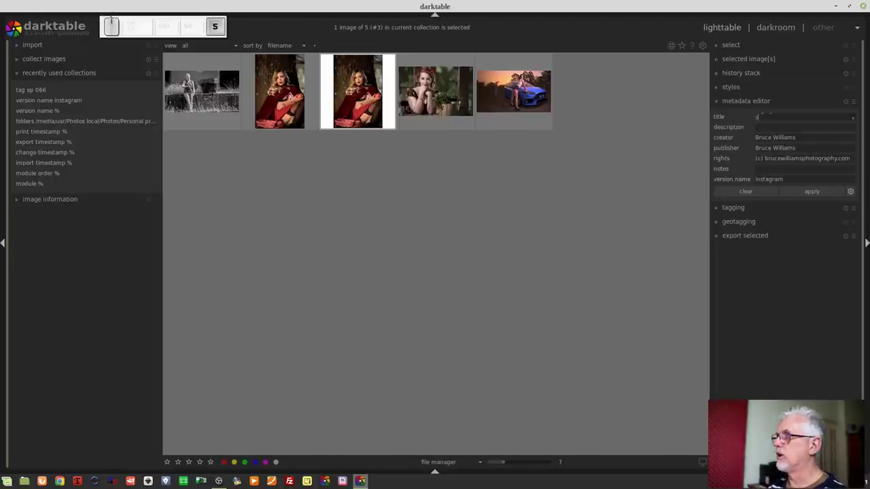
pyautogui.press('Up')
pyautogui.press('Down')
pyautogui.press('BackSpace')
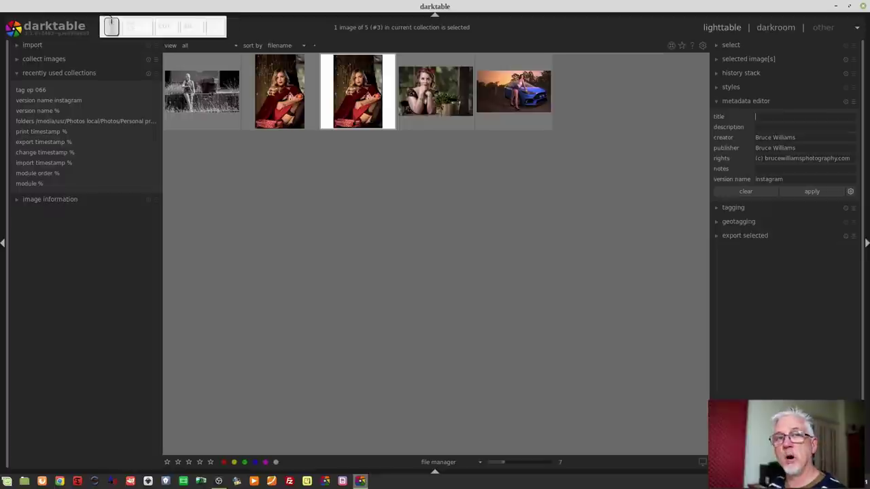
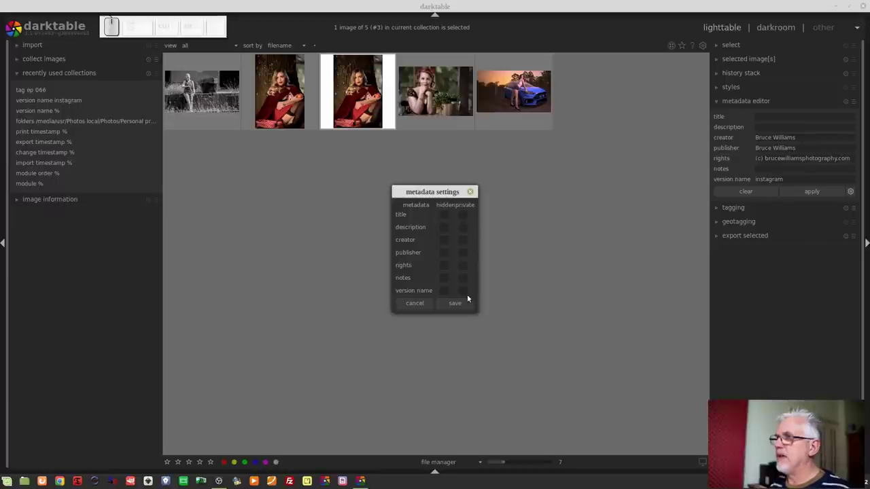
# Mark rights and publisher metadata as private, then make both not private again.
pyautogui.click(464, 267)
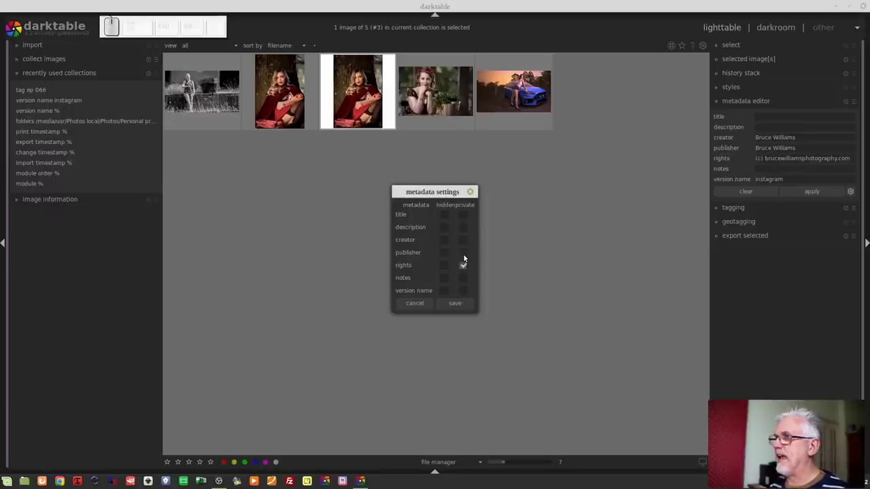
pyautogui.click(465, 255)
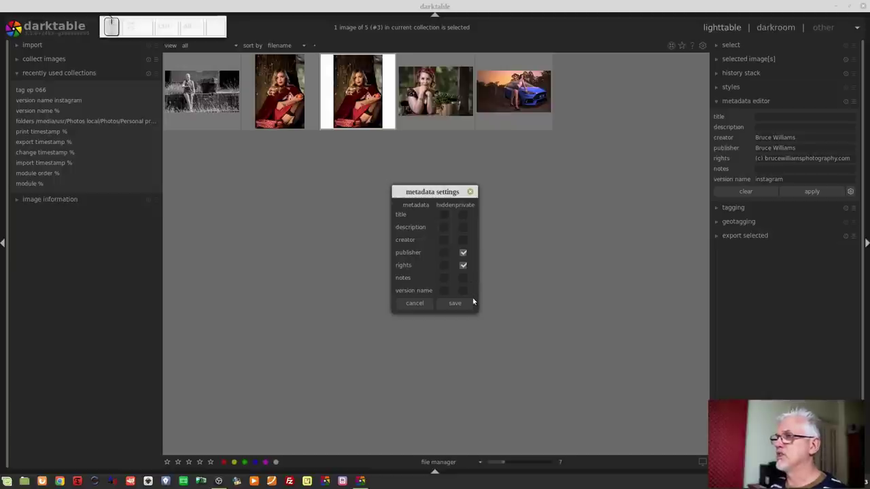
pyautogui.click(466, 267)
pyautogui.click(465, 253)
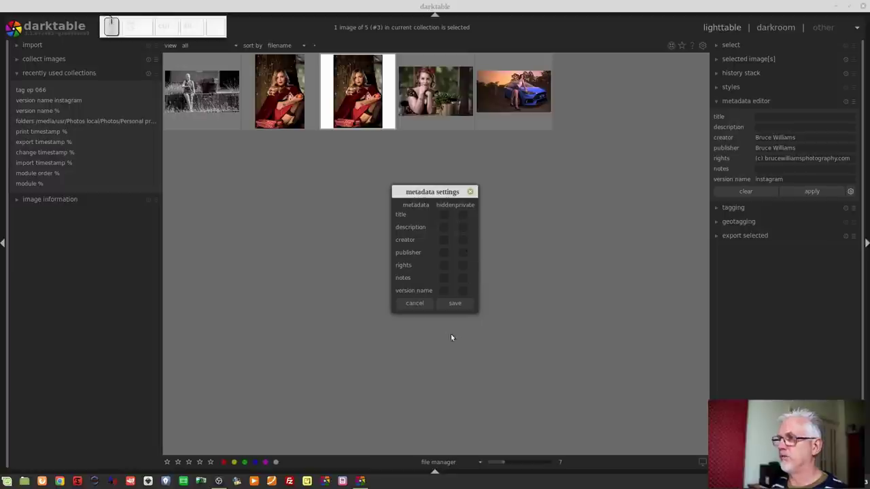
# Create the tag 'bored' from the tagging module's entry field.
pyautogui.click(417, 306)
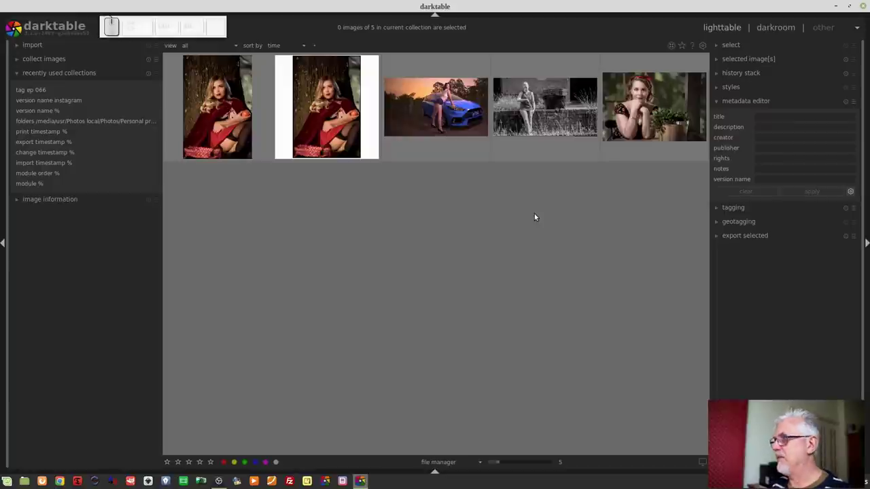
pyautogui.click(742, 208)
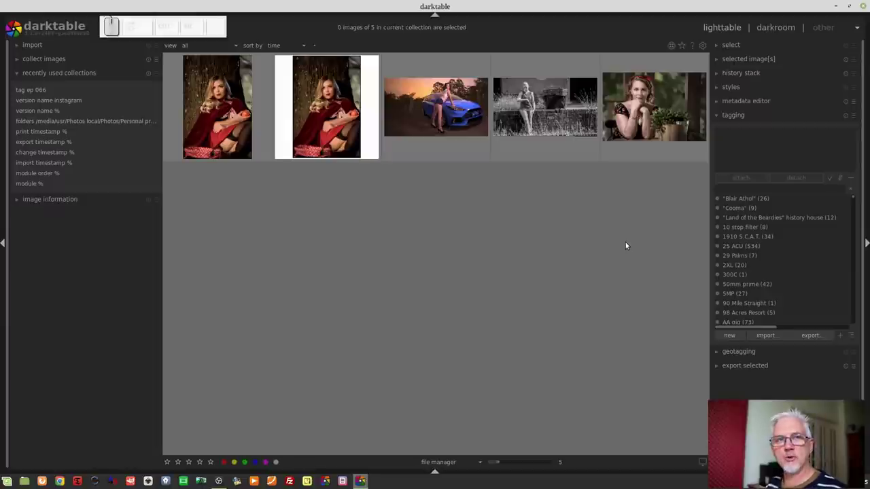
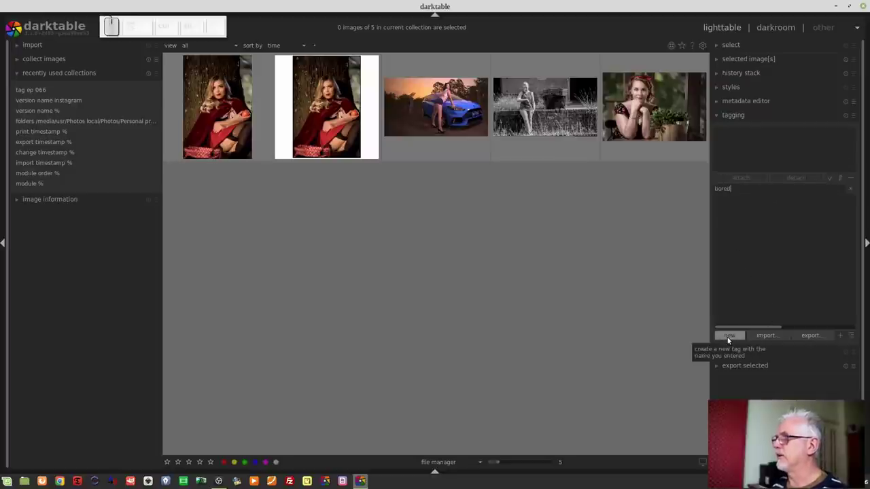
pyautogui.click(733, 340)
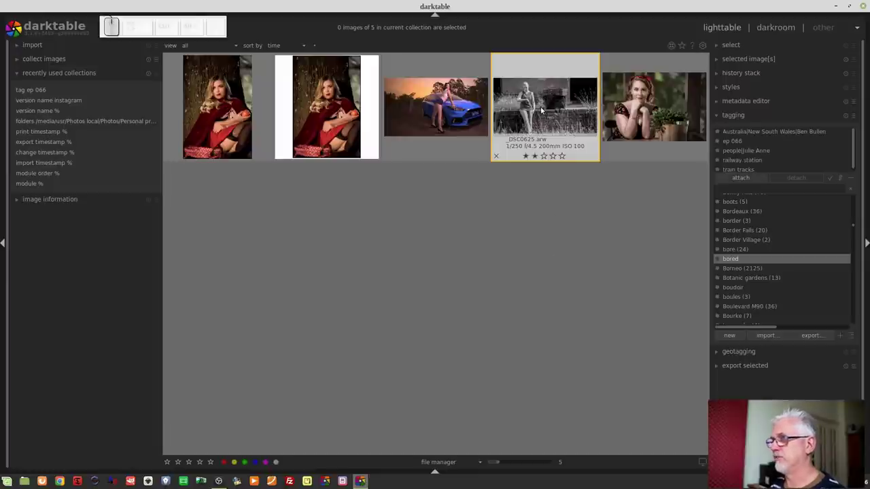
# Select the black-and-white railway photo and bring up the bored tag's actions.
pyautogui.click(545, 109)
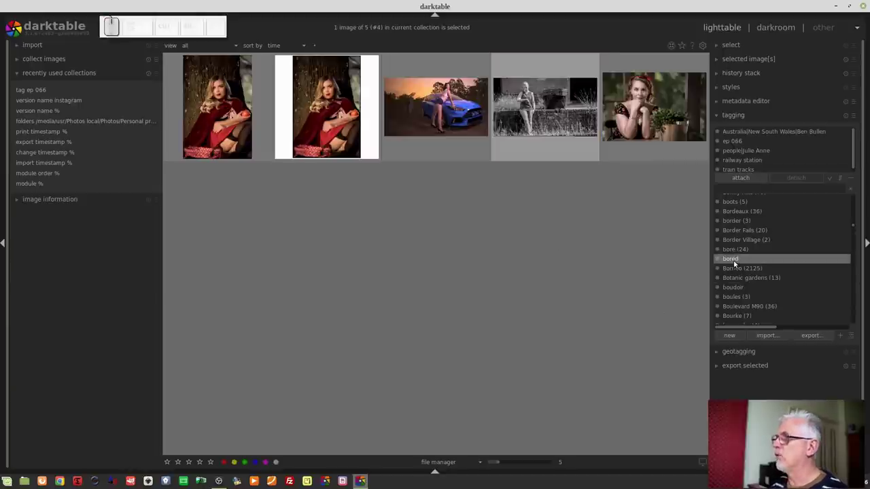
pyautogui.rightClick(735, 264)
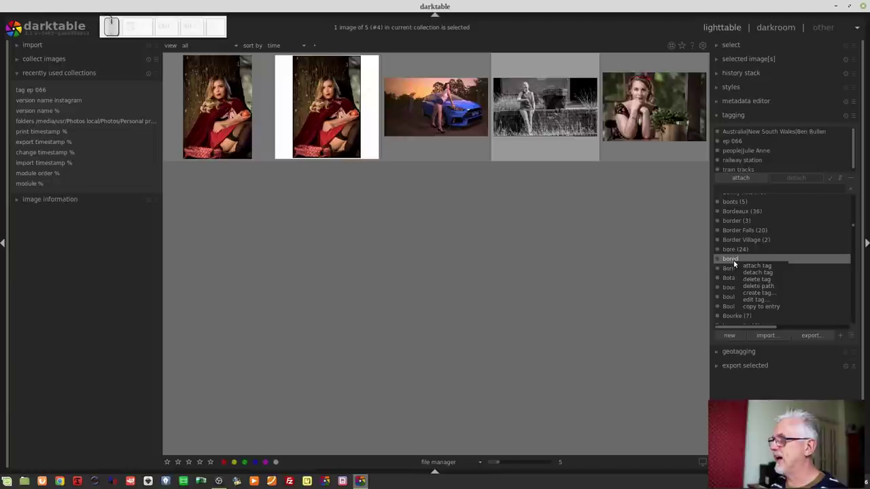
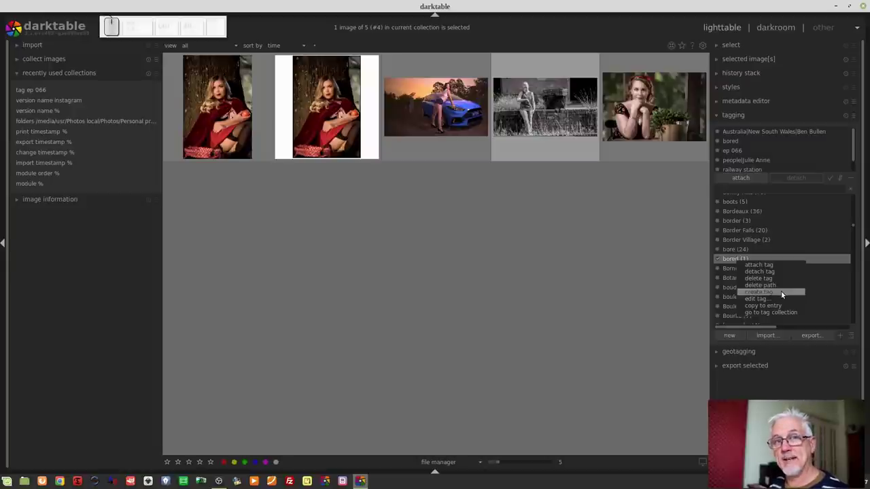
# Toggle the category option on and off again in the create-tag dialog for bored2.
pyautogui.click(783, 294)
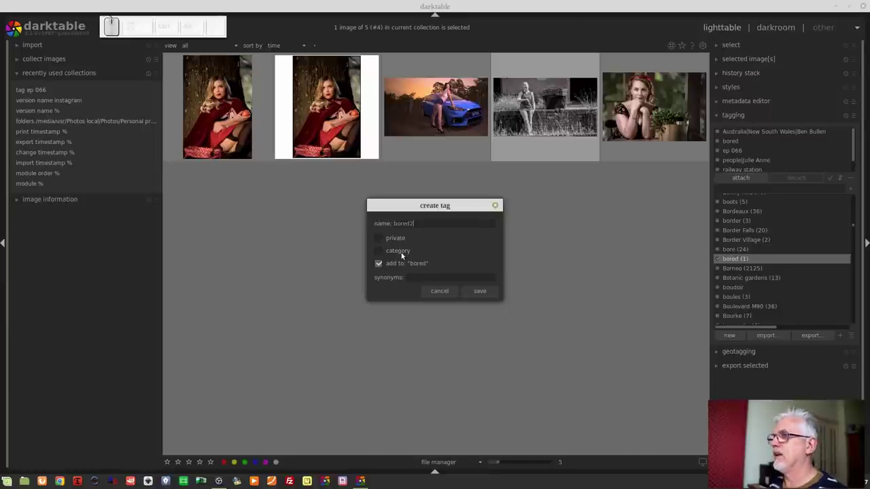
pyautogui.click(398, 256)
pyautogui.click(399, 255)
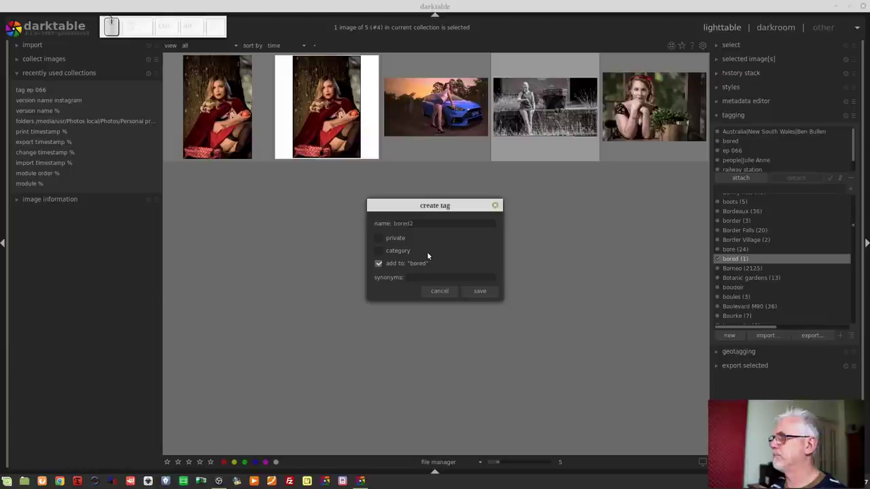
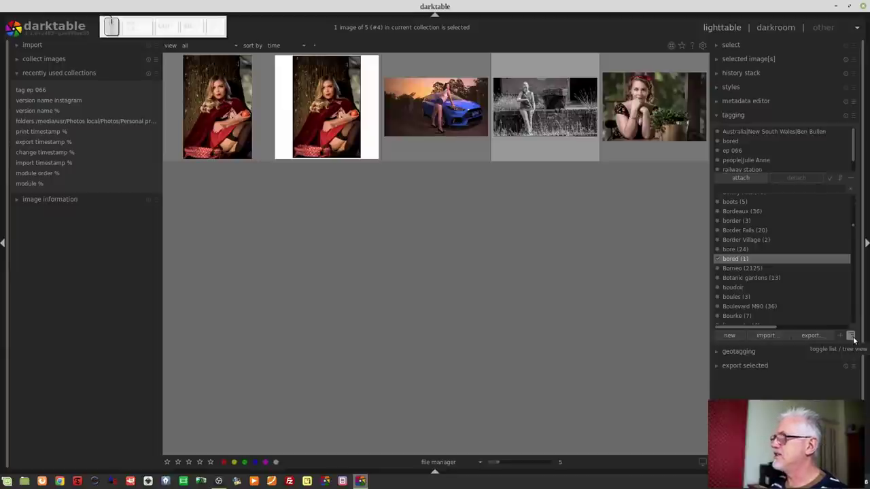
# Show the tag dictionary as a tree and expand ABC Radio's child tags.
pyautogui.click(855, 340)
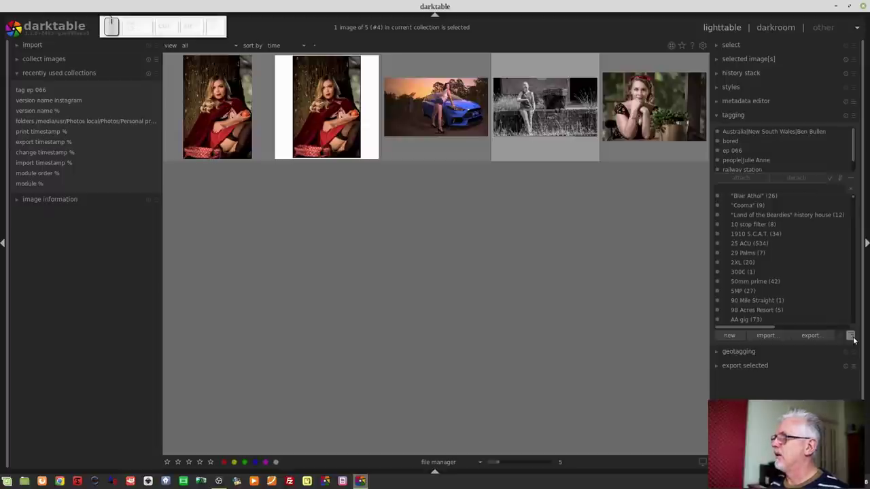
pyautogui.scroll(-3)
pyautogui.scroll(3)
pyautogui.scroll(-3)
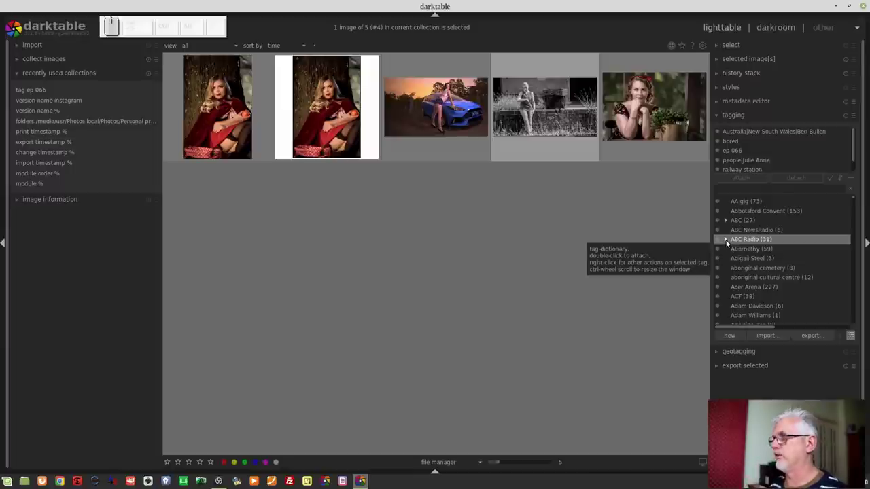
pyautogui.click(728, 243)
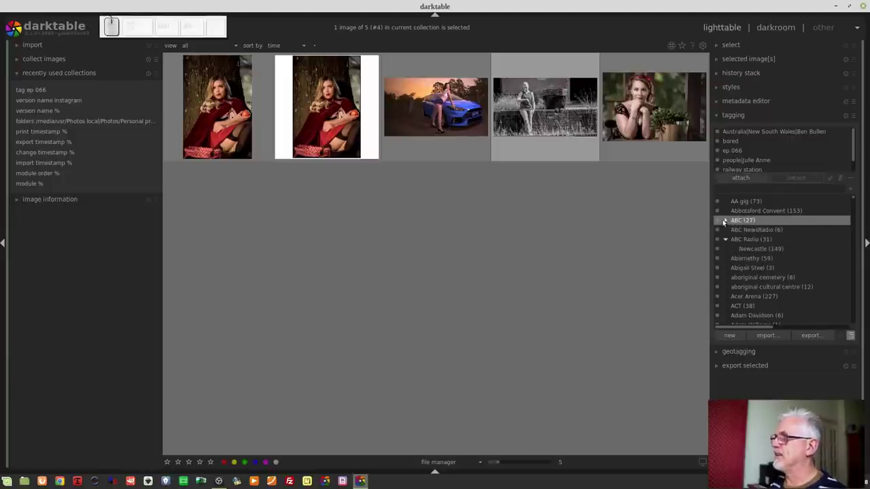
pyautogui.scroll(-3)
pyautogui.scroll(-3)
pyautogui.scroll(3)
pyautogui.scroll(-3)
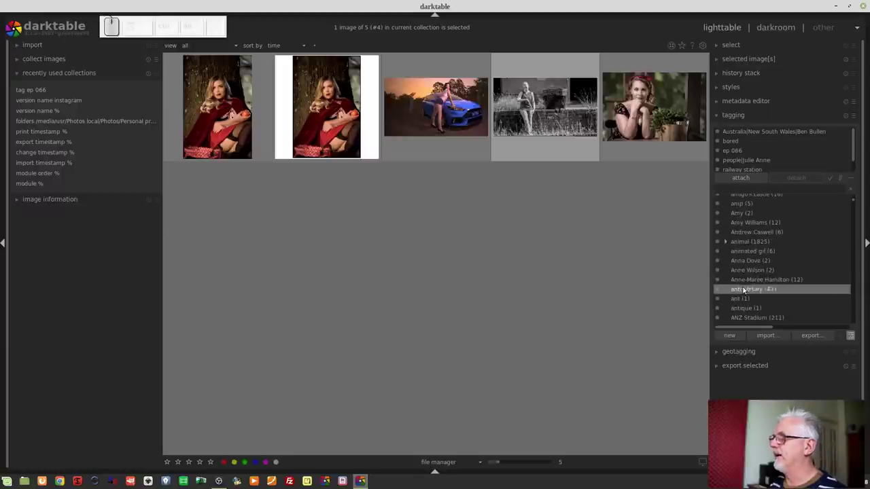
# Expand animal > bird, view the flat list briefly, then return to the tree view.
pyautogui.click(729, 246)
pyautogui.scroll(-3)
pyautogui.click(735, 234)
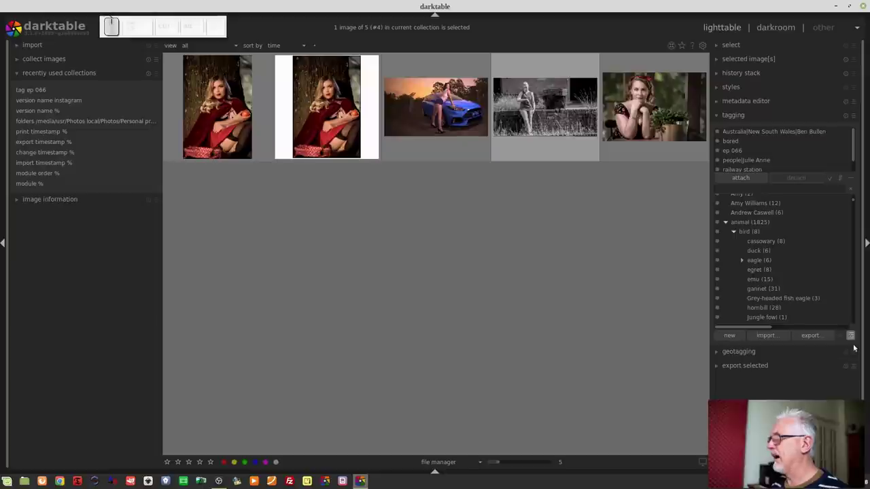
pyautogui.click(852, 341)
pyautogui.scroll(-3)
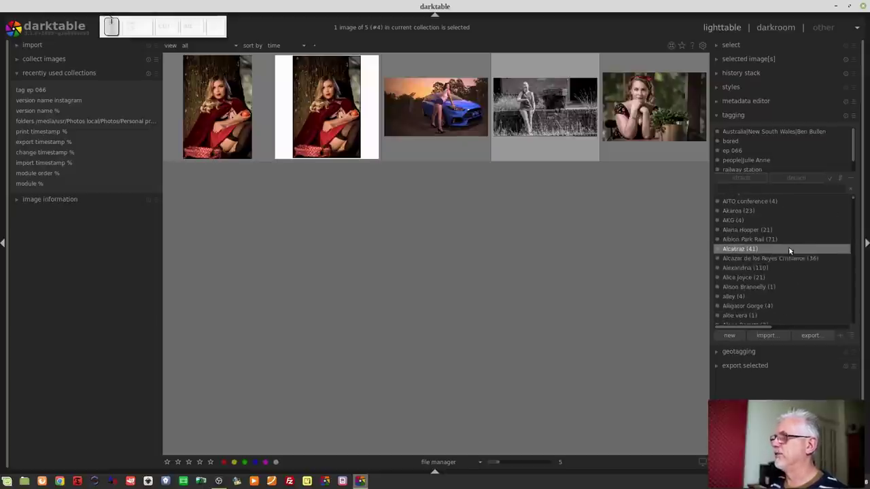
pyautogui.scroll(-3)
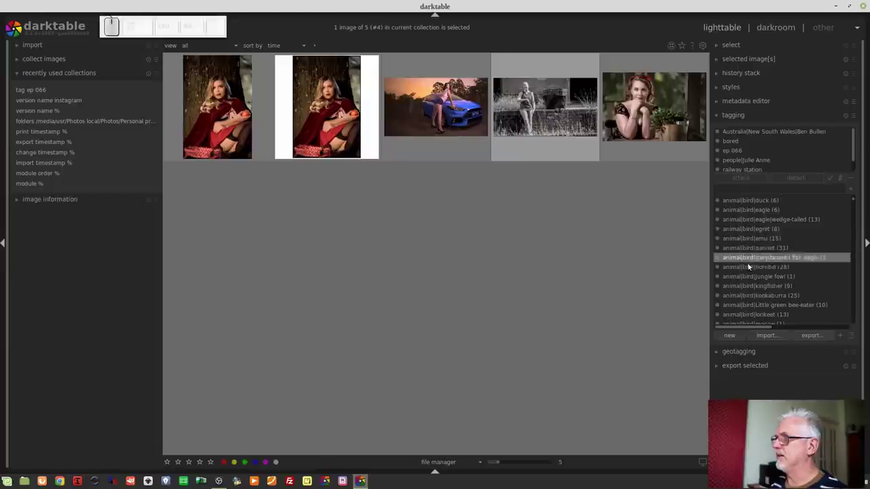
pyautogui.click(853, 336)
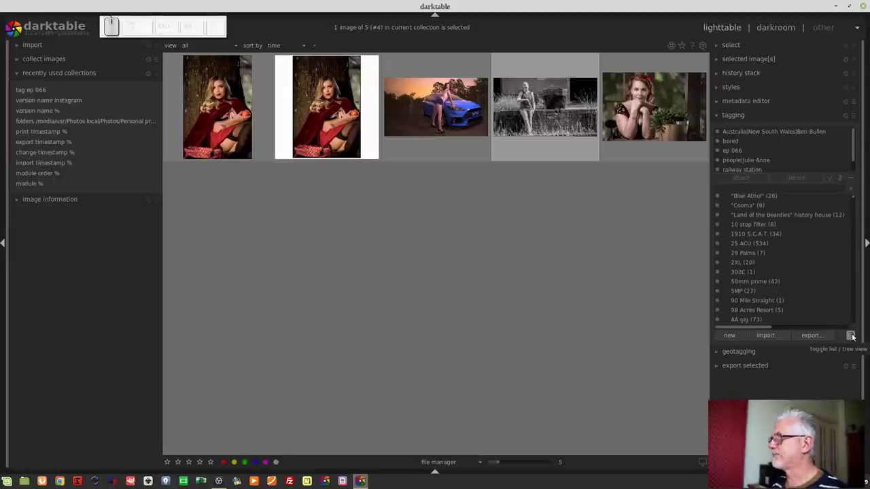
pyautogui.click(856, 252)
pyautogui.click(855, 207)
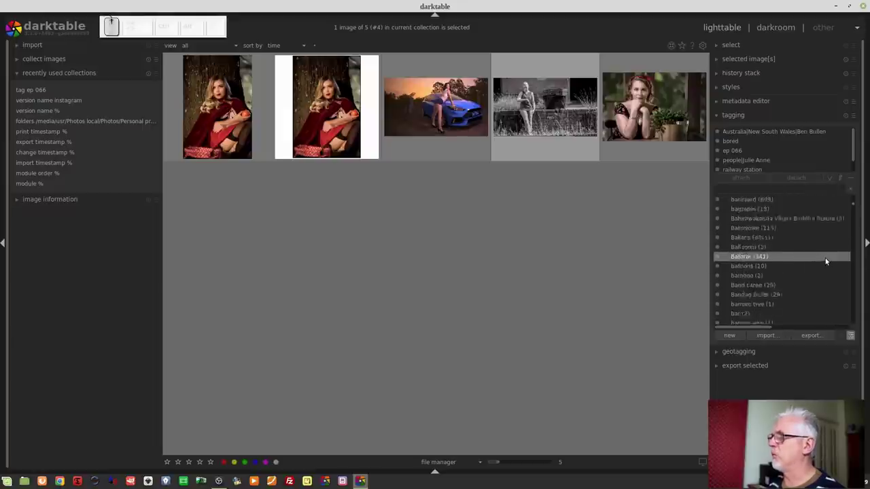
pyautogui.scroll(-3)
pyautogui.click(727, 207)
pyautogui.click(738, 227)
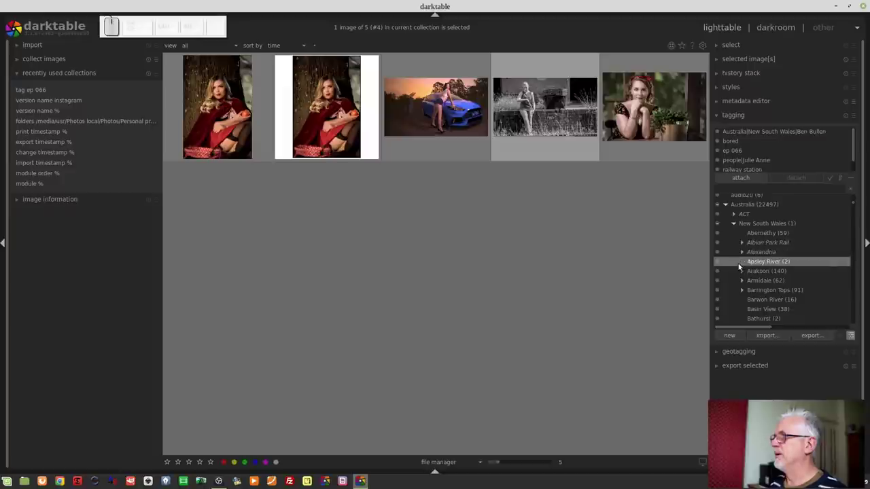
pyautogui.click(744, 257)
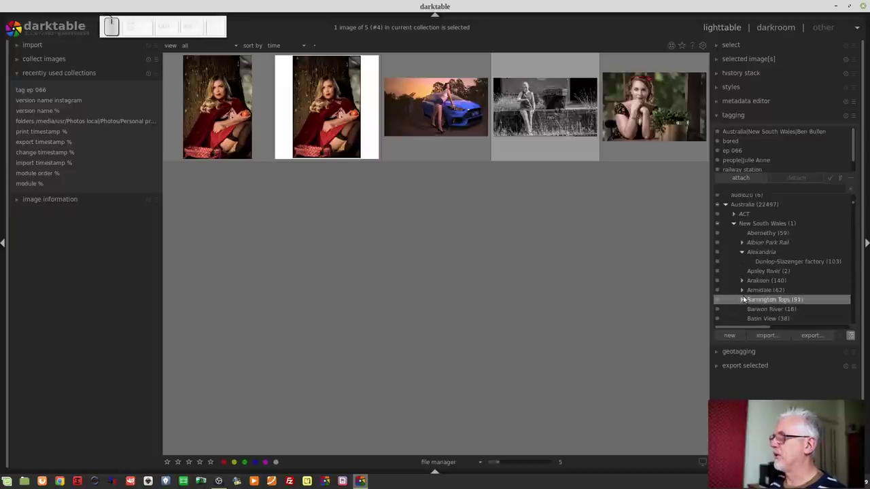
pyautogui.click(744, 284)
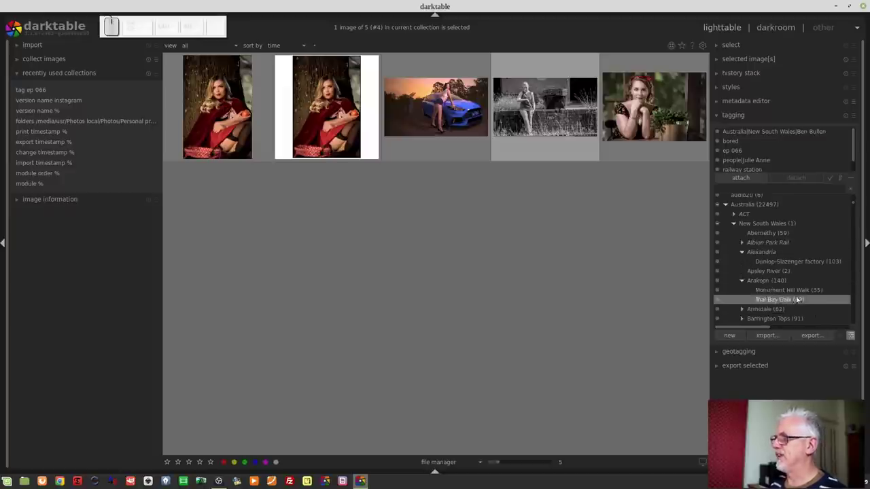
pyautogui.click(797, 303)
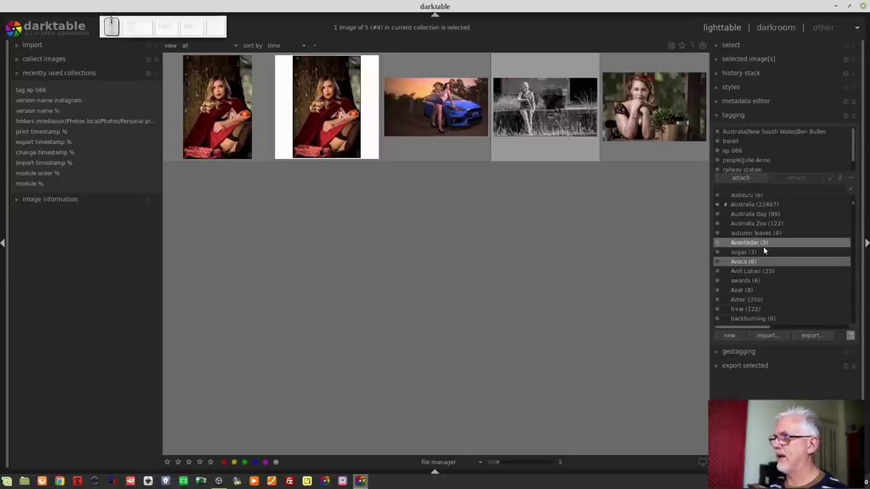
# Return to the lighttable collection with no photo selected.
pyautogui.click(525, 101)
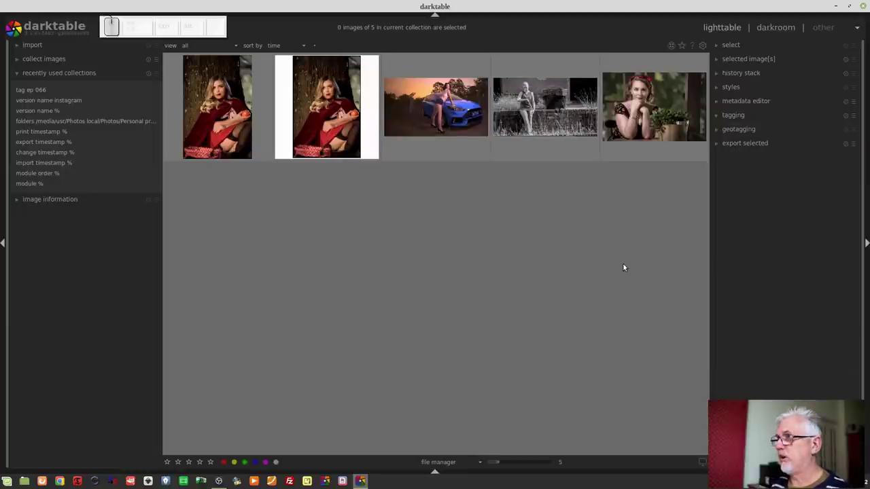
# Expand 'export selected' and review its storage and TIFF 8-bit format options.
pyautogui.click(782, 145)
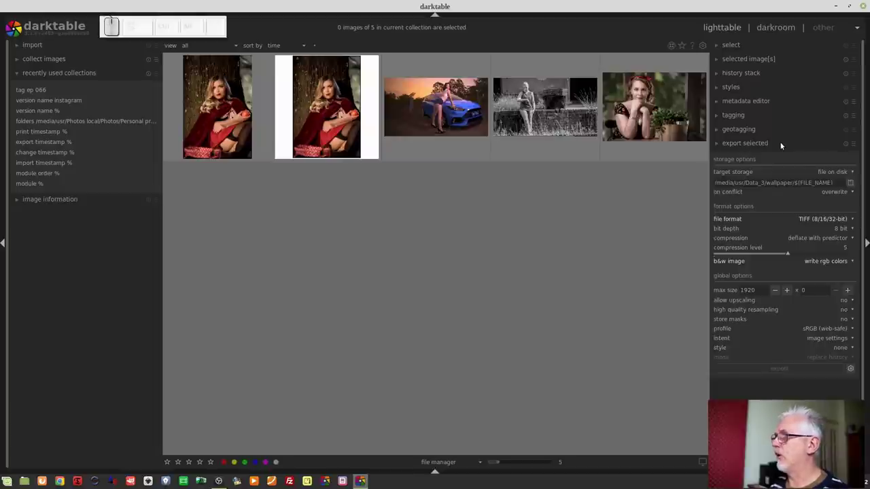
pyautogui.click(831, 218)
pyautogui.click(811, 221)
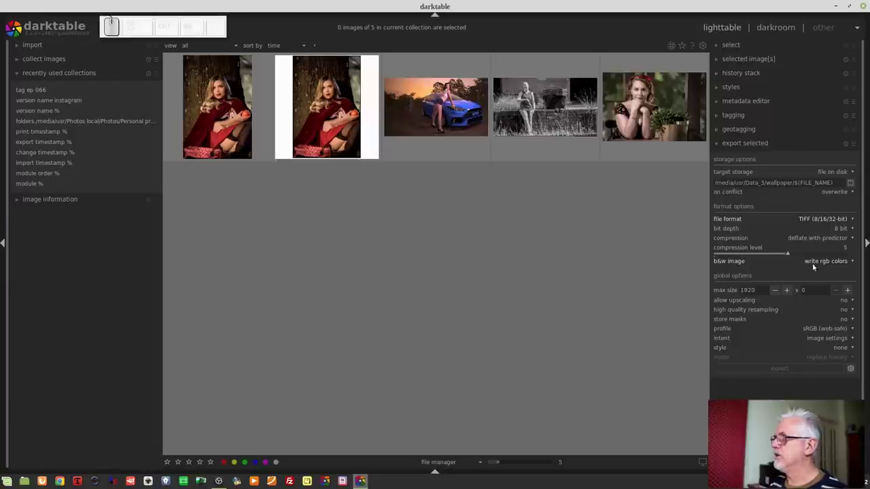
pyautogui.click(824, 265)
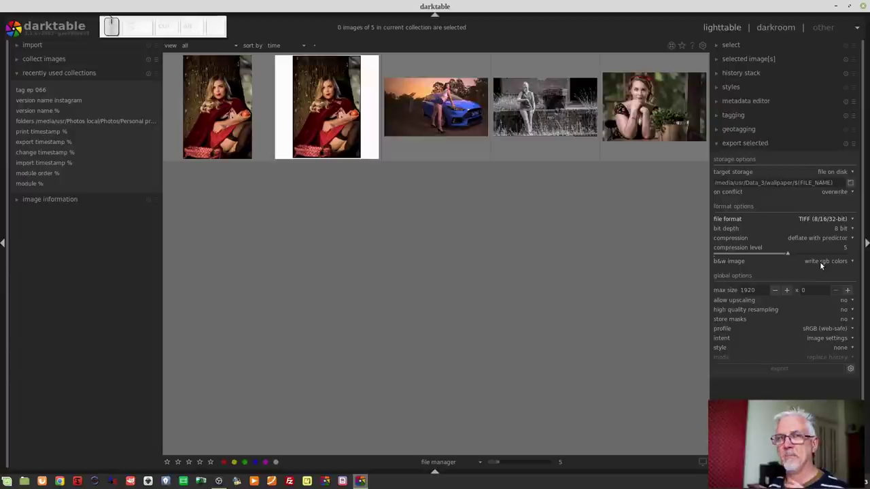
pyautogui.click(821, 263)
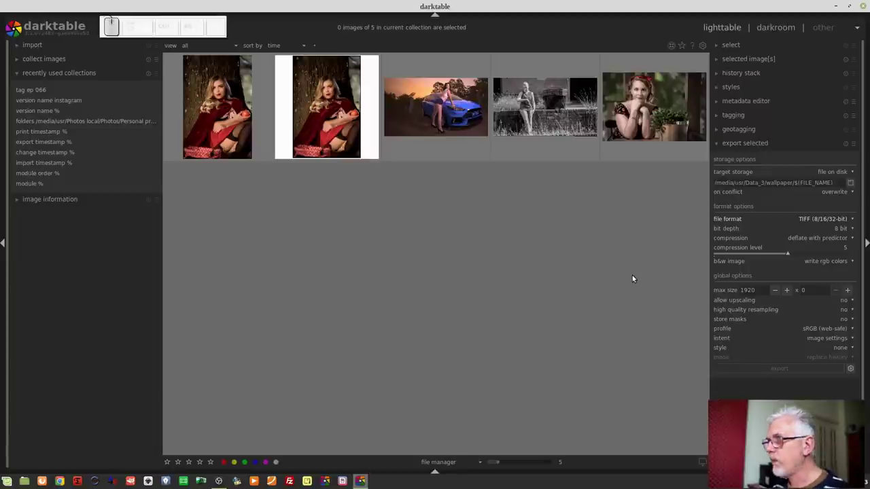
# Set the styles module to overwrite mode and select the white-bordered portrait.
pyautogui.click(757, 148)
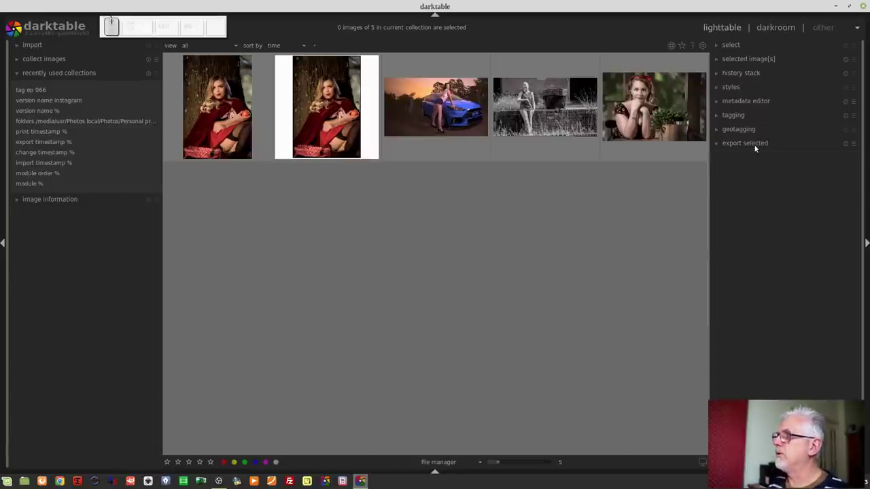
pyautogui.click(741, 89)
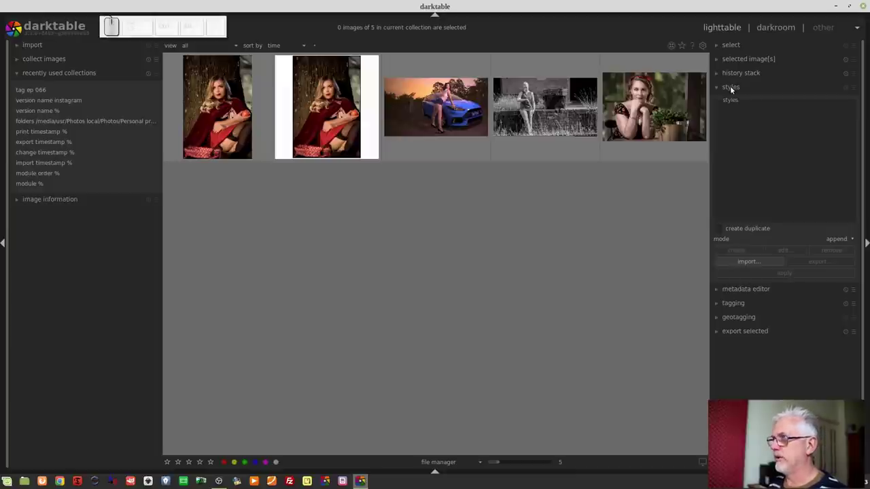
pyautogui.click(838, 242)
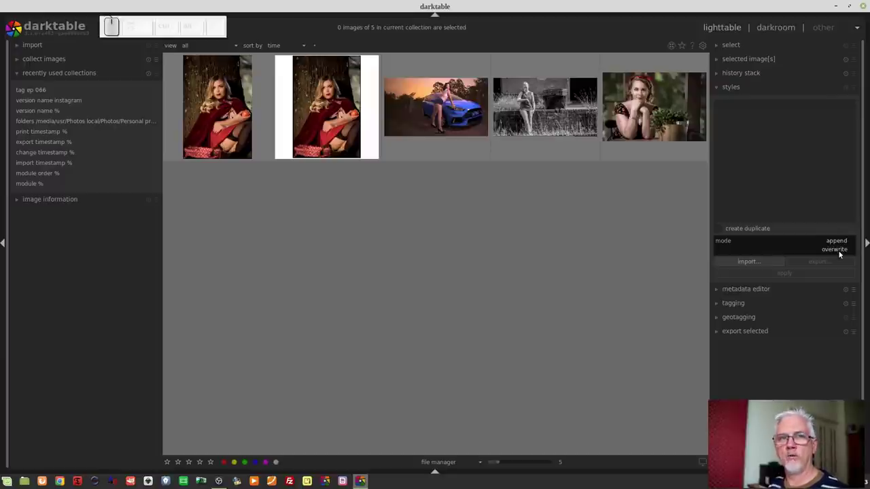
pyautogui.click(813, 196)
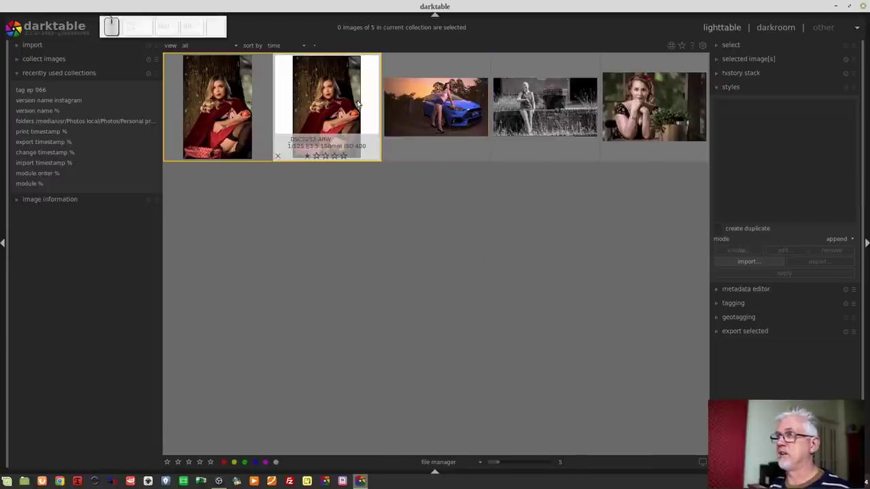
pyautogui.click(351, 94)
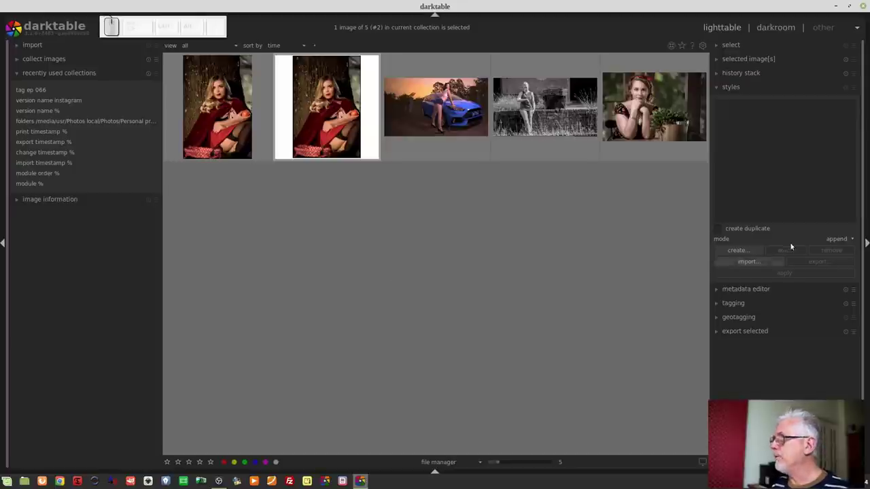
pyautogui.scroll(-3)
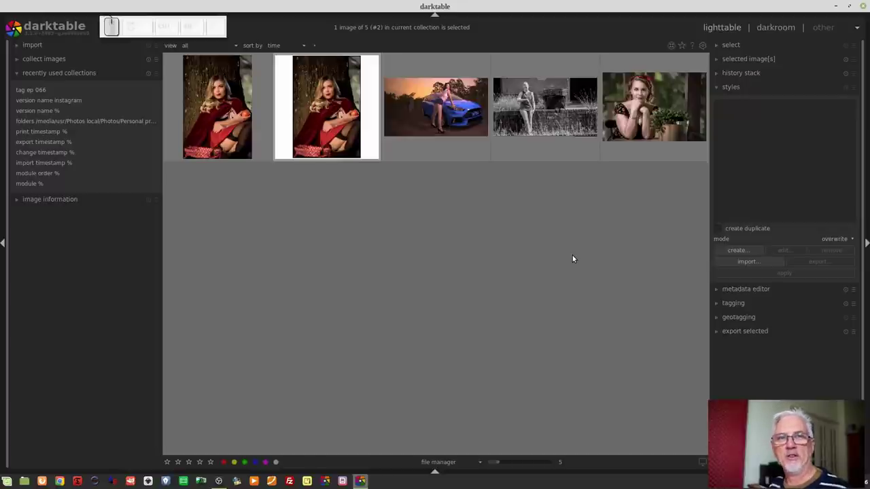
# Open the bordered portrait in darkroom, take a snapshot, and disable framing to compare.
pyautogui.click(337, 88)
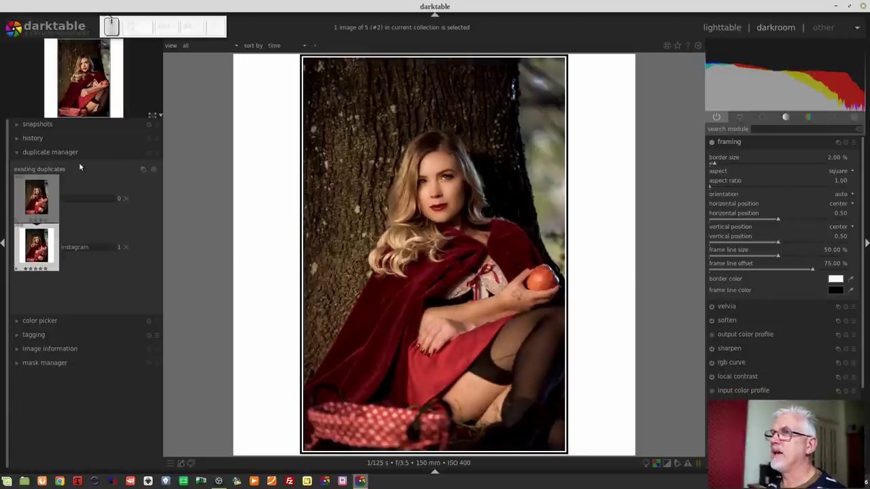
pyautogui.click(73, 156)
pyautogui.click(57, 125)
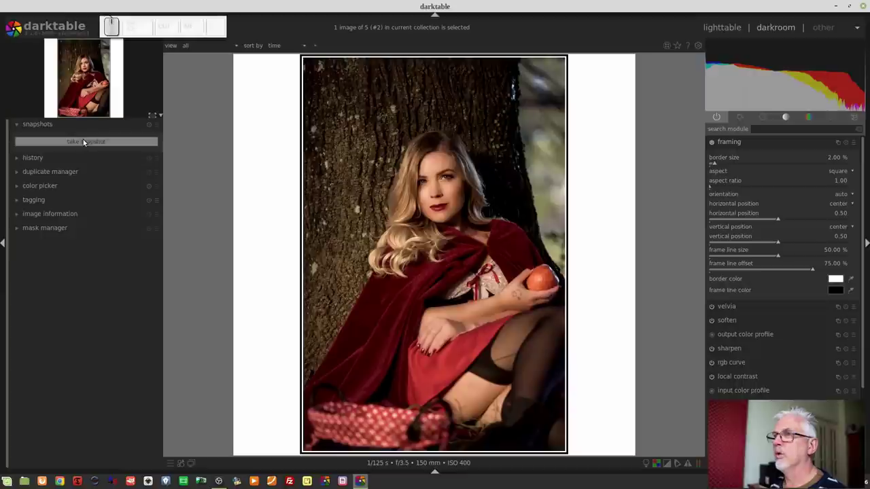
pyautogui.click(83, 146)
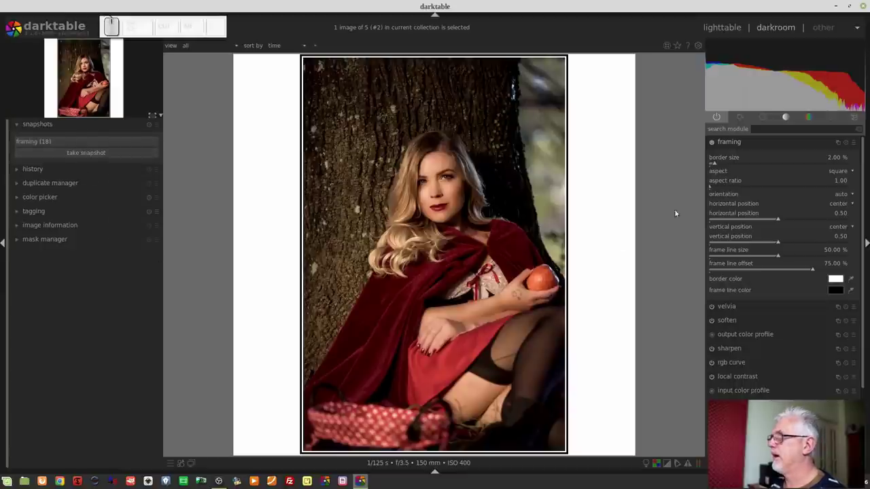
pyautogui.click(712, 145)
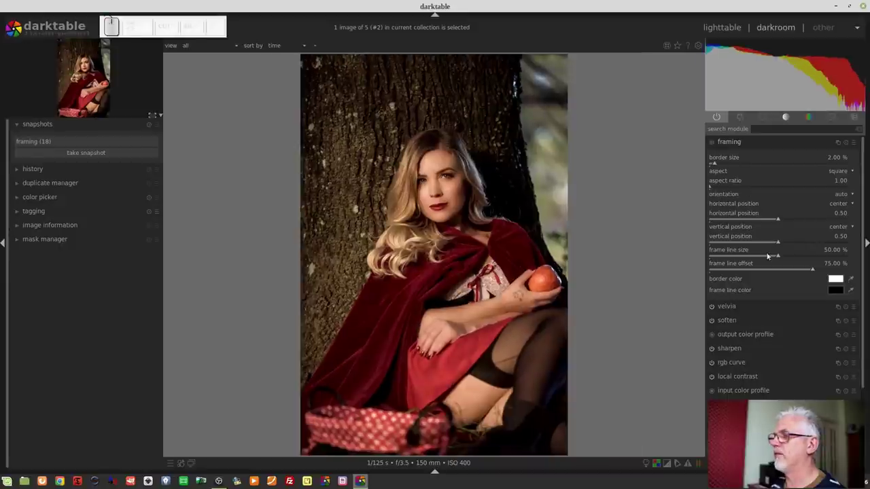
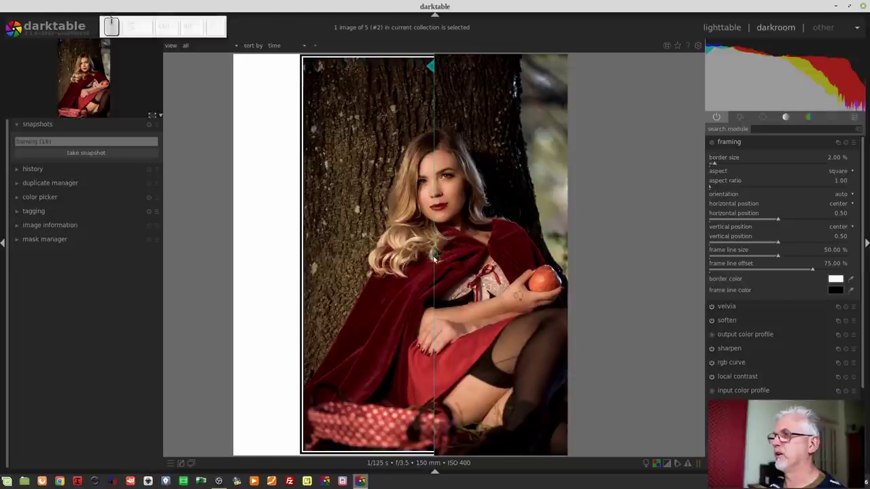
pyautogui.click(437, 259)
pyautogui.click(437, 258)
pyautogui.click(437, 258)
pyautogui.click(437, 258)
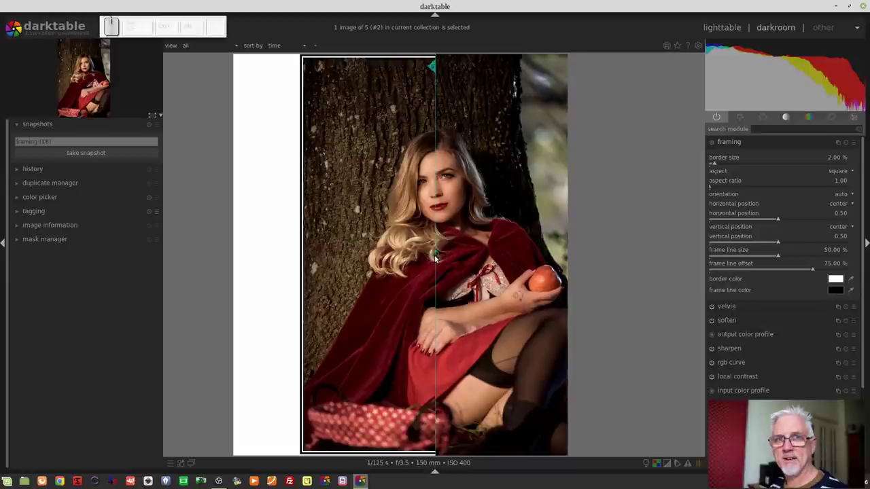
pyautogui.click(437, 258)
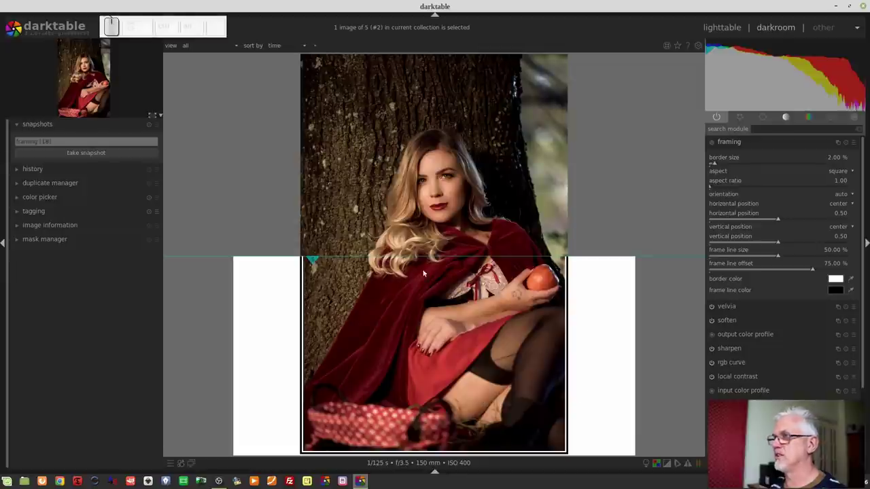
pyautogui.click(439, 260)
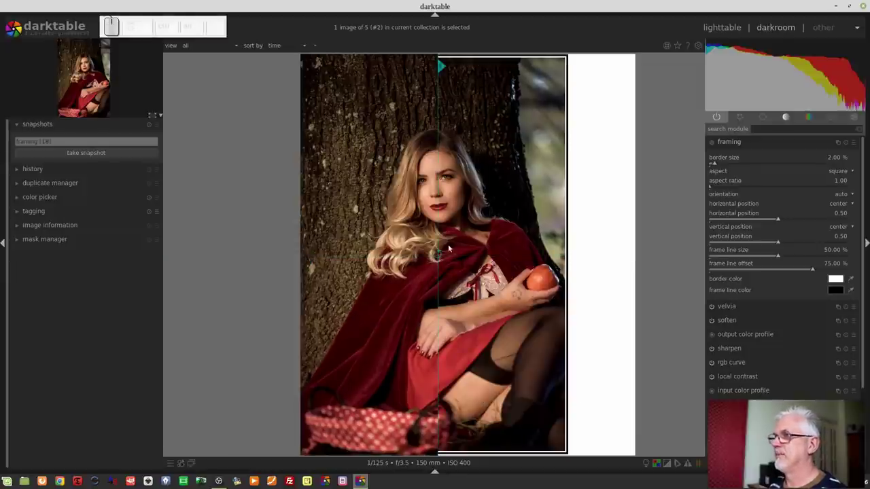
pyautogui.click(439, 256)
pyautogui.click(438, 257)
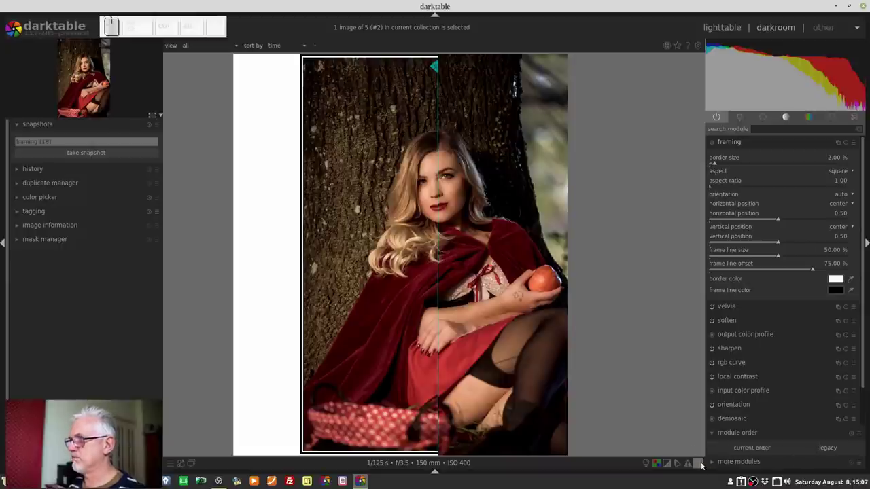
# Browse the overlay colour options in the bottom bar, keeping cyan.
pyautogui.click(703, 467)
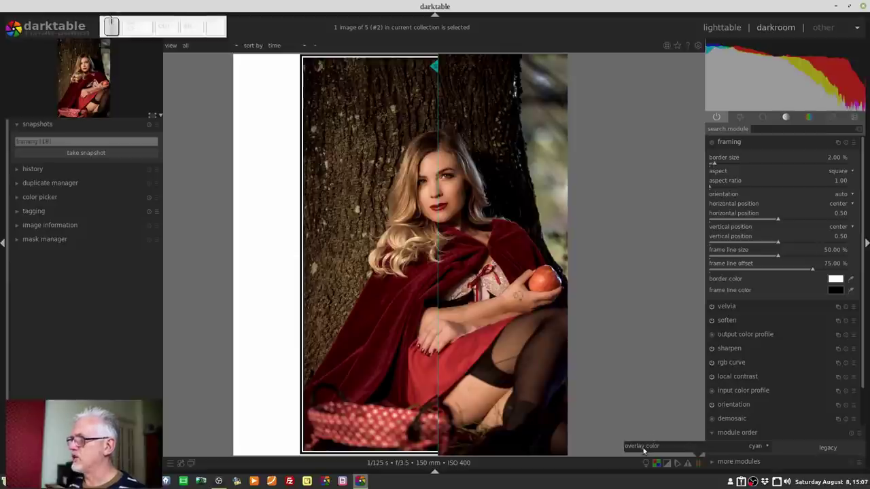
pyautogui.click(765, 448)
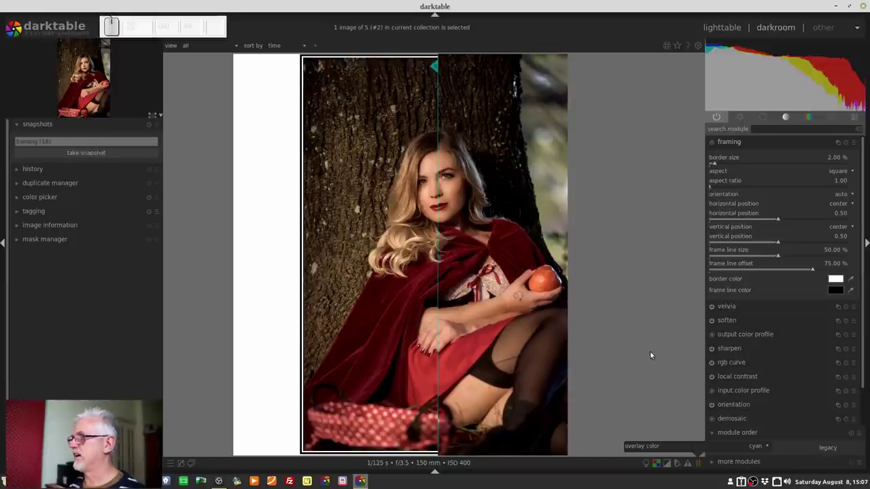
pyautogui.click(650, 342)
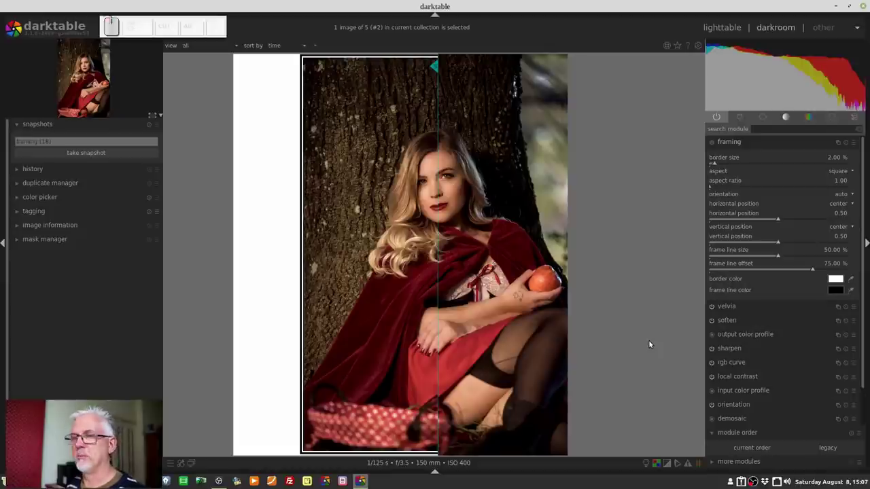
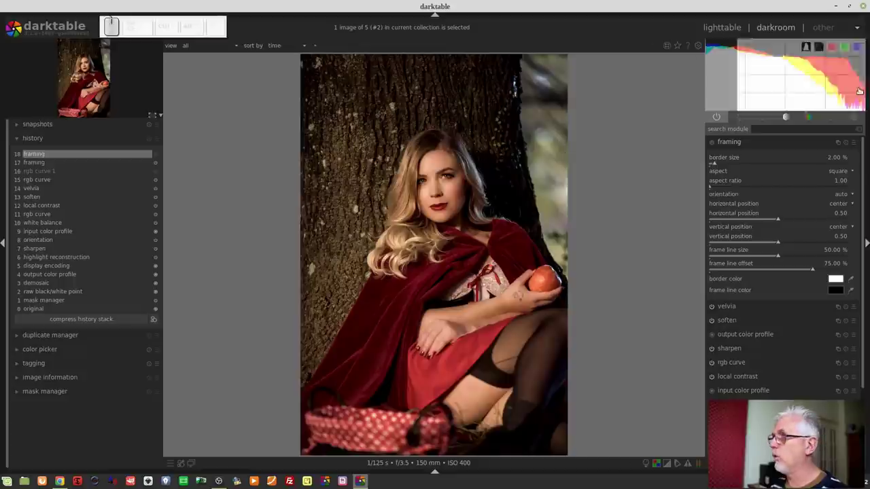
pyautogui.scroll(3)
pyautogui.scroll(-3)
pyautogui.scroll(3)
pyautogui.scroll(3)
pyautogui.scroll(-3)
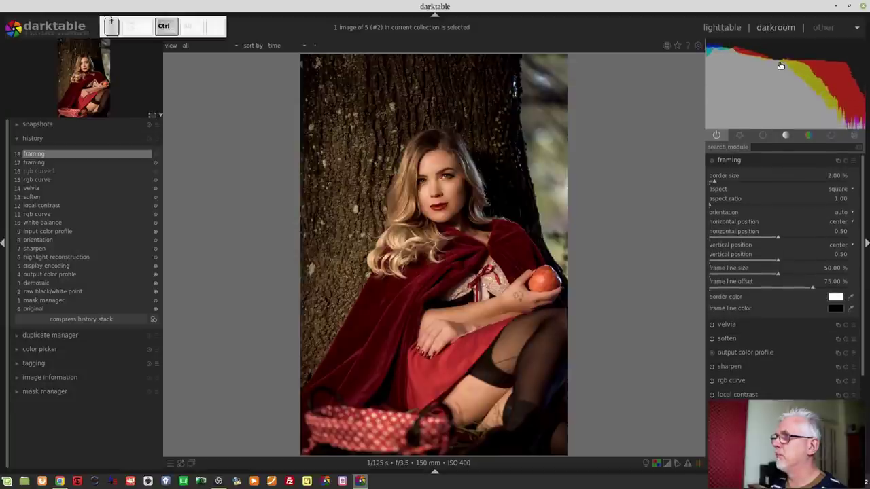
pyautogui.scroll(-3)
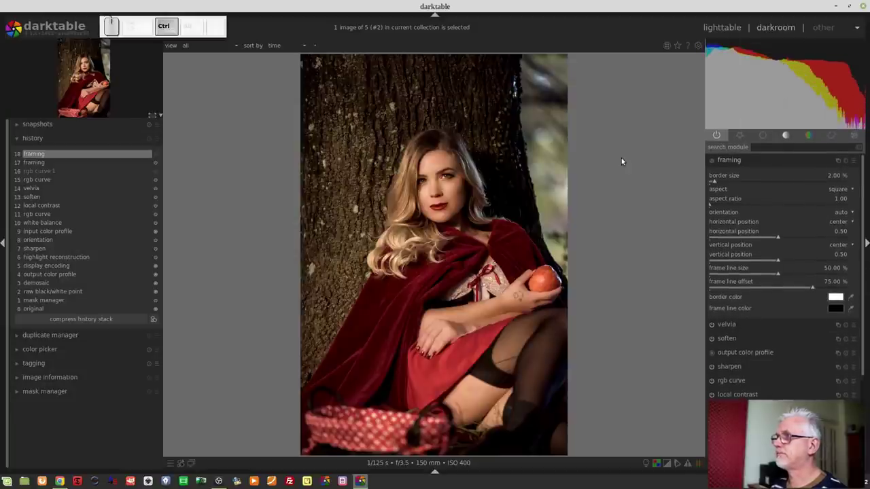
pyautogui.scroll(3)
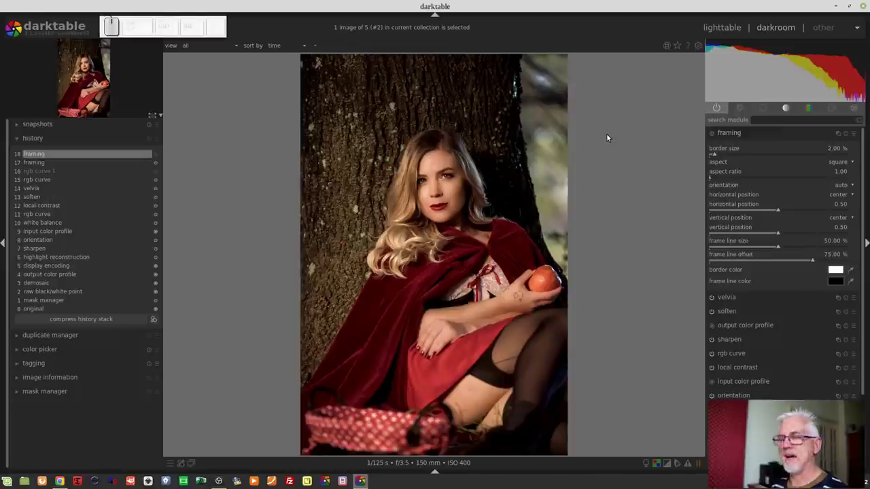
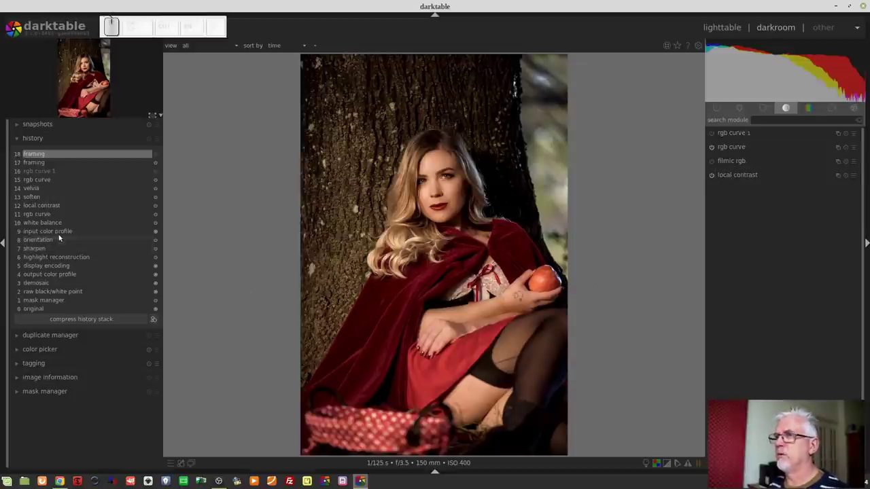
# Revert the history to item 10, white balance.
pyautogui.click(48, 225)
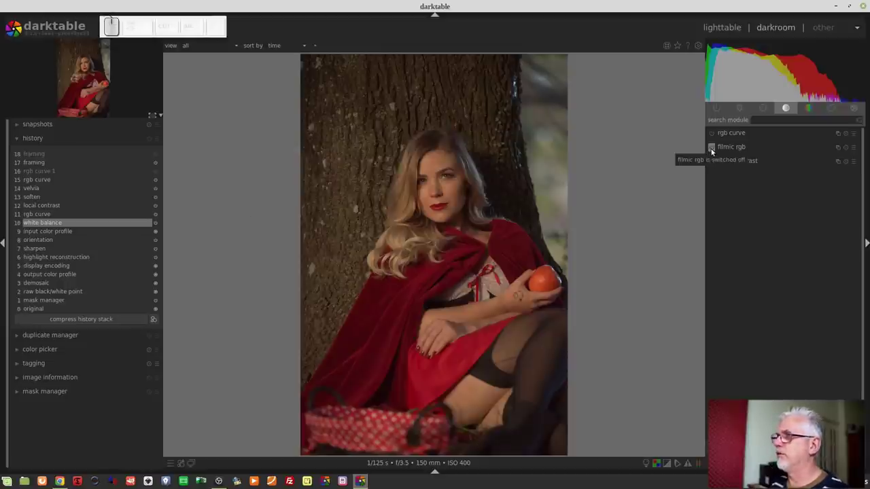
# Enable filmic rgb and raise the portrait's exposure by exactly +0.50 EV.
pyautogui.click(714, 152)
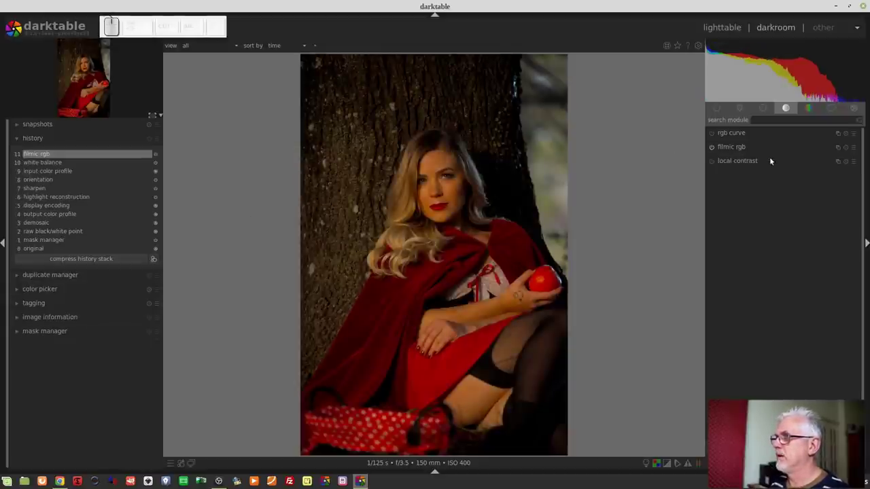
pyautogui.click(746, 111)
pyautogui.click(730, 273)
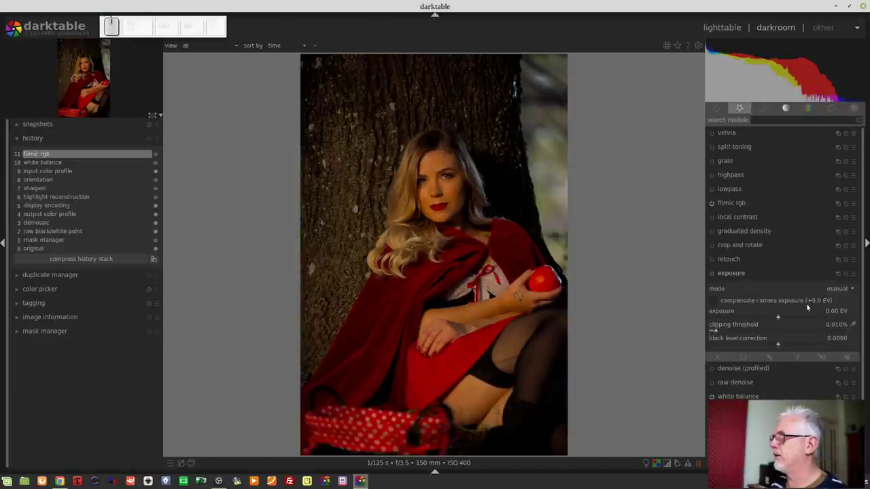
pyautogui.rightClick(789, 320)
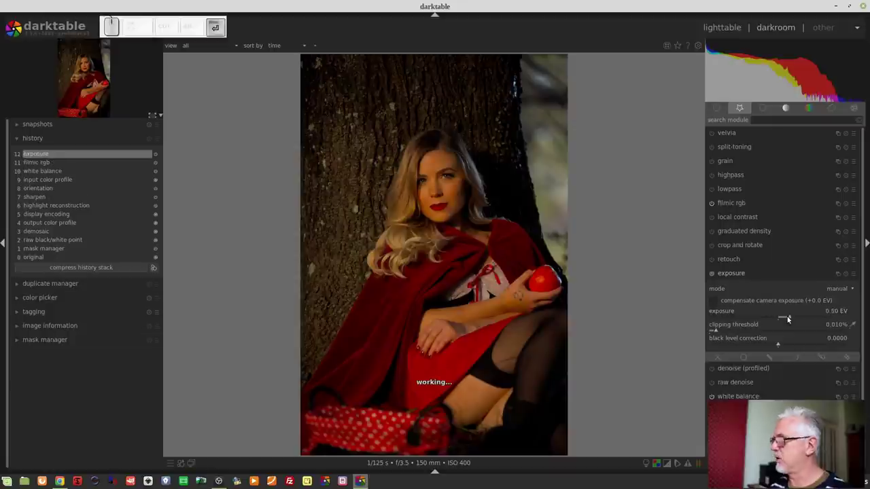
pyautogui.press('Return')
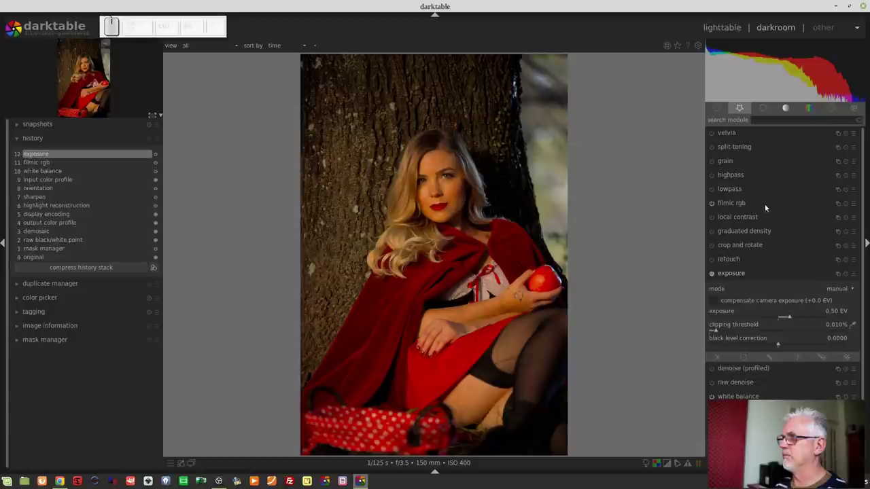
# Jump the portrait's history back to the white balance step.
pyautogui.click(759, 205)
pyautogui.scroll(3)
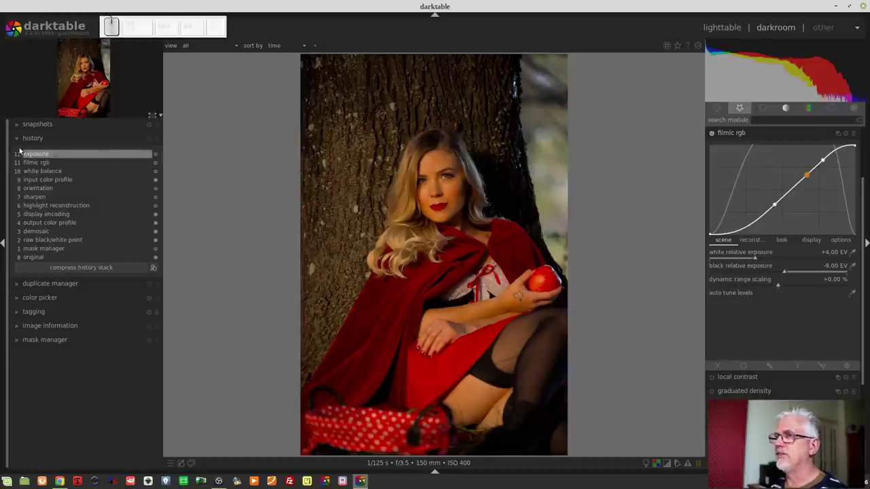
# Open the dark-haired close-up portrait and show its rgb curve's drawn-mask blending options.
pyautogui.click(46, 176)
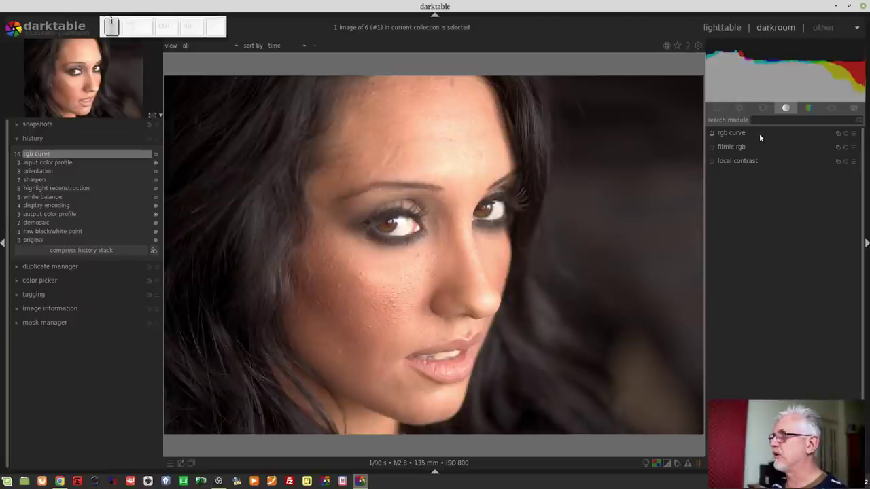
pyautogui.click(758, 133)
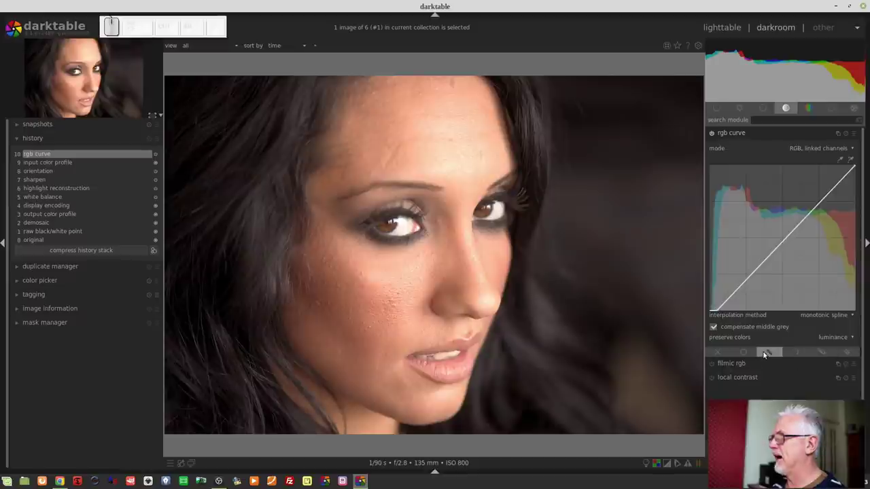
pyautogui.click(491, 205)
pyautogui.scroll(-3)
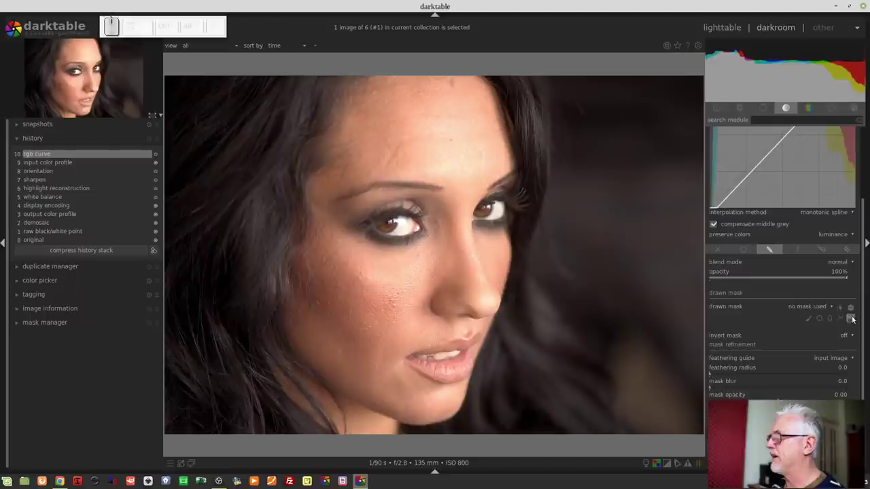
# Draw a vertical gradient mask on the rgb curve and shift it to the edge of the face.
pyautogui.click(492, 205)
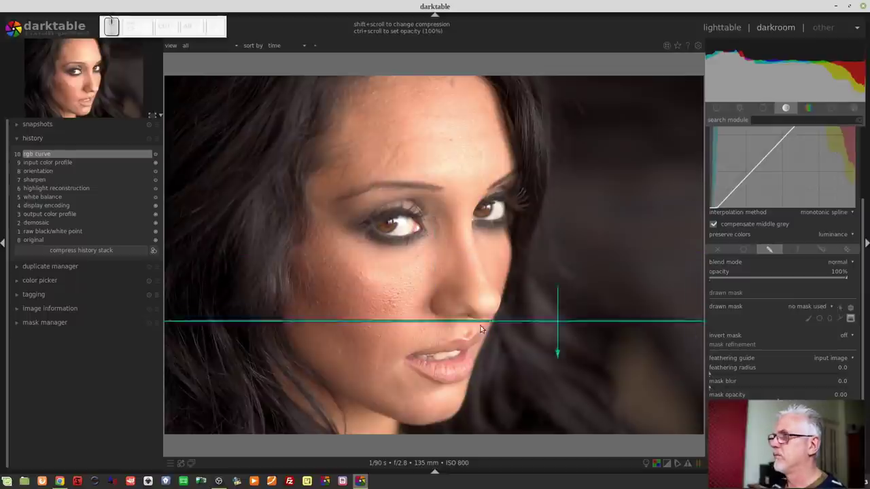
pyautogui.click(437, 239)
pyautogui.moveTo(439, 206); pyautogui.dragTo(450, 243)
pyautogui.moveTo(446, 243); pyautogui.dragTo(566, 243)
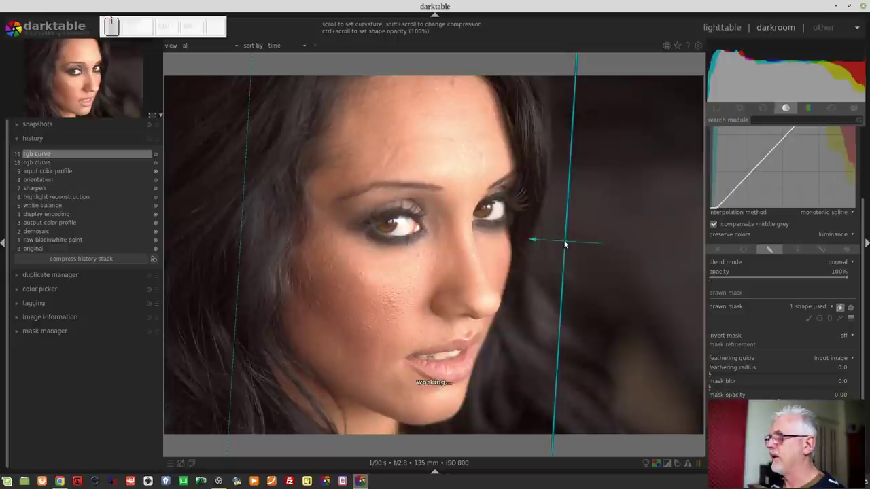
pyautogui.scroll(3)
pyautogui.scroll(3)
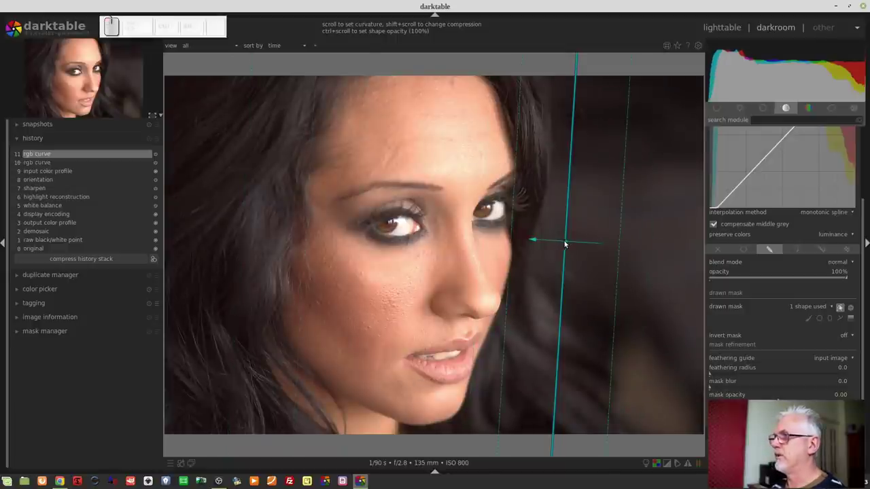
pyautogui.moveTo(565, 243); pyautogui.dragTo(781, 277)
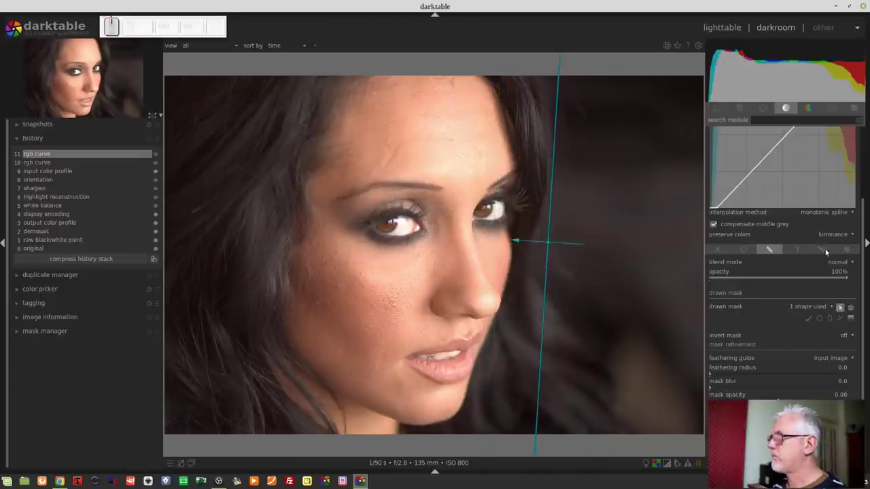
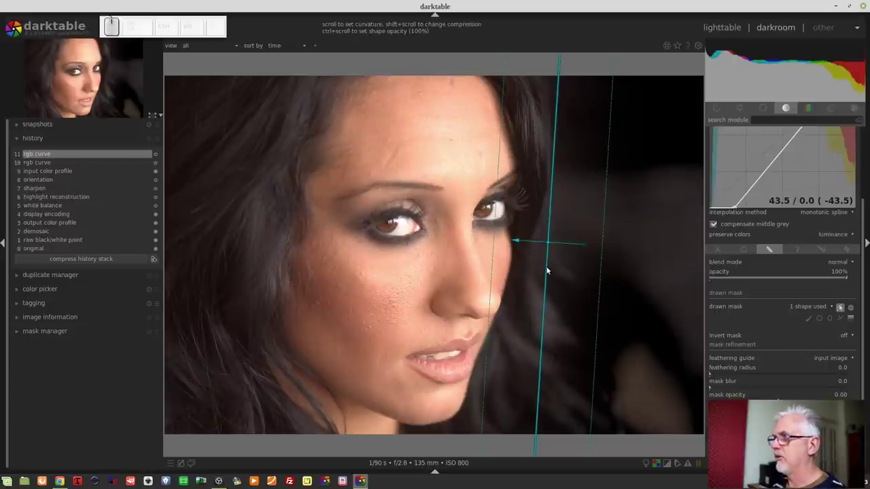
# Curve and reposition the gradient so the darkening covers the background beside her face.
pyautogui.scroll(3)
pyautogui.scroll(3)
pyautogui.scroll(-3)
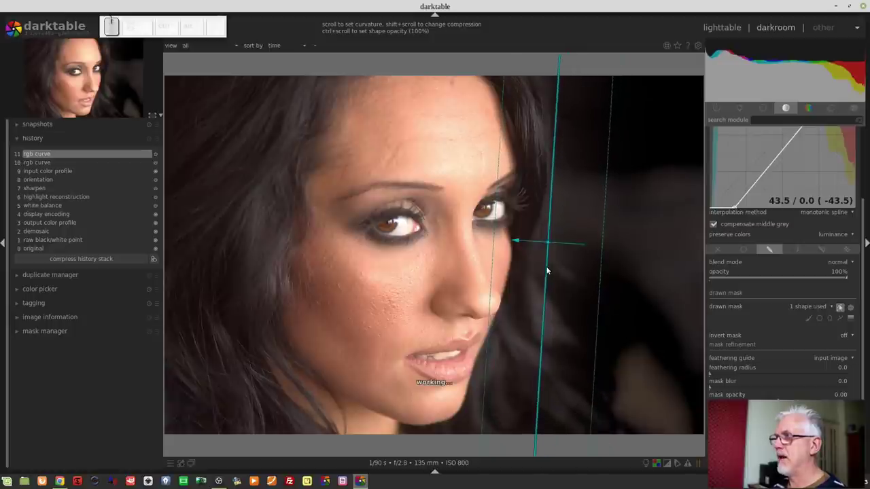
pyautogui.scroll(-3)
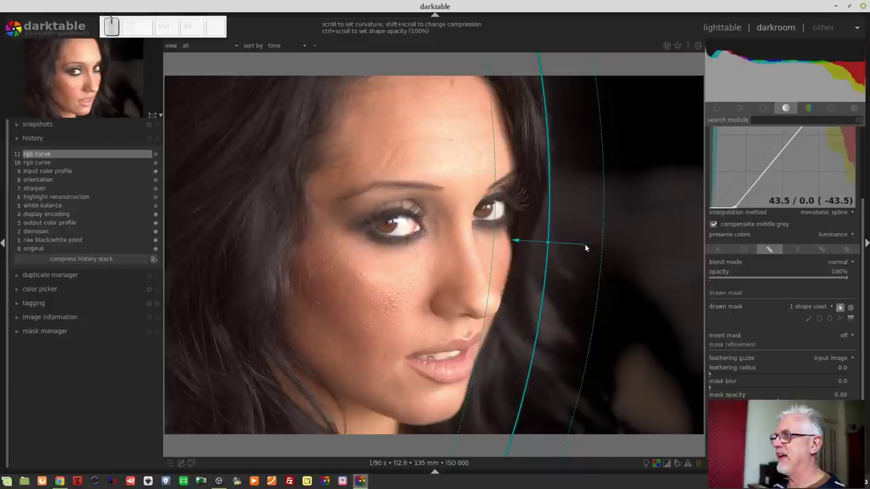
pyautogui.moveTo(585, 245); pyautogui.dragTo(561, 258)
pyautogui.moveTo(550, 243); pyautogui.dragTo(631, 321)
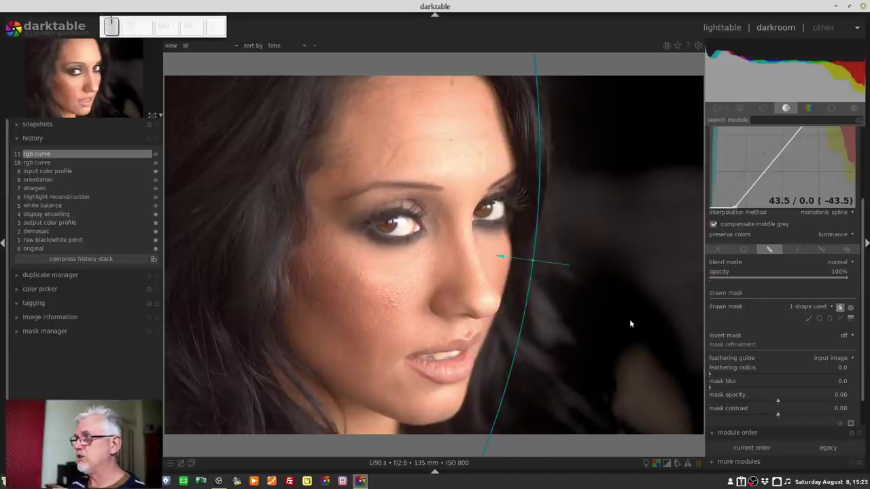
pyautogui.scroll(-3)
# Display the mask overlay and fine-tune the gradient's curvature and feathering over the background.
pyautogui.click(844, 272)
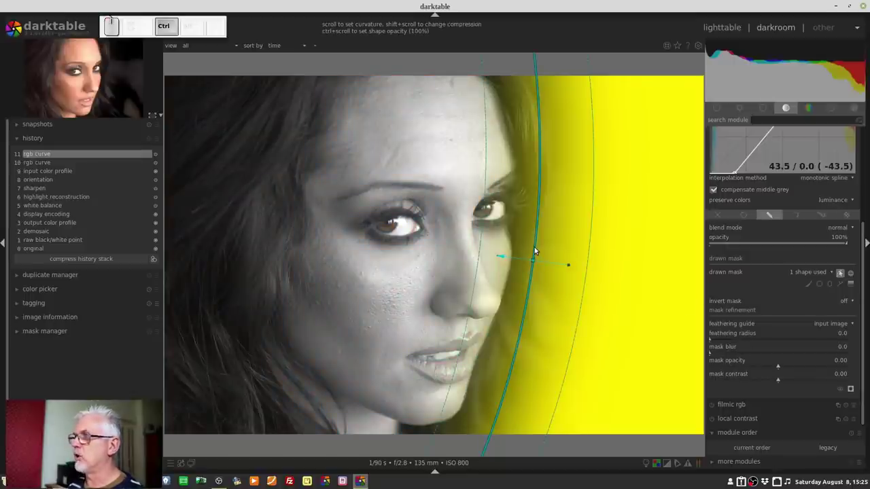
pyautogui.scroll(3)
pyautogui.scroll(-3)
pyautogui.scroll(3)
pyautogui.scroll(-3)
pyautogui.scroll(3)
pyautogui.scroll(-3)
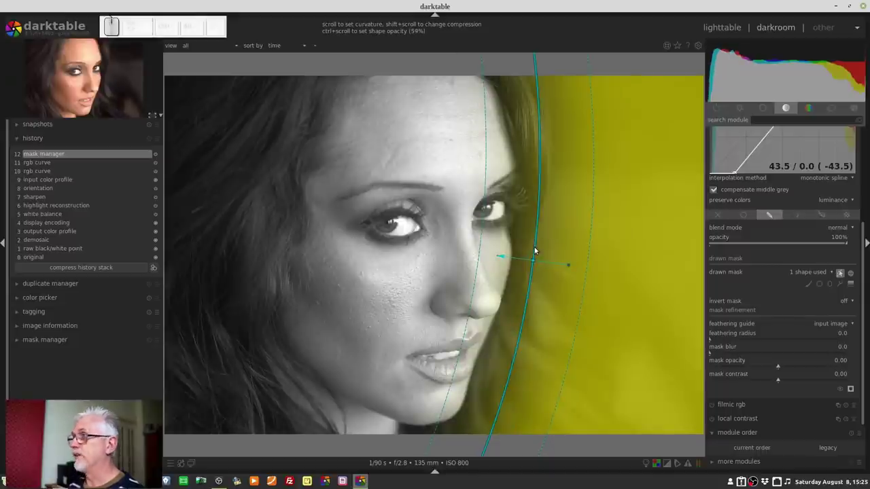
pyautogui.scroll(-3)
pyautogui.scroll(-3)
pyautogui.scroll(3)
pyautogui.scroll(-3)
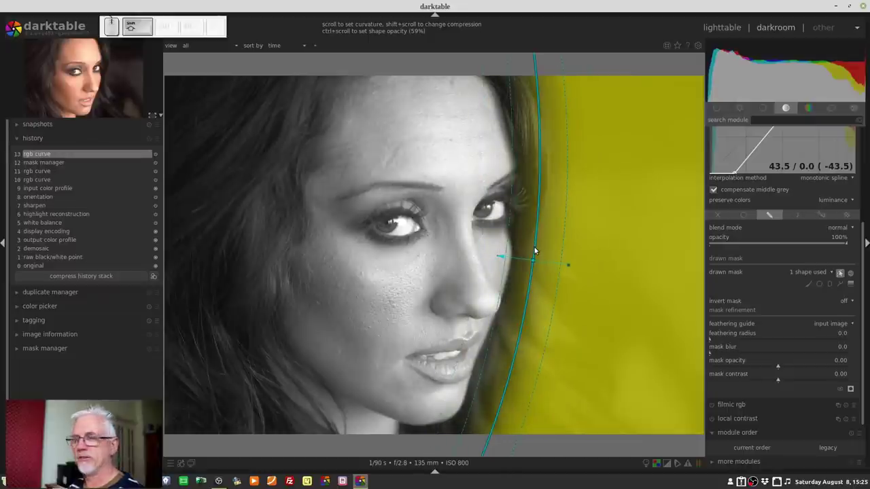
pyautogui.scroll(-3)
pyautogui.scroll(3)
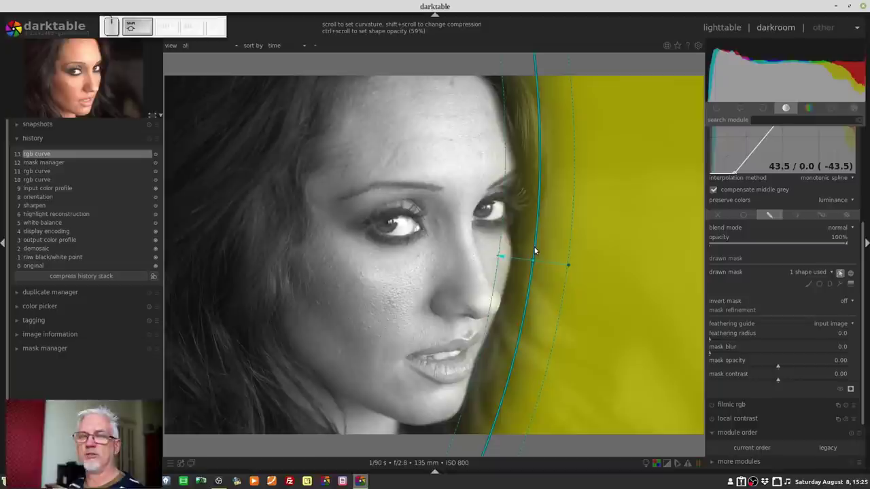
pyautogui.scroll(-3)
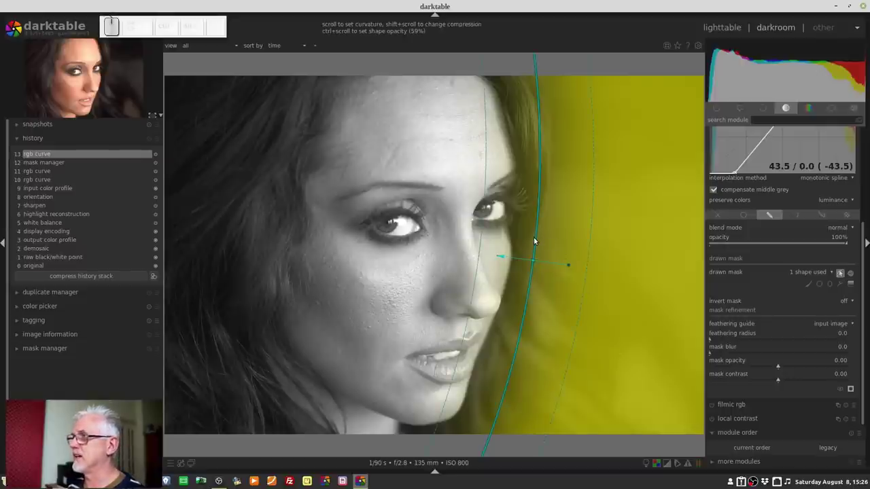
pyautogui.scroll(-3)
pyautogui.scroll(3)
pyautogui.scroll(-3)
pyautogui.scroll(3)
pyautogui.scroll(3)
pyautogui.scroll(-3)
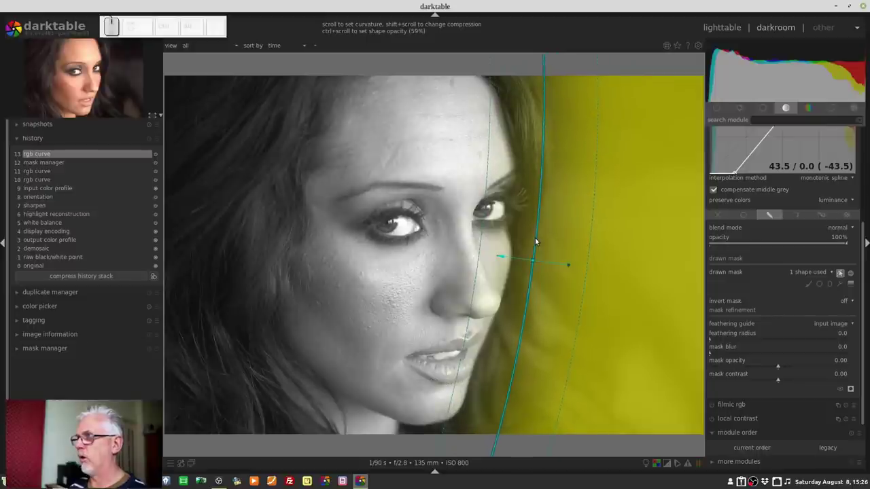
# Open the sunset car photo and expand its module order panel.
pyautogui.scroll(-3)
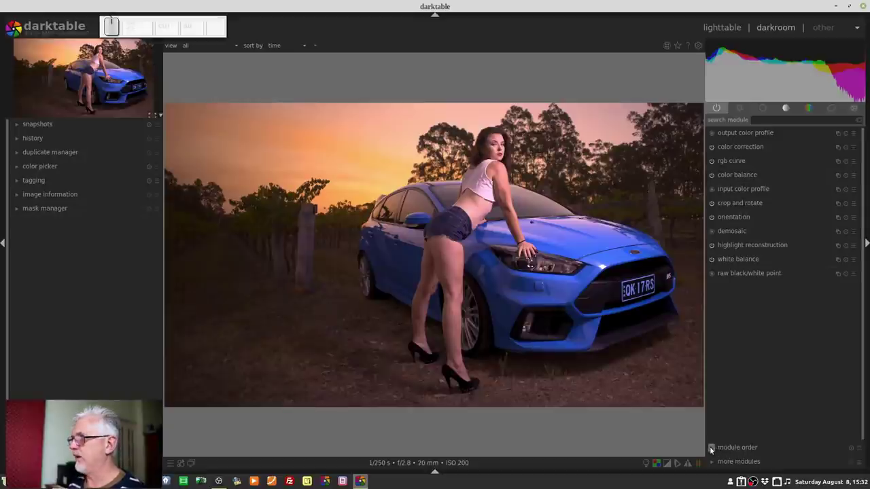
pyautogui.click(713, 451)
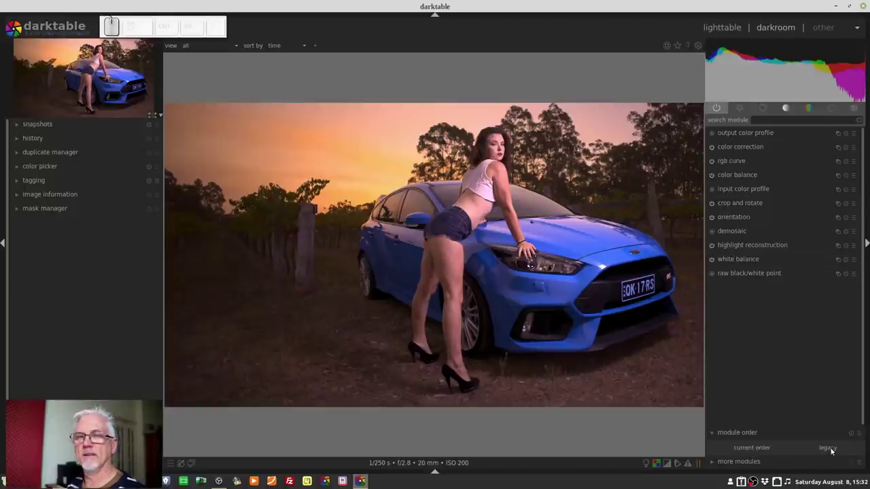
pyautogui.click(820, 398)
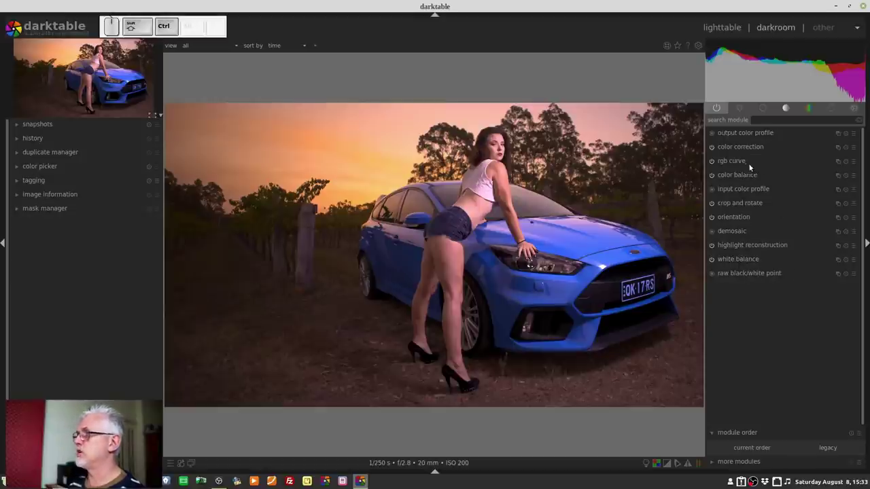
# Move rgb curve above color correction and store the custom order as preset 'bruce 01'.
pyautogui.moveTo(741, 150); pyautogui.dragTo(782, 175)
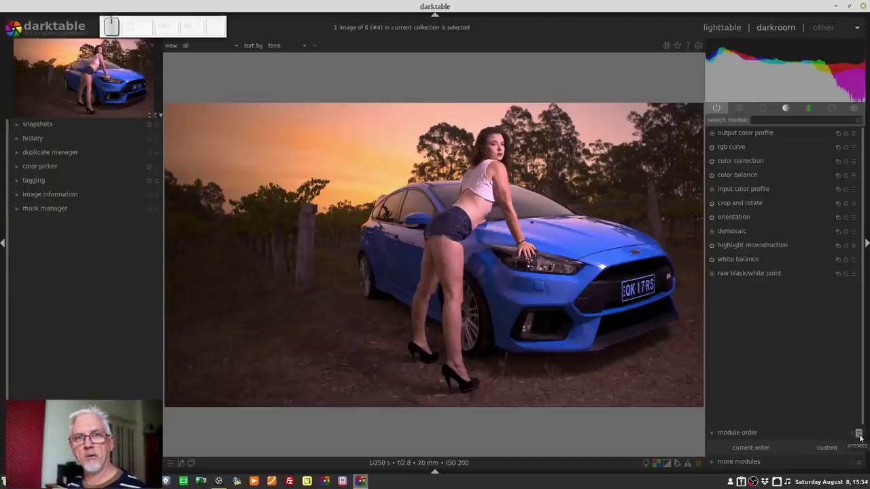
pyautogui.click(861, 437)
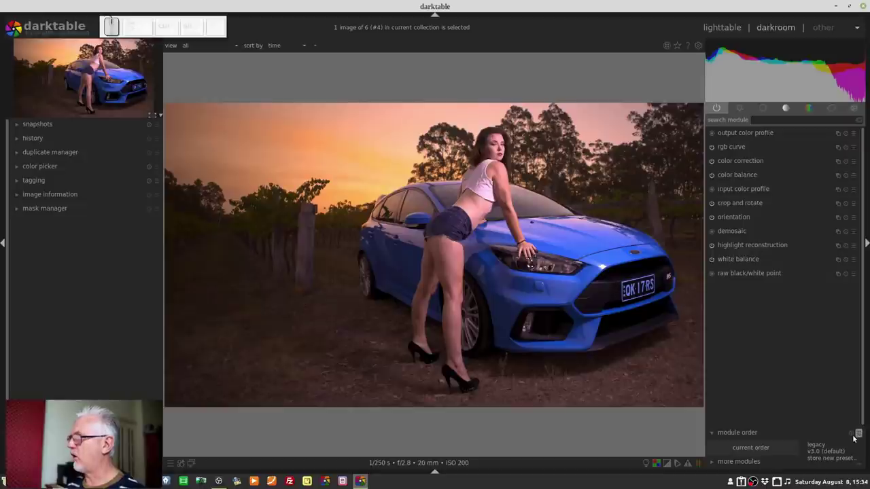
pyautogui.click(841, 463)
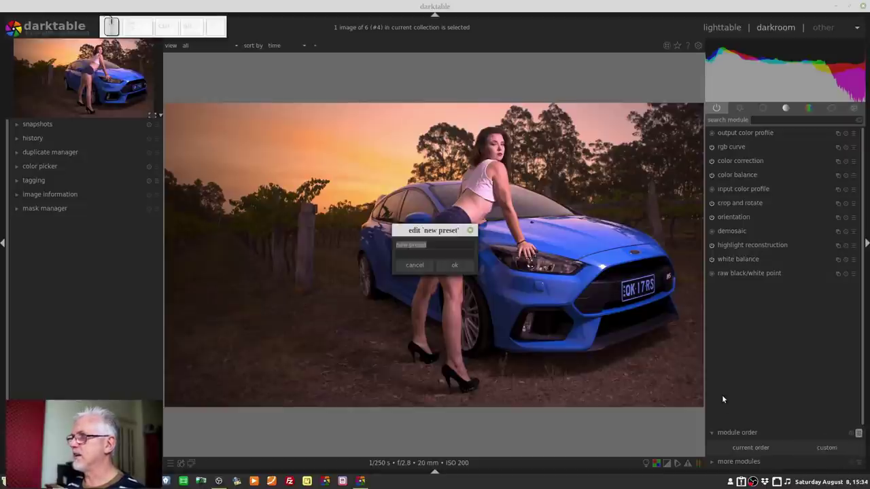
pyautogui.press('space')
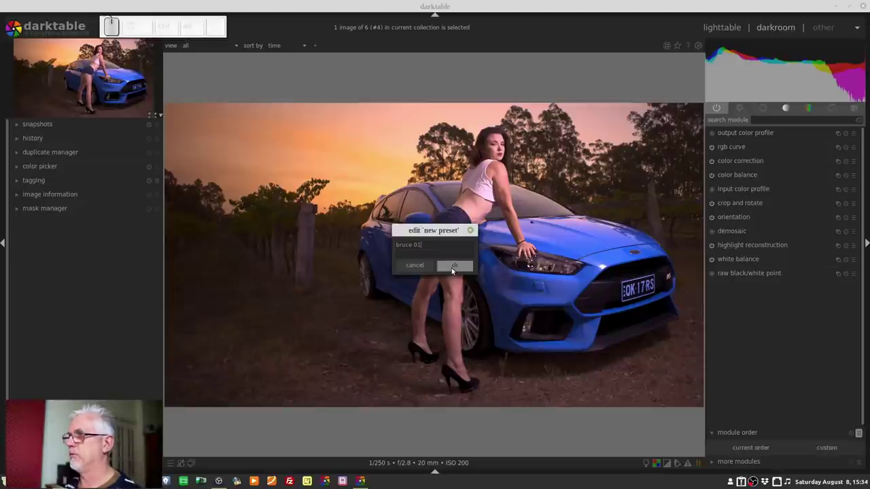
pyautogui.click(453, 270)
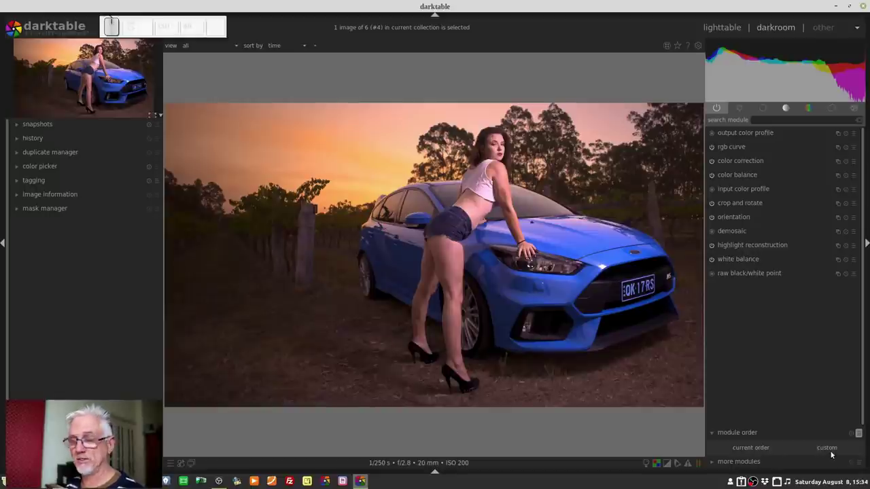
# Apply the v3.0 (default) module order preset, putting color correction ahead of rgb curve again.
pyautogui.click(859, 436)
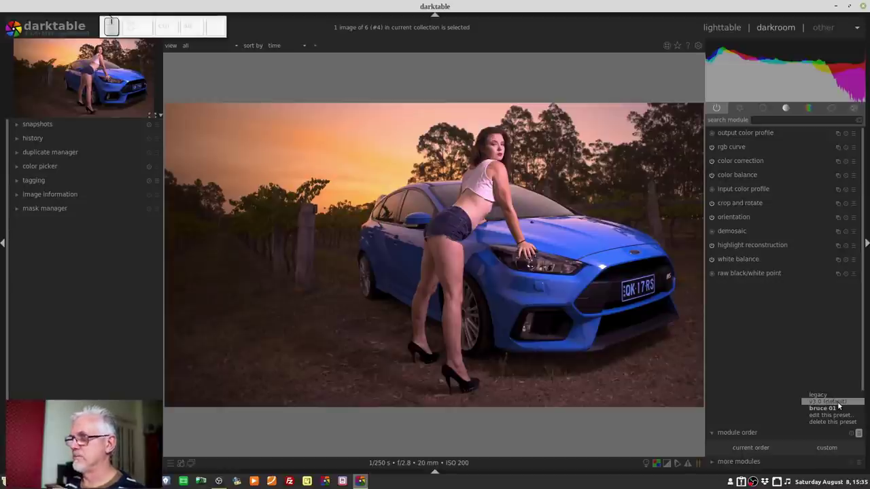
pyautogui.click(838, 403)
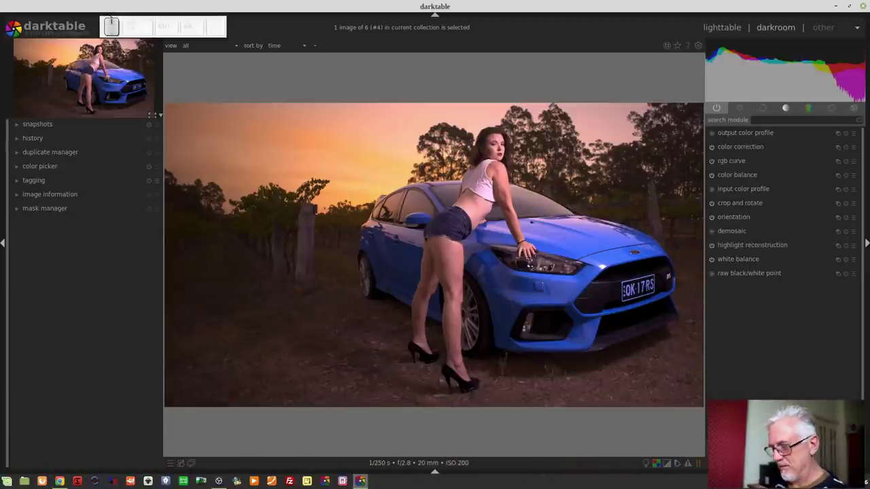
# Toggle the filmstrip on and off with Ctrl+F so the car photo fills the darkroom.
pyautogui.press('ctrl+f')
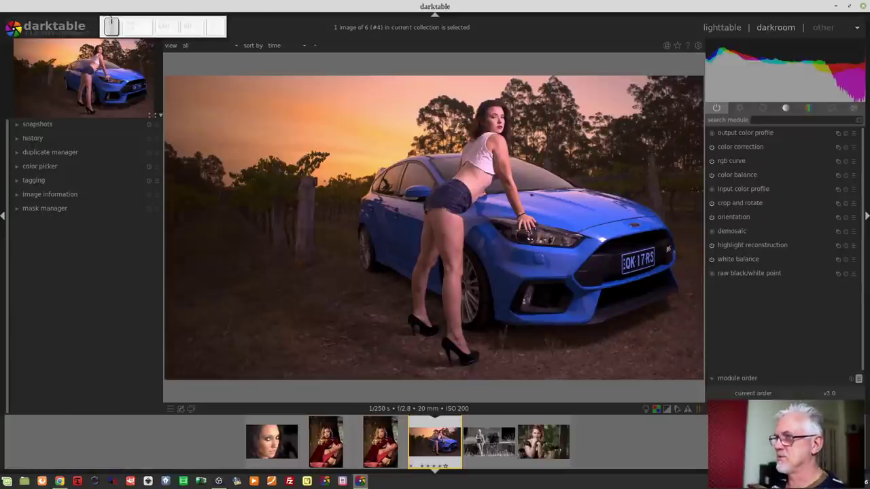
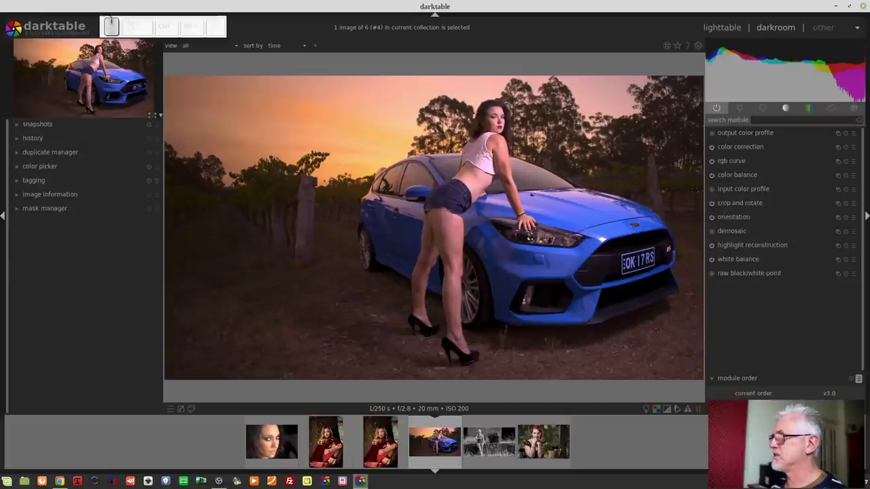
pyautogui.press('ctrl+f')
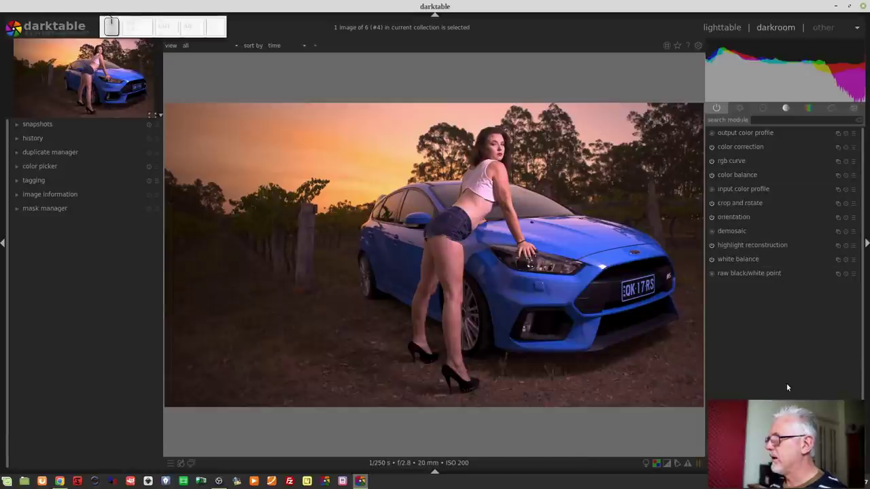